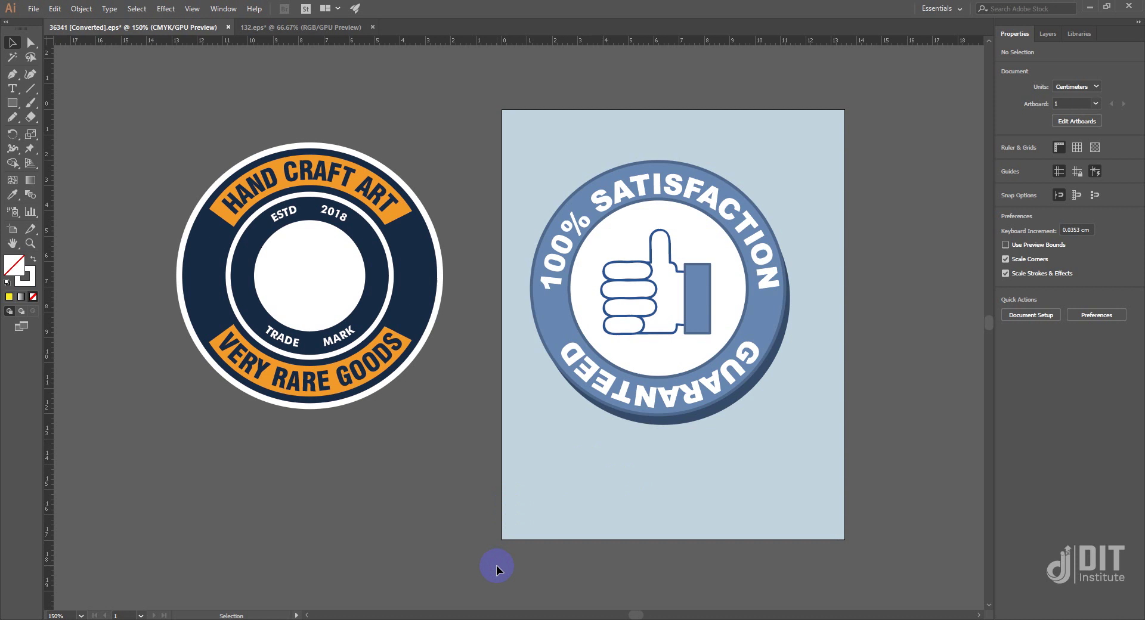
Switch from Illustrator to the browser window showing the Facebook group page.
key(ctrl+m)
scroll(up, 3)
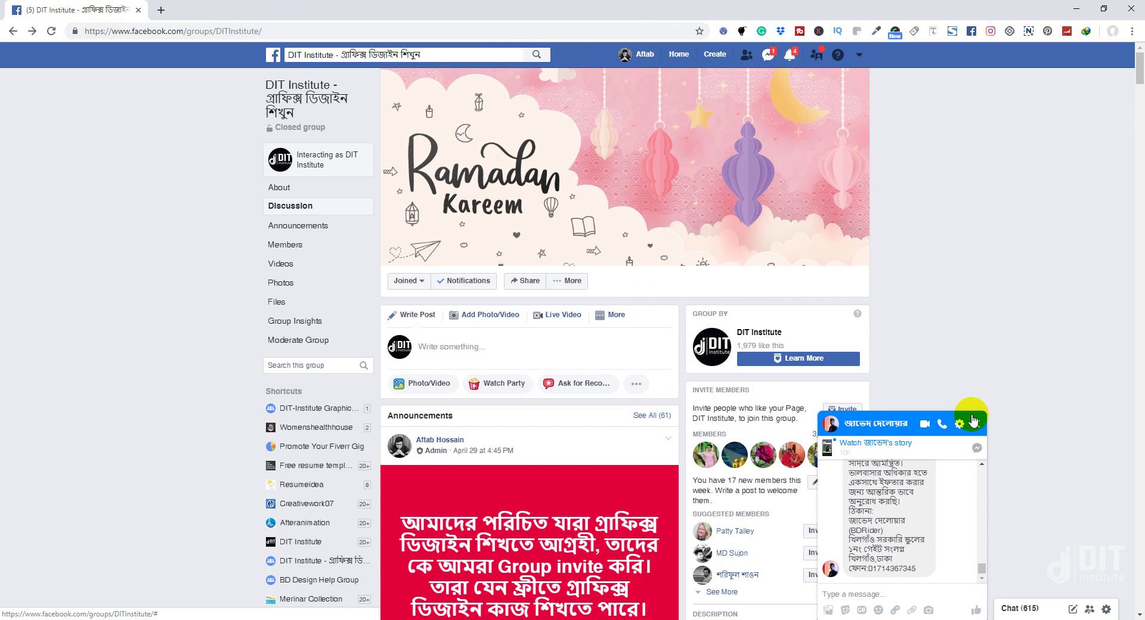
Close the Messenger chat and browse the group page down and back to the top.
click(977, 424)
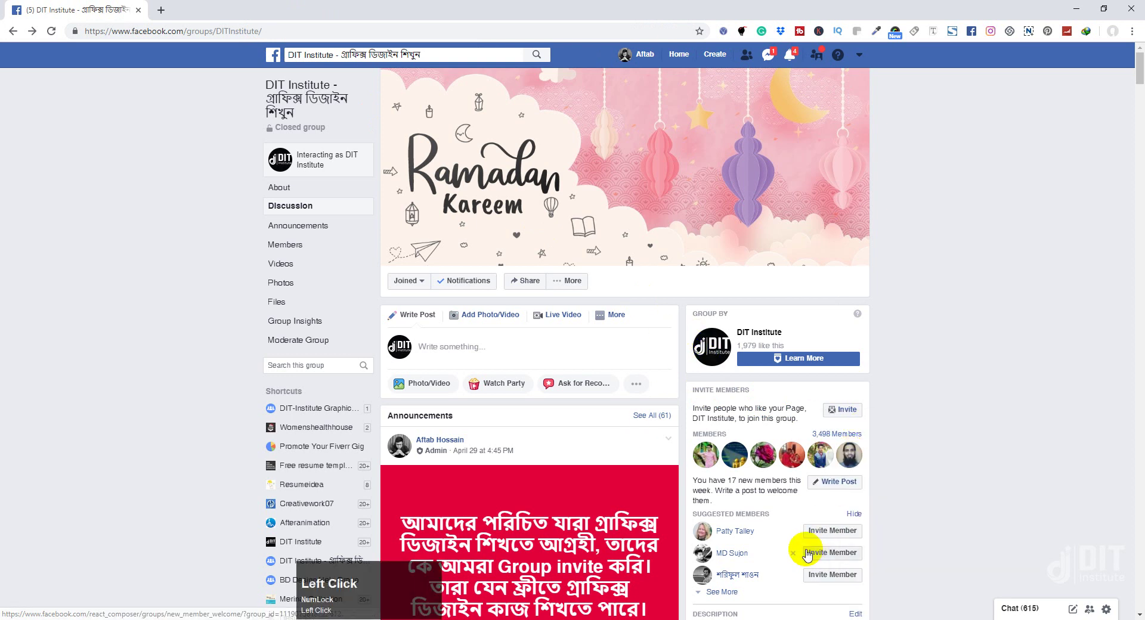
scroll(down, 3)
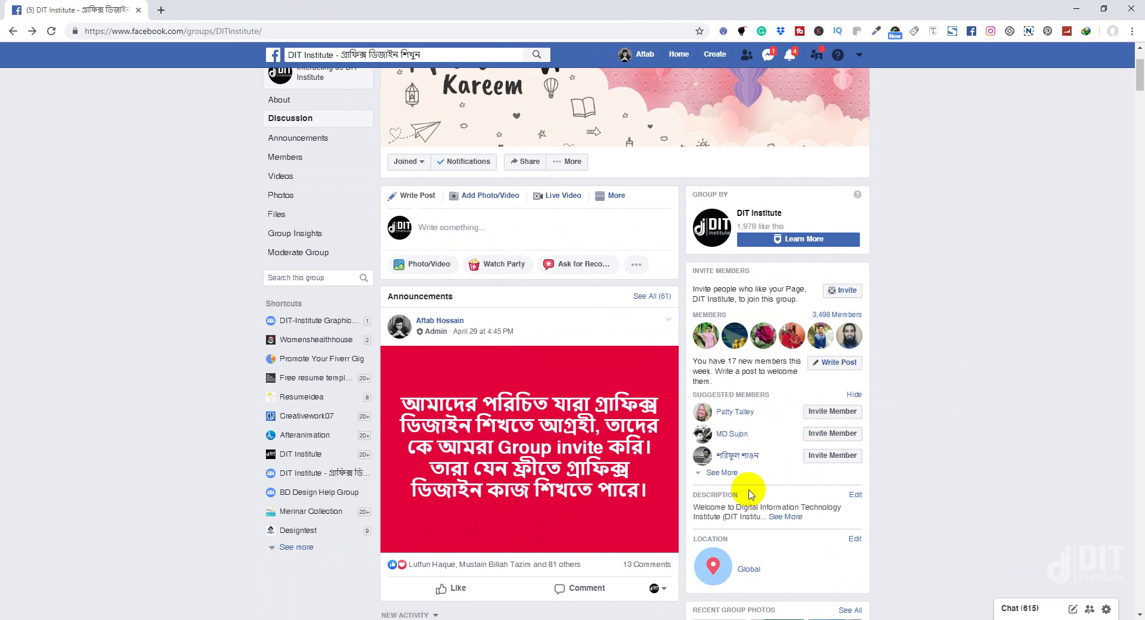
scroll(down, 3)
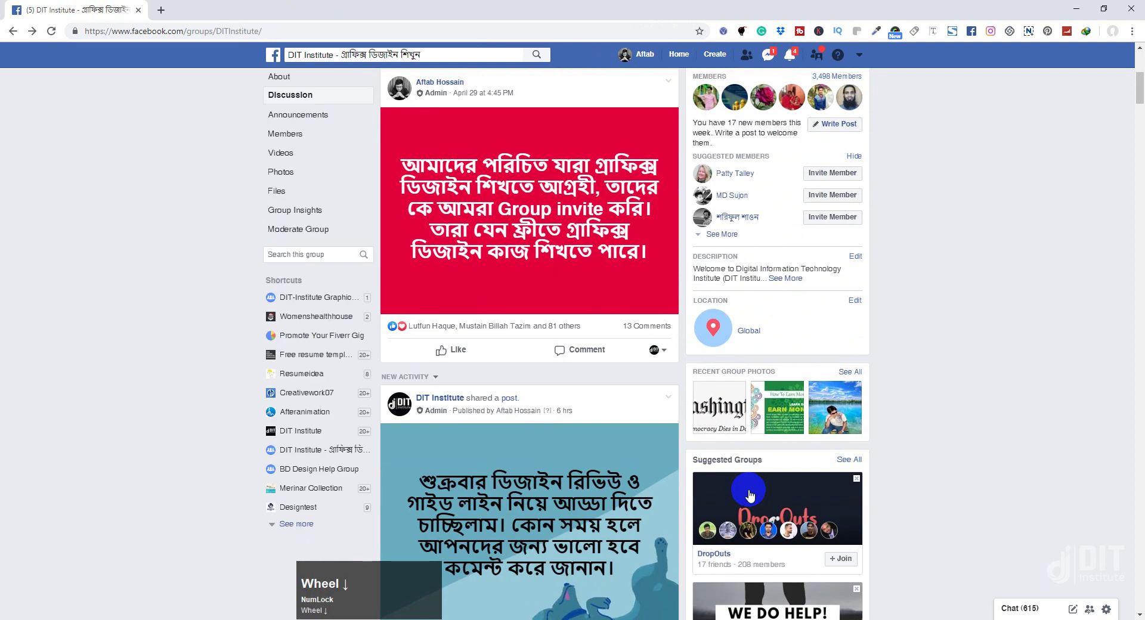
scroll(up, 3)
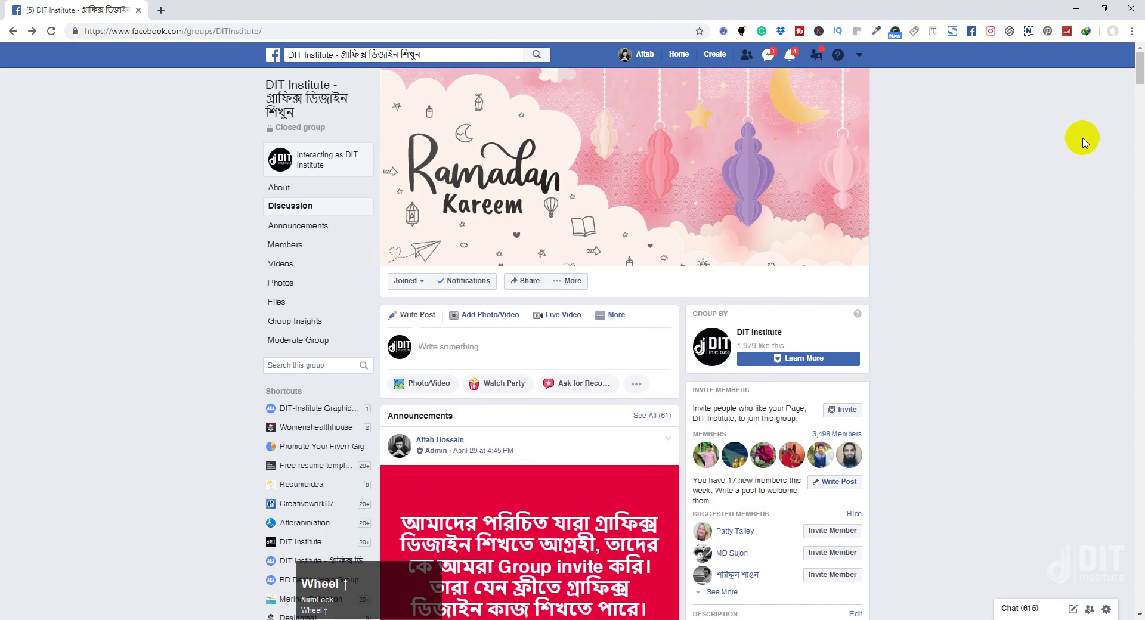
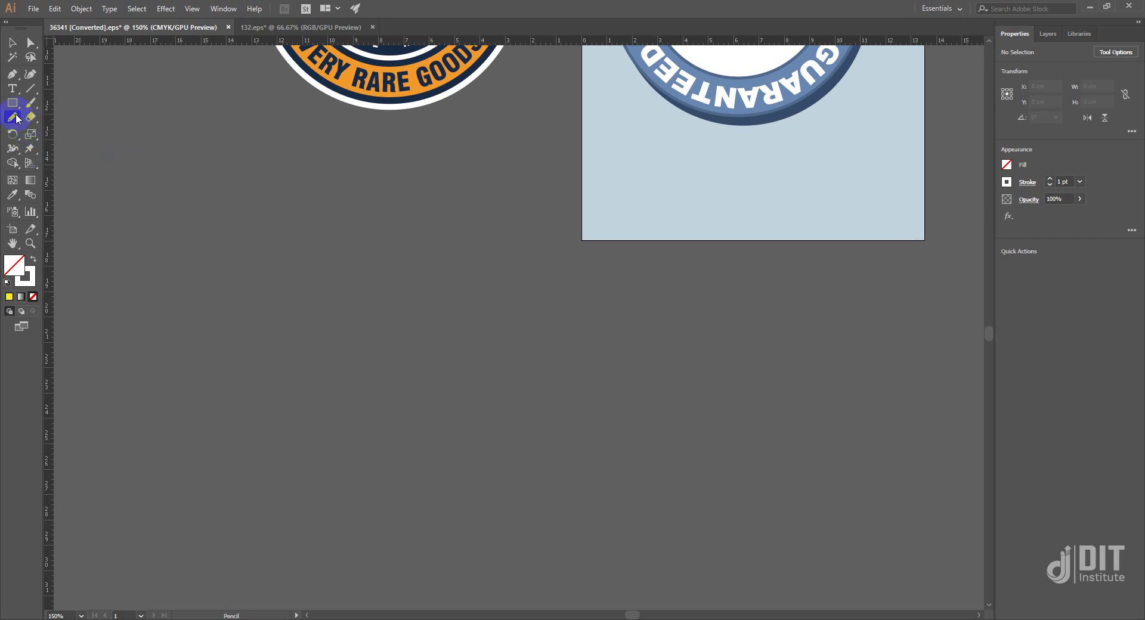
Confirm the Pencil Tool Options with Fidelity set fully to Smooth.
click(18, 120)
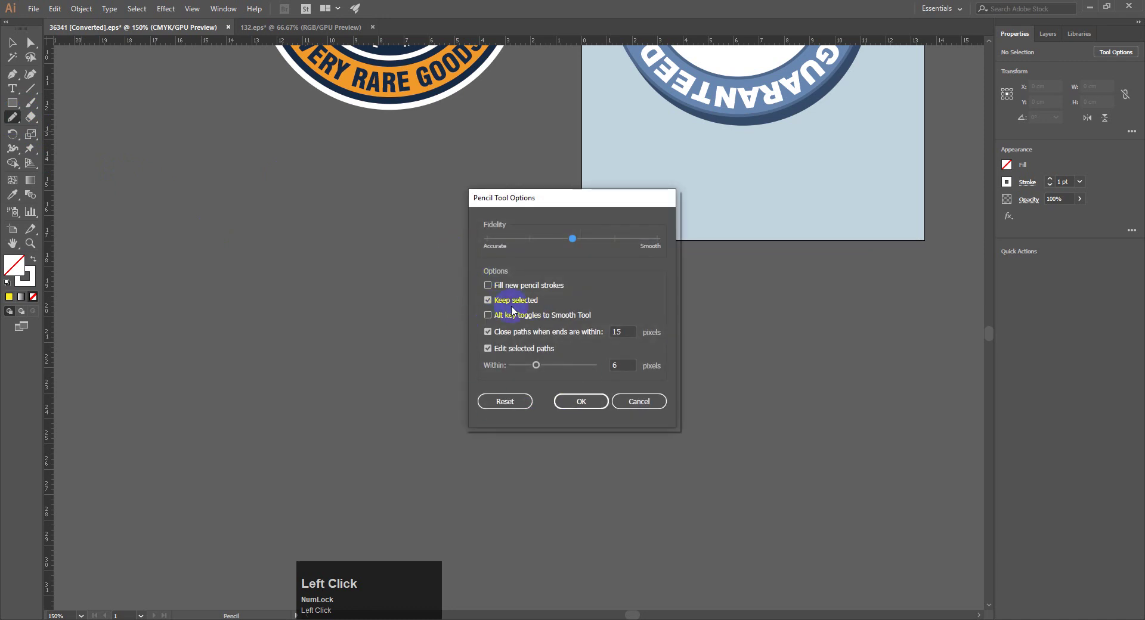
Draw a freehand arc, delete it, and redraw it as a smooth white-stroked curve.
drag(582, 404, 9, 48)
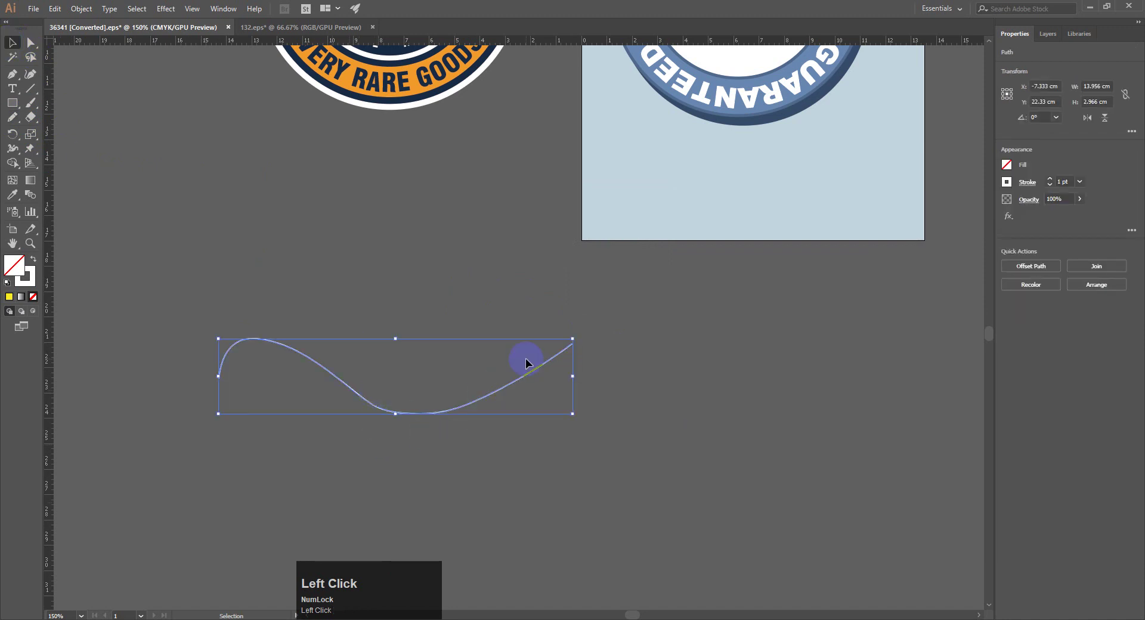
key(Delete)
drag(18, 122, 17, 48)
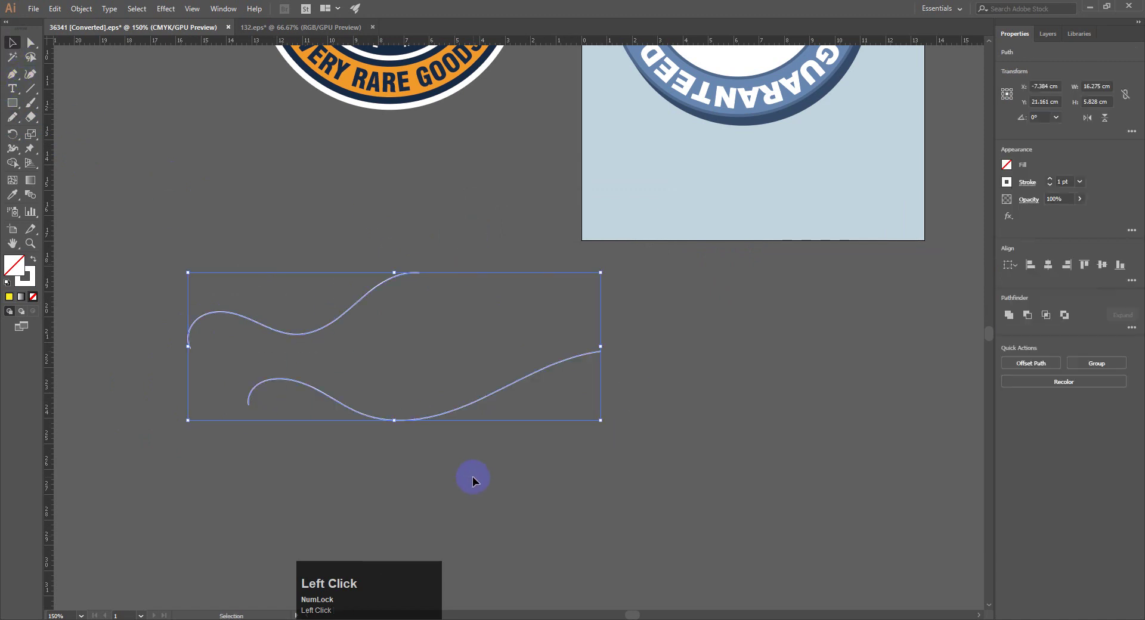
key(Delete)
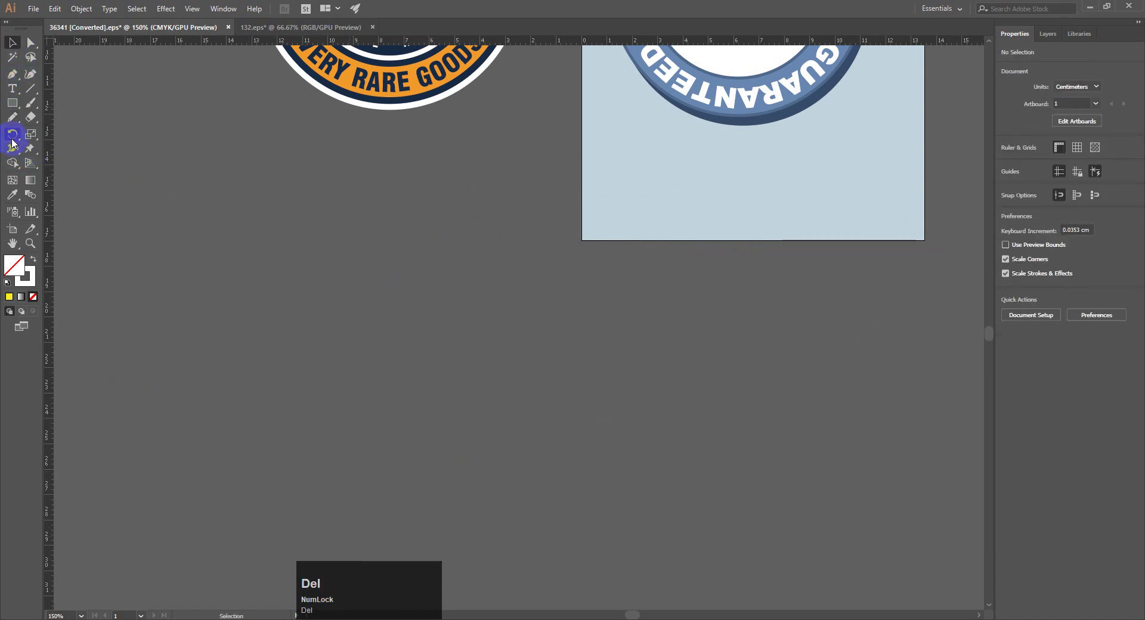
click(12, 128)
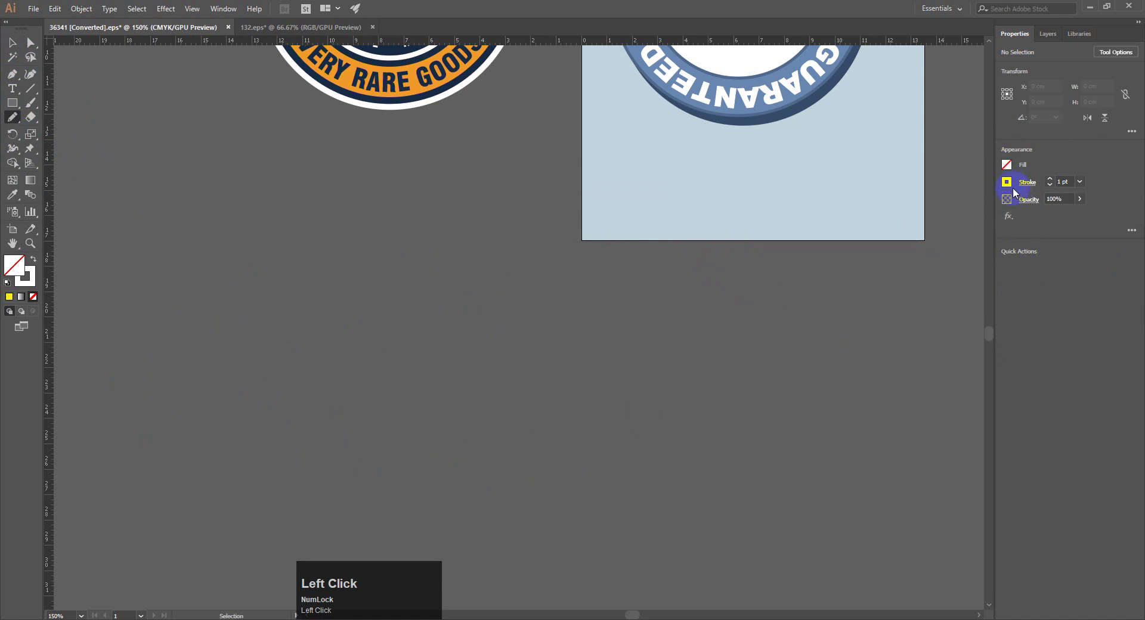
click(1013, 167)
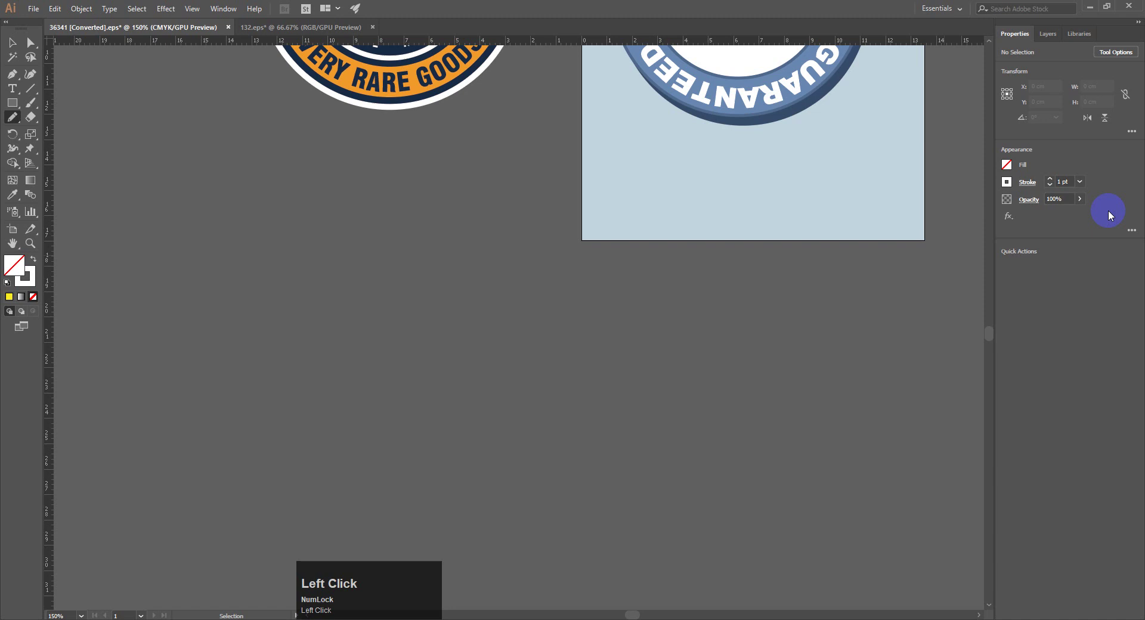
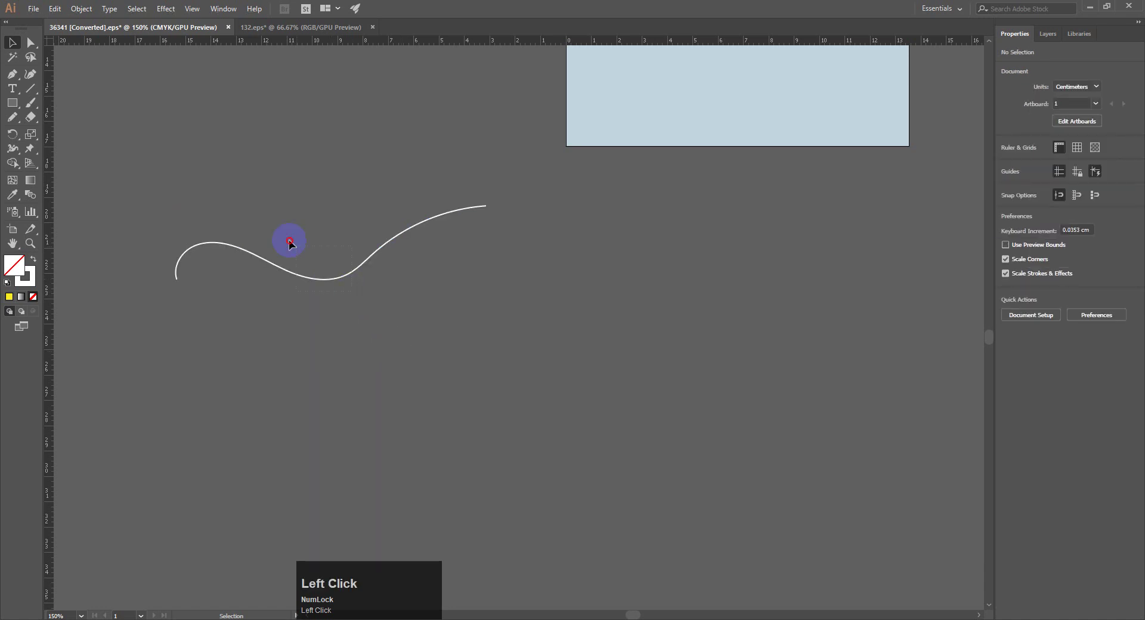
Duplicate the white arc so a matching copy sits below the original.
key(ctrl+c)
key(ctrl+v)
click(470, 352)
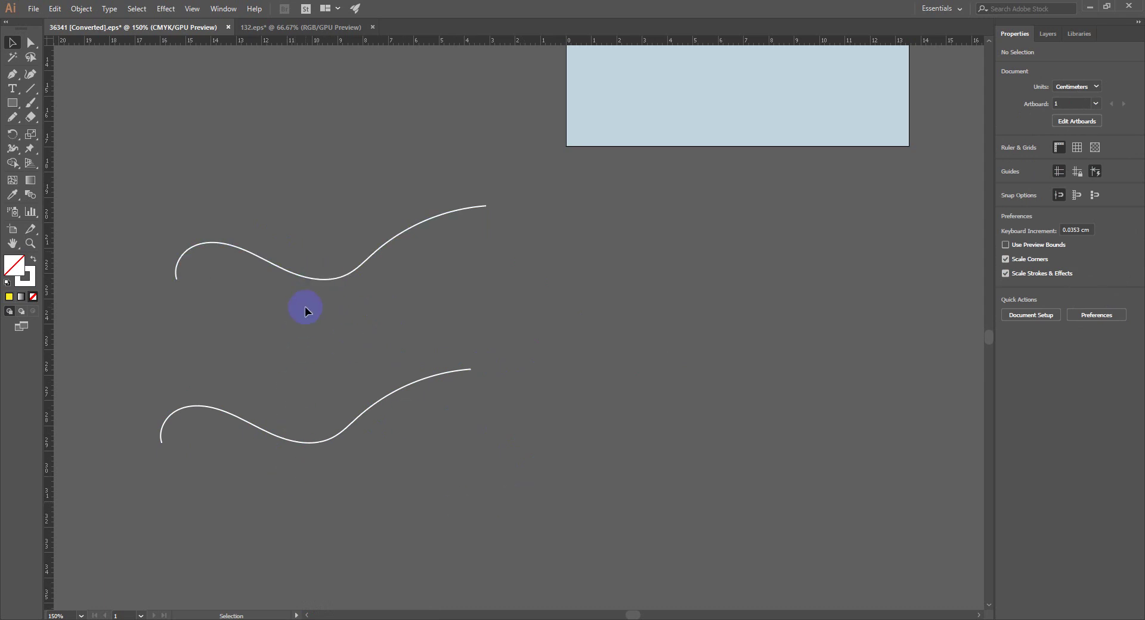
Place bold 'Lorem ipsum' text along the upper arc at 26 pt and slide its start bracket.
click(337, 280)
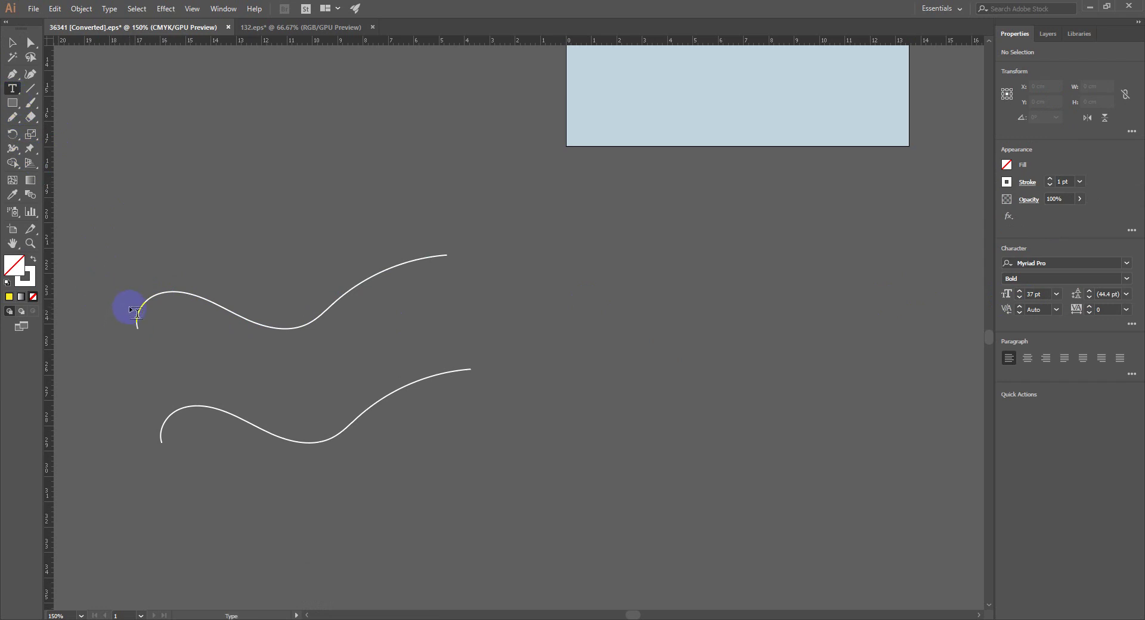
click(168, 288)
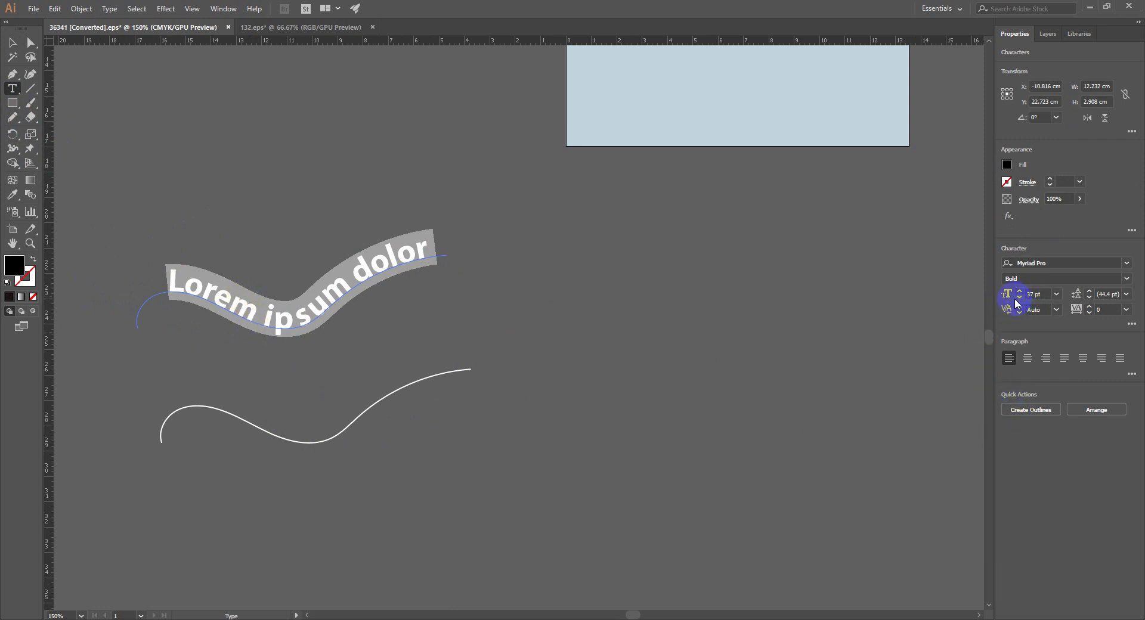
click(1021, 299)
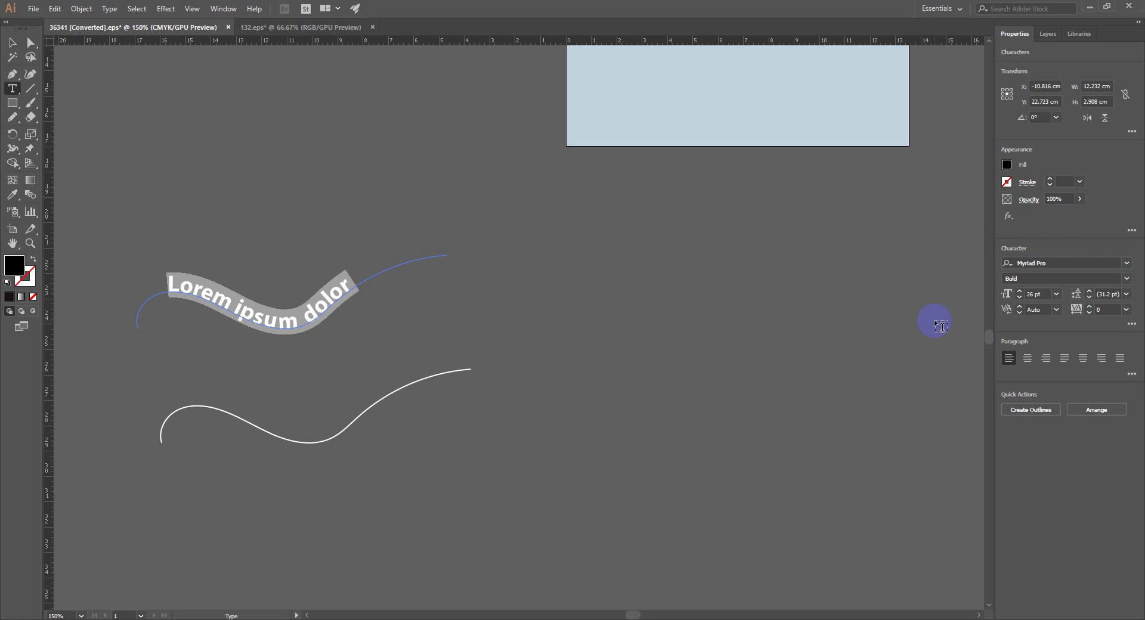
click(14, 42)
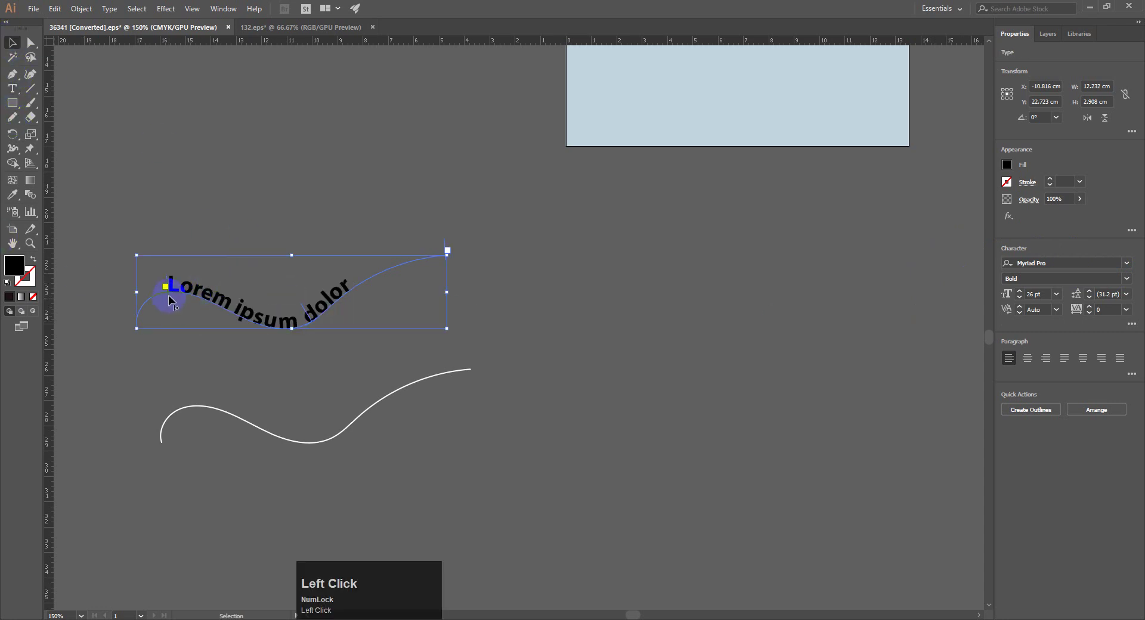
drag(173, 297, 692, 406)
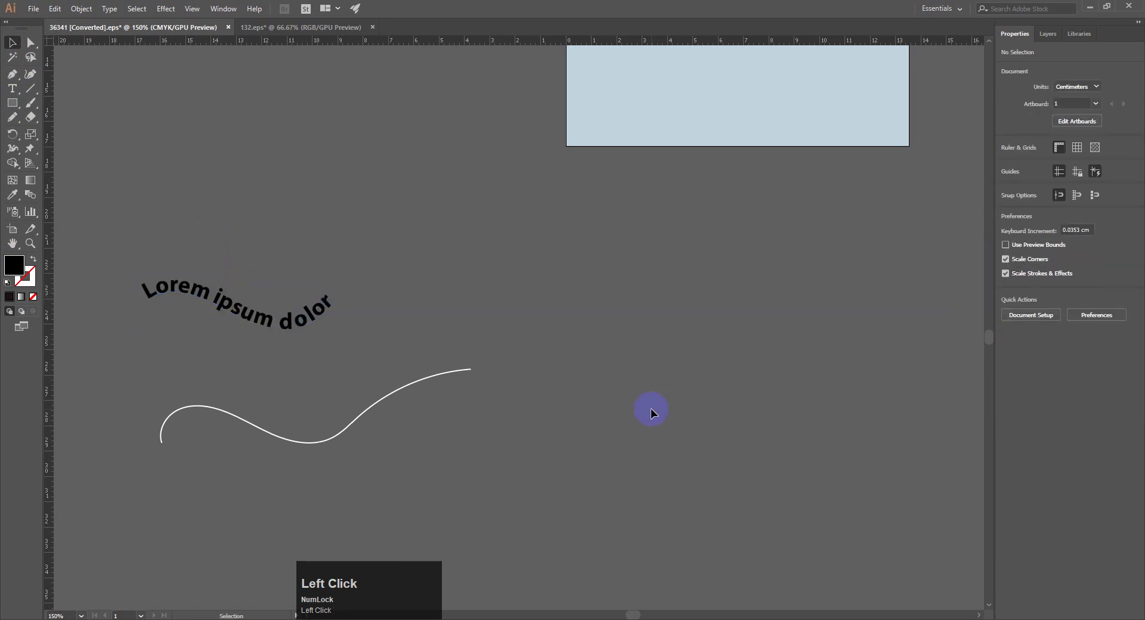
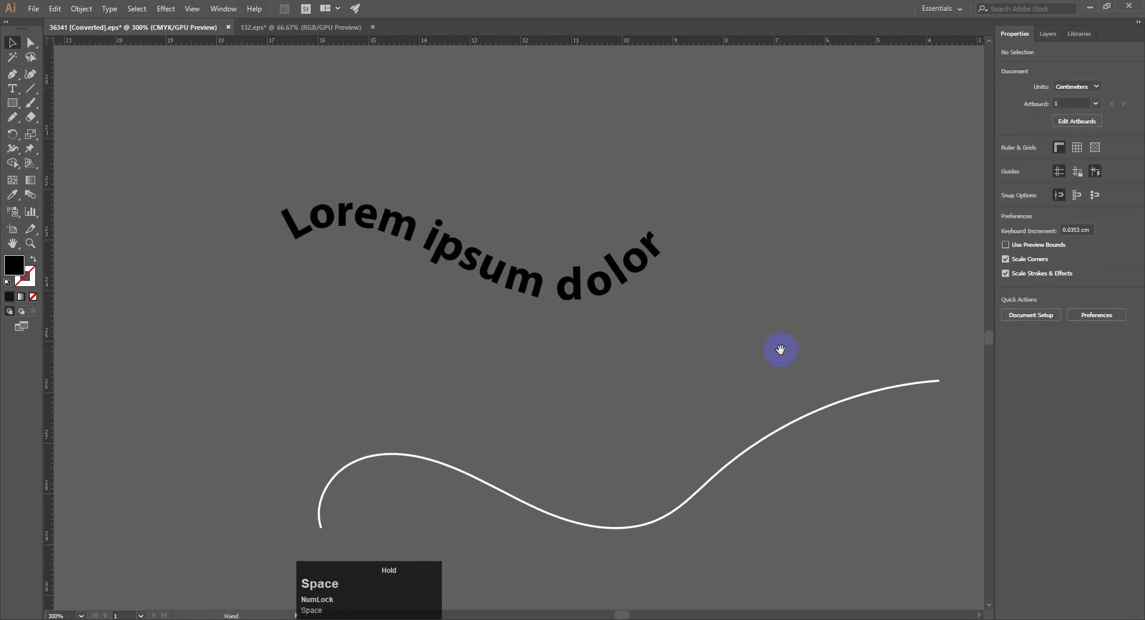
Select the 26 pt 'Lorem ipsum' text running along the upper arc.
click(541, 299)
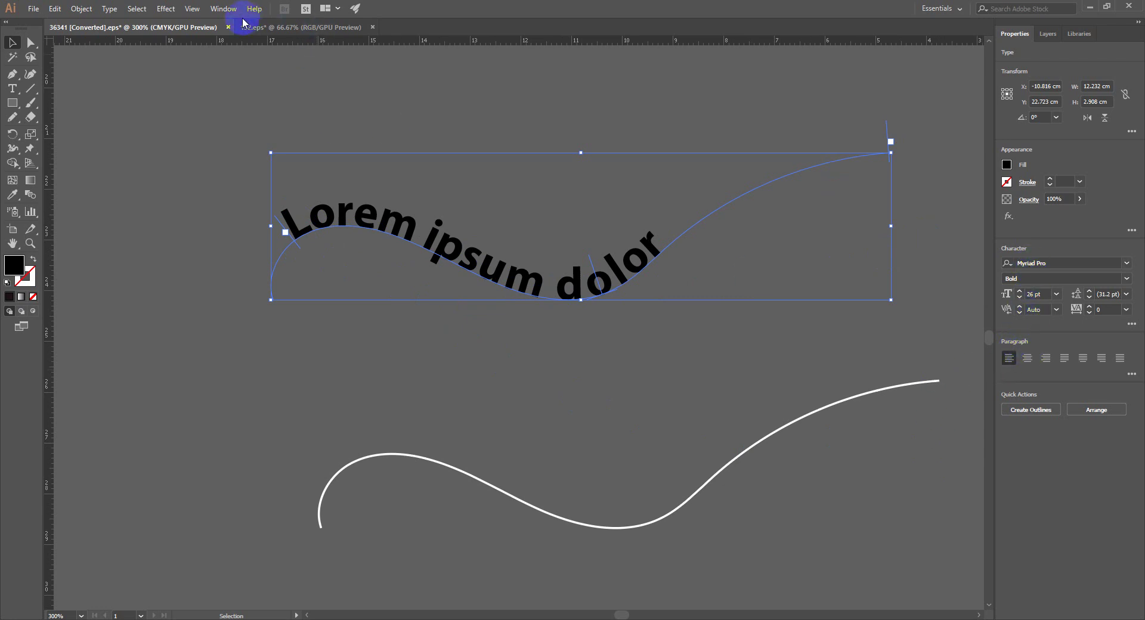
In the Paragraph panel, try the alignments and leave the curved text aligned left to the path start.
click(231, 12)
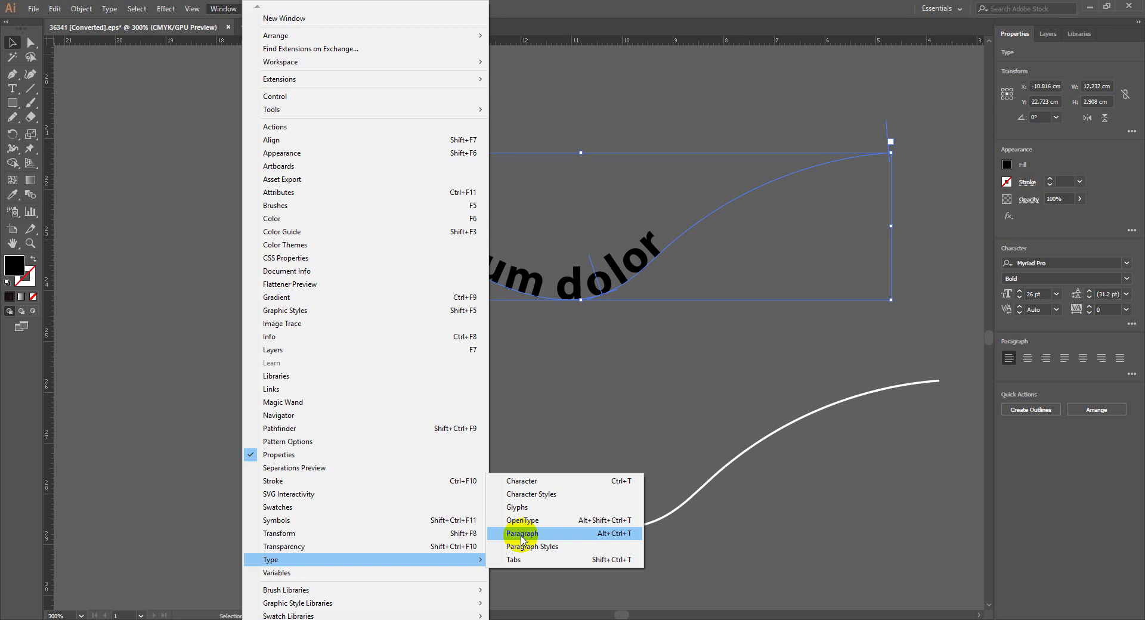
drag(531, 540, 799, 472)
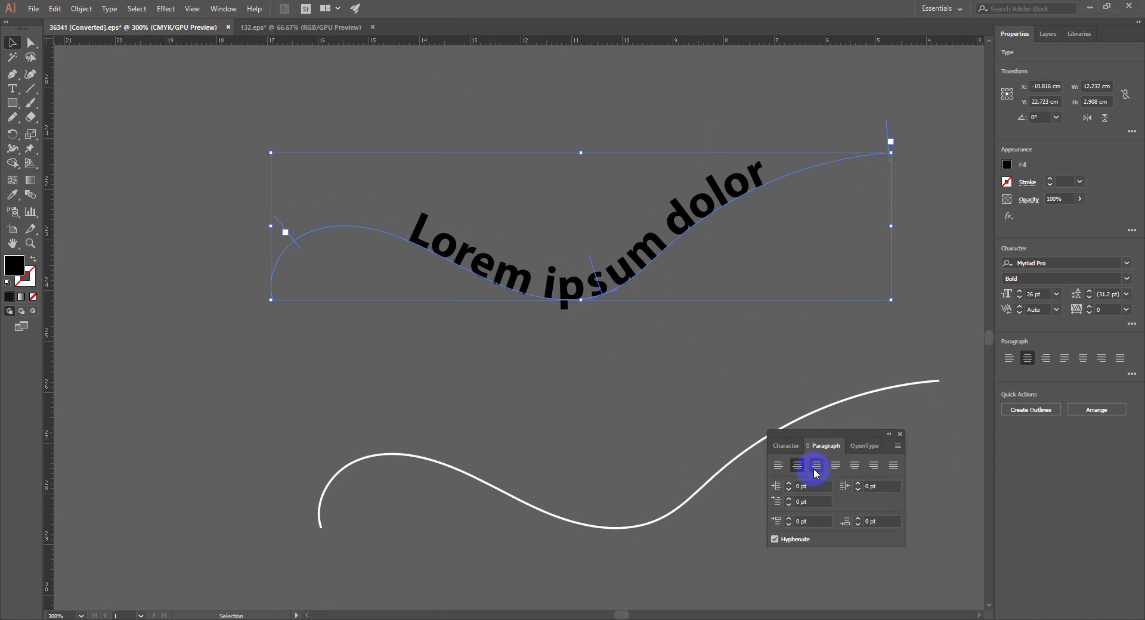
click(817, 474)
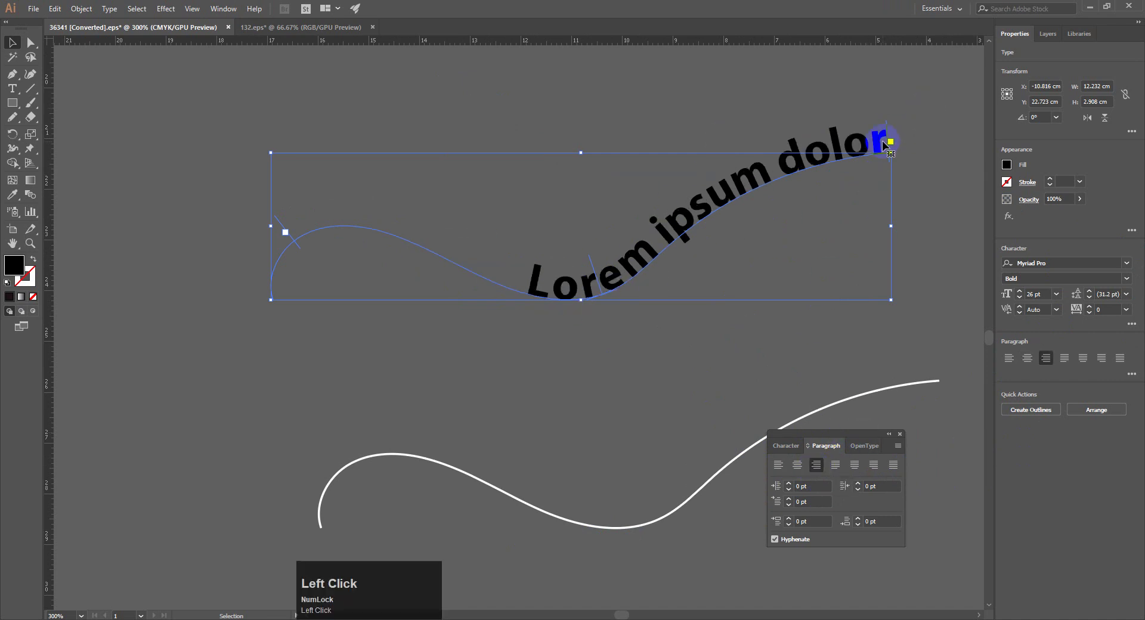
click(836, 466)
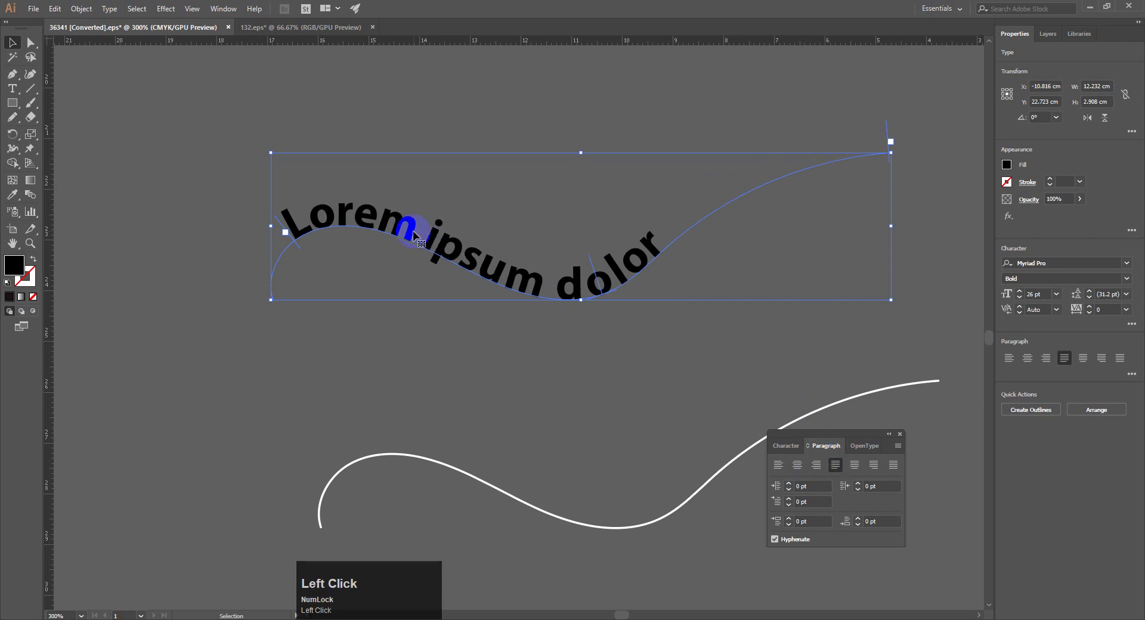
click(894, 471)
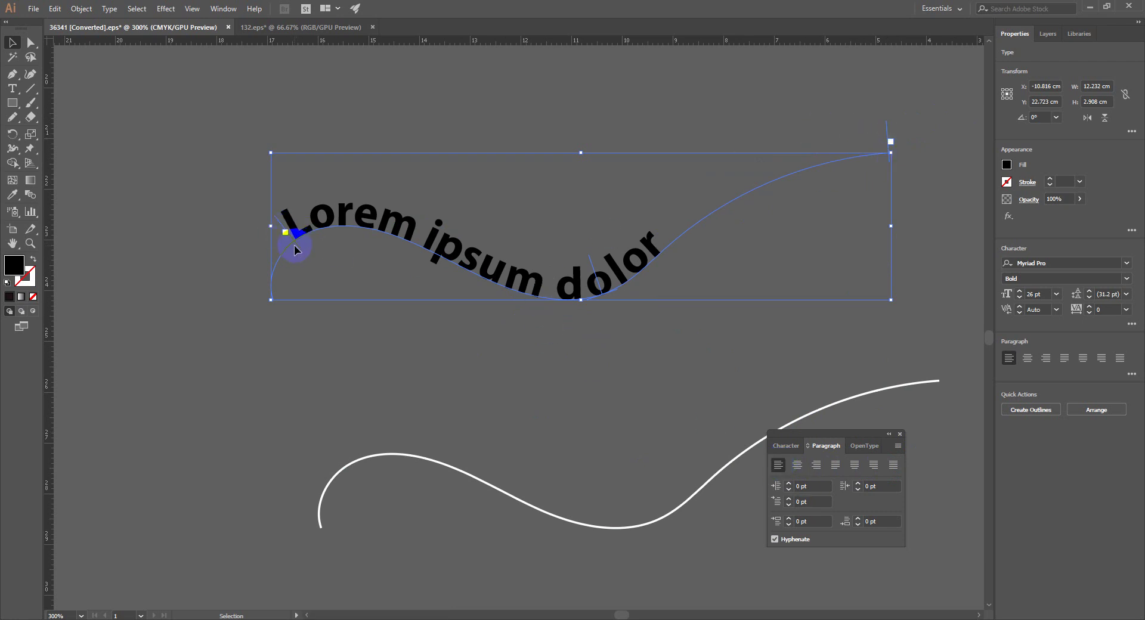
Slide the text's start bracket along the upper curve and pull its end bracket back.
drag(300, 250, 630, 238)
drag(630, 238, 610, 283)
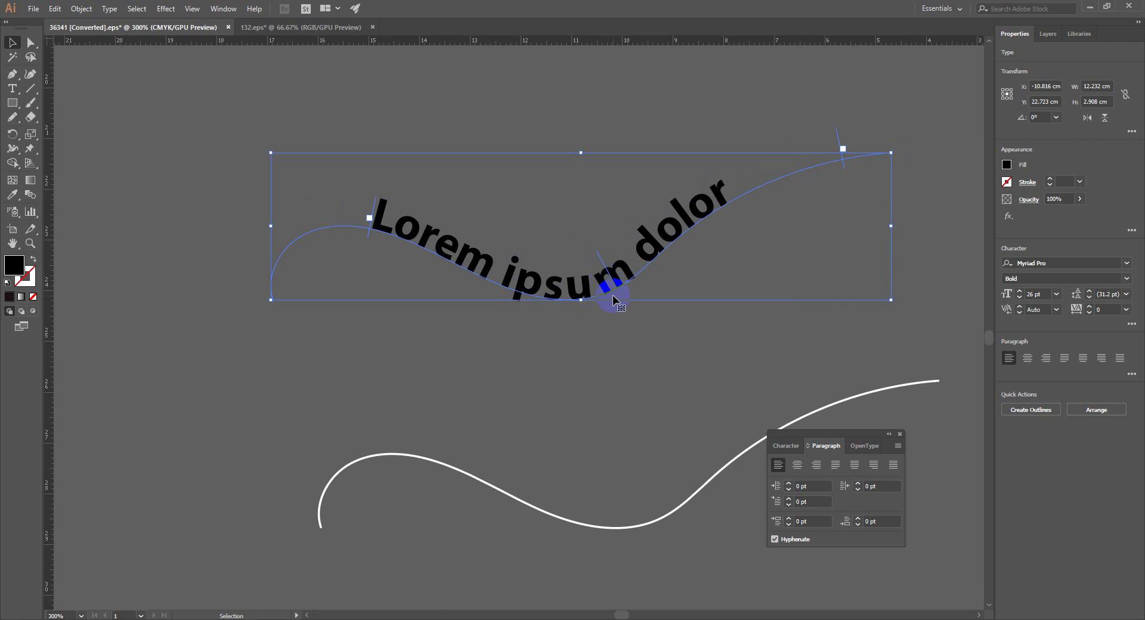
drag(612, 378, 894, 205)
Replace the placeholder with the phrase 'Follow your Dreams, If you want'.
key(shift+f)
text(ollow)
key(space)
text(your)
key(space)
key(shift+d)
text(reams)
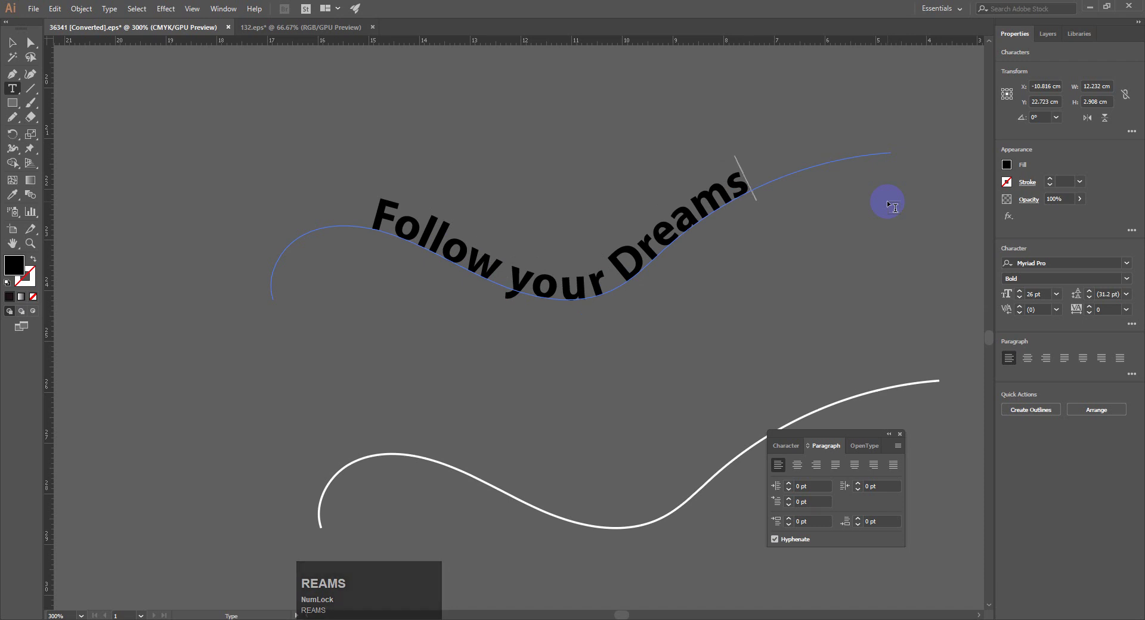
key(,)
key(space)
key(shift+i)
key(f)
key(space)
text(you)
key(space)
text(want)
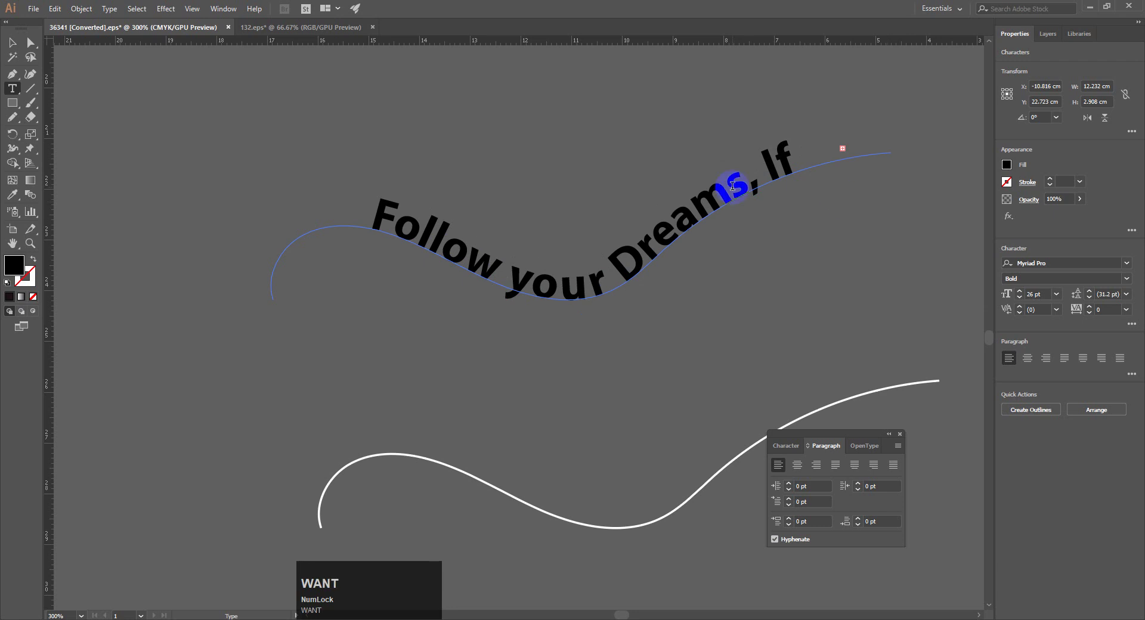
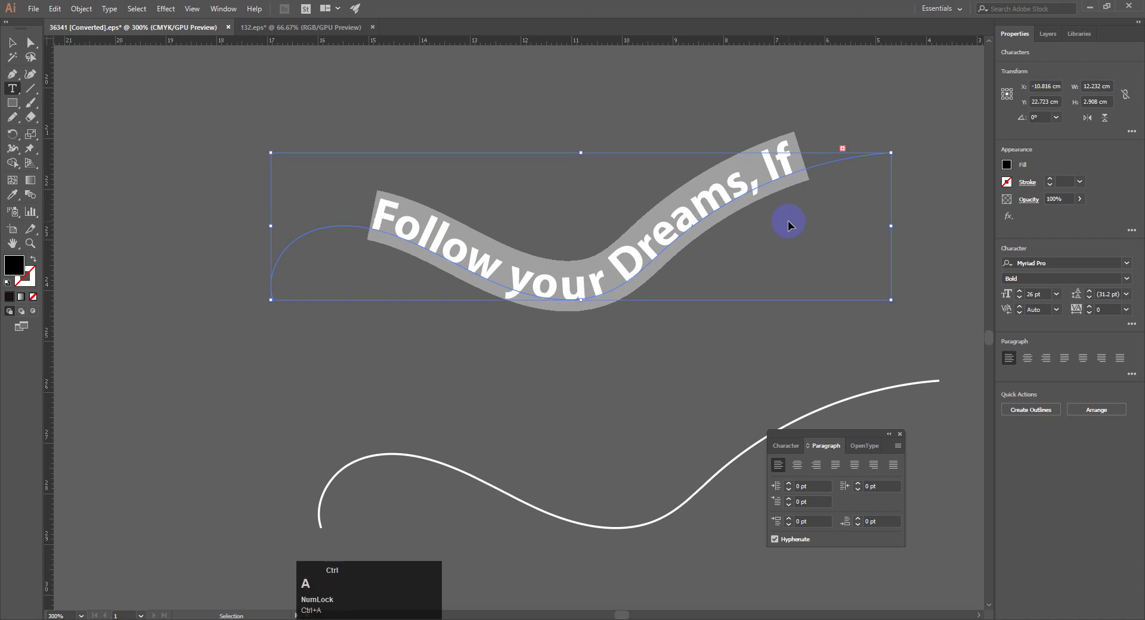
Reduce the curved phrase's font size to 19 pt.
click(1020, 303)
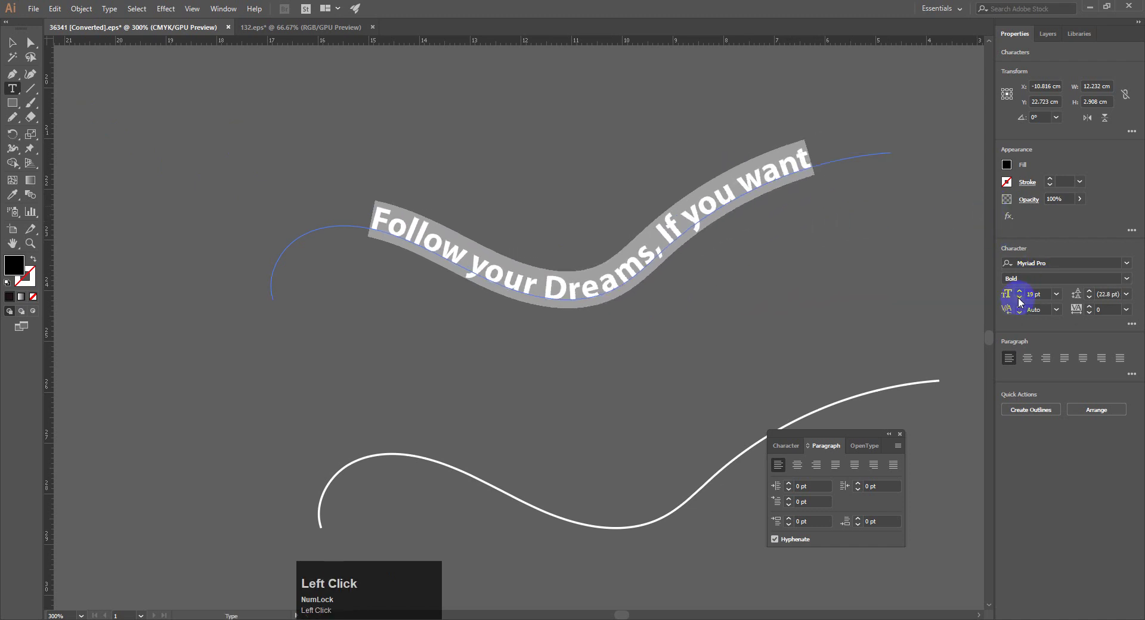
click(1022, 302)
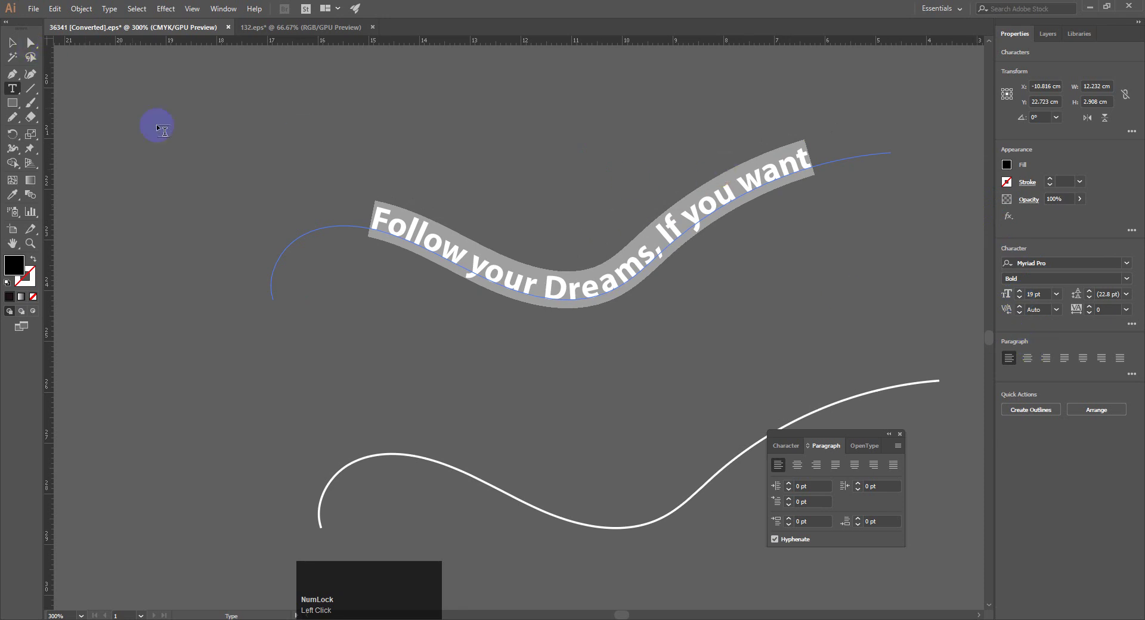
Reselect the curved phrase and show the full Character panel via Window > Type.
click(16, 49)
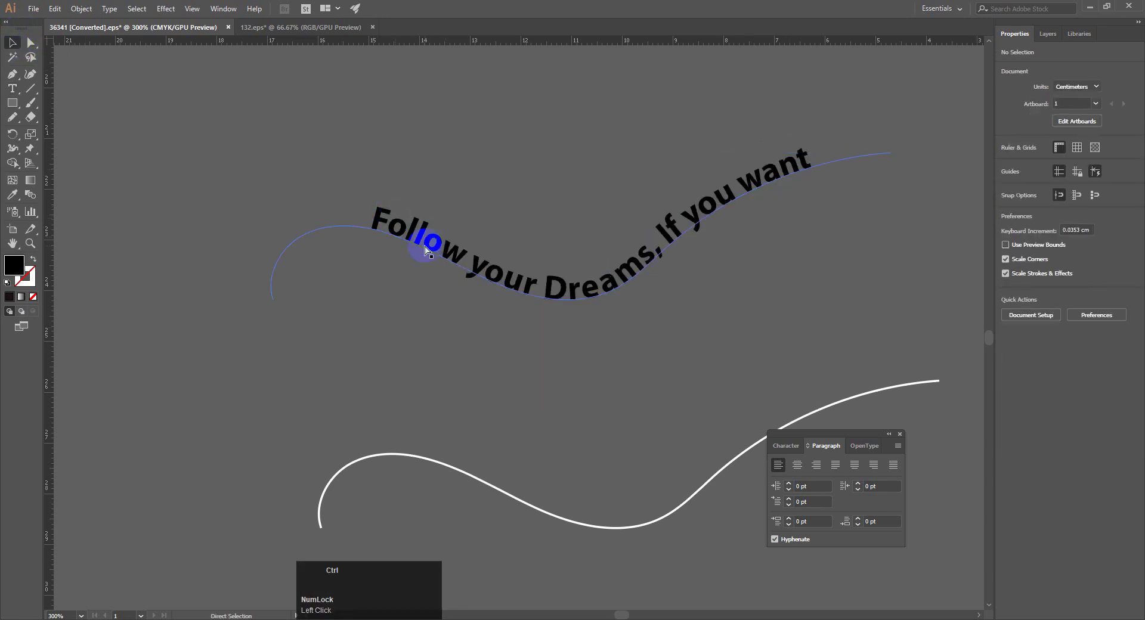
key(ctrl+m)
click(441, 245)
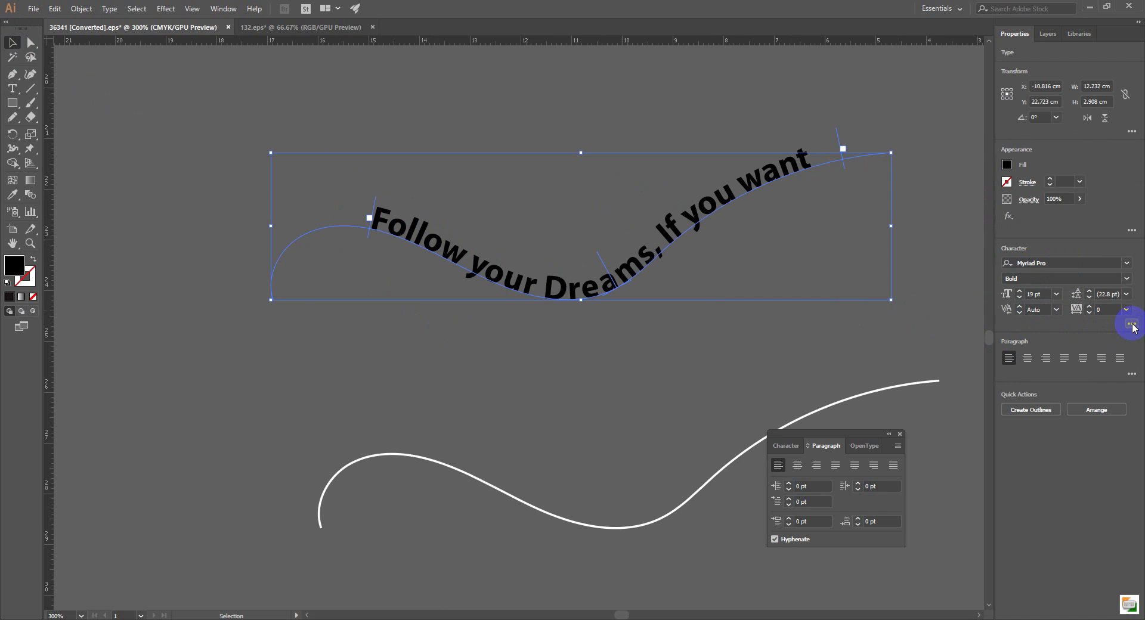
click(230, 9)
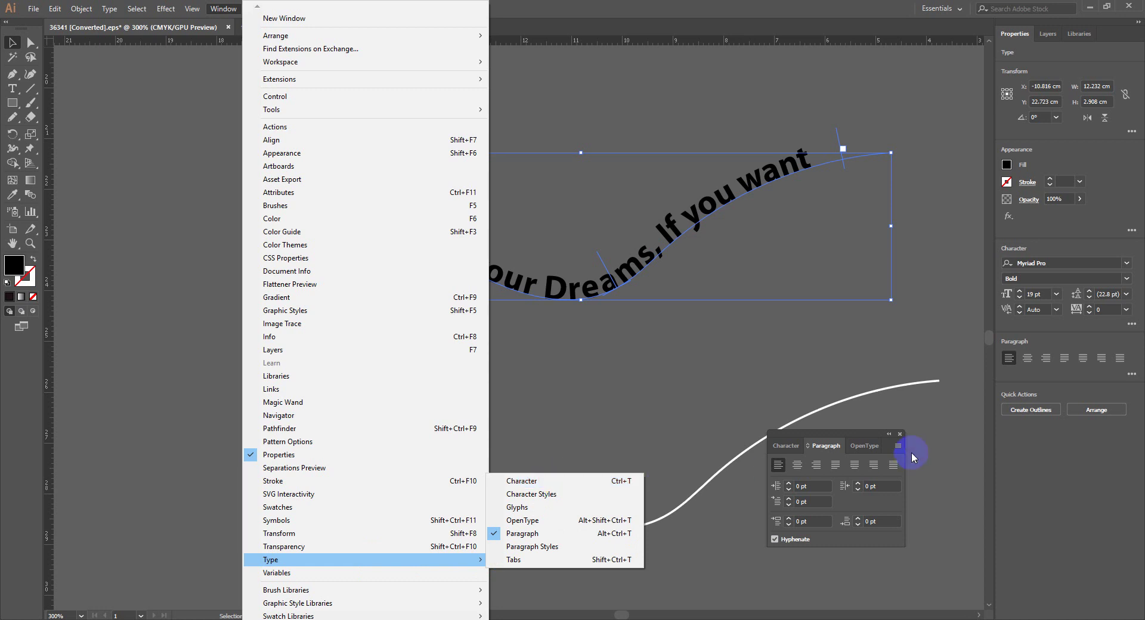
click(686, 416)
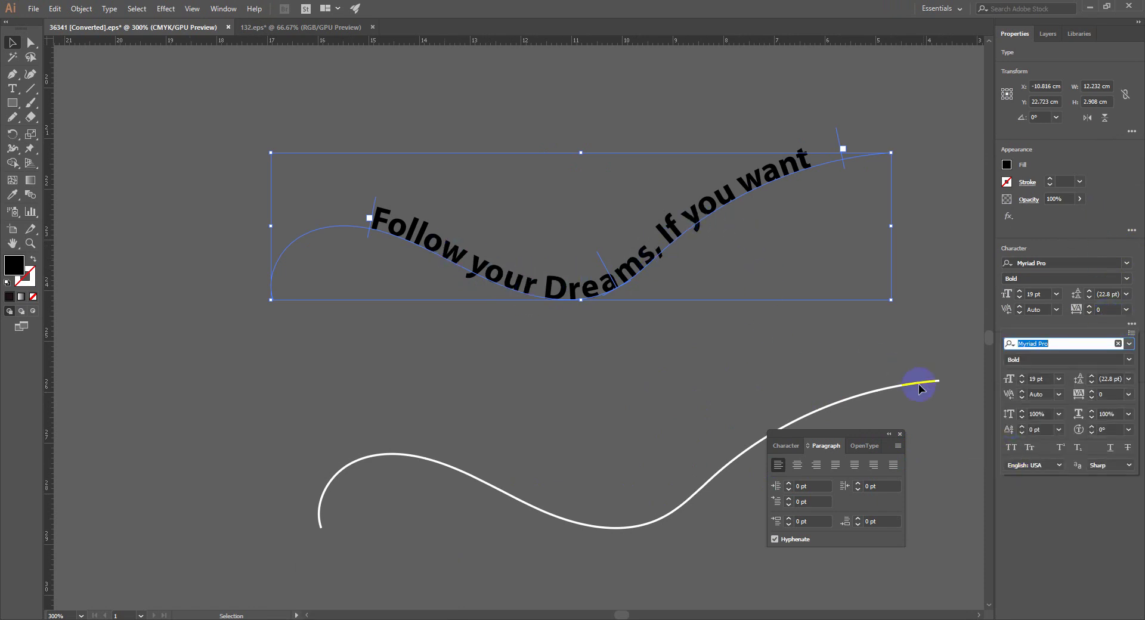
click(1018, 452)
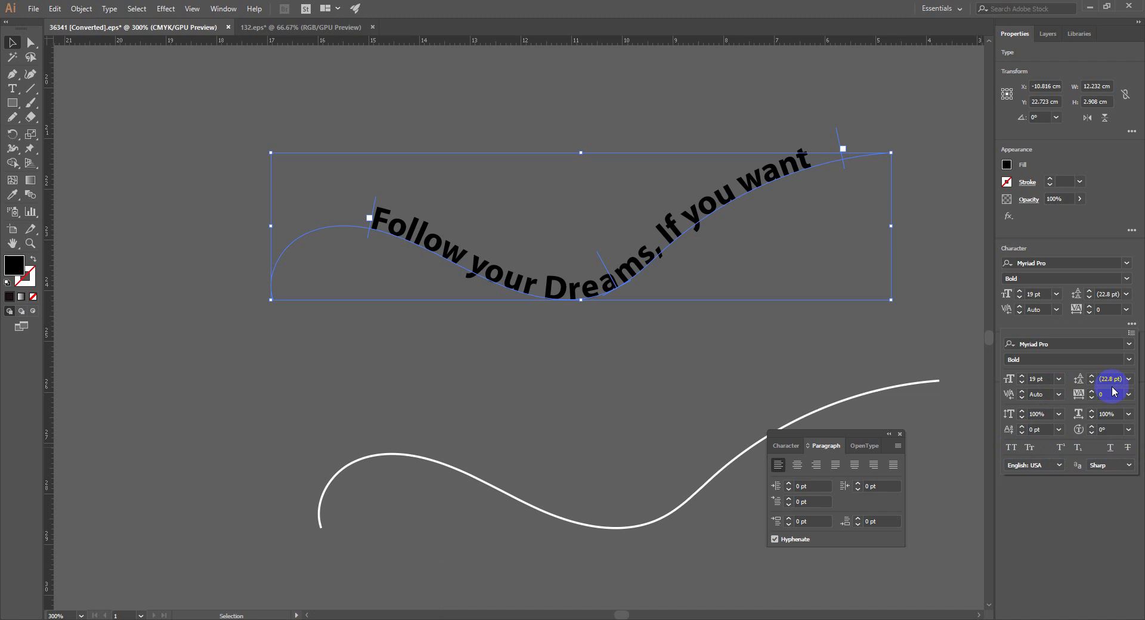
Set the curved phrase in the 'another shabby' script font at 21 pt.
click(1132, 349)
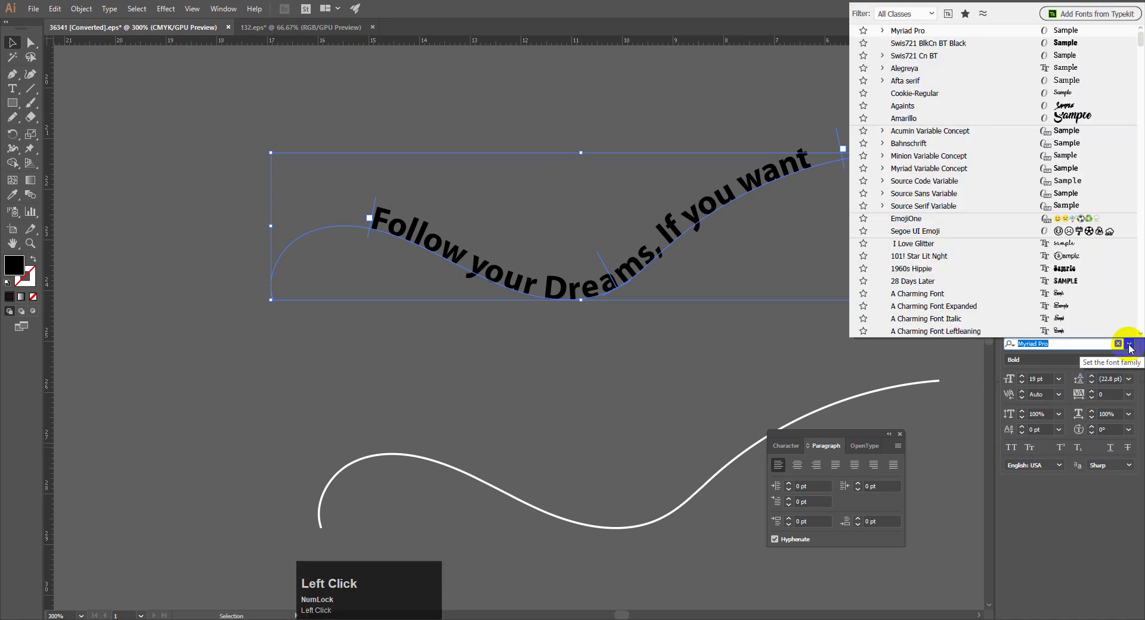
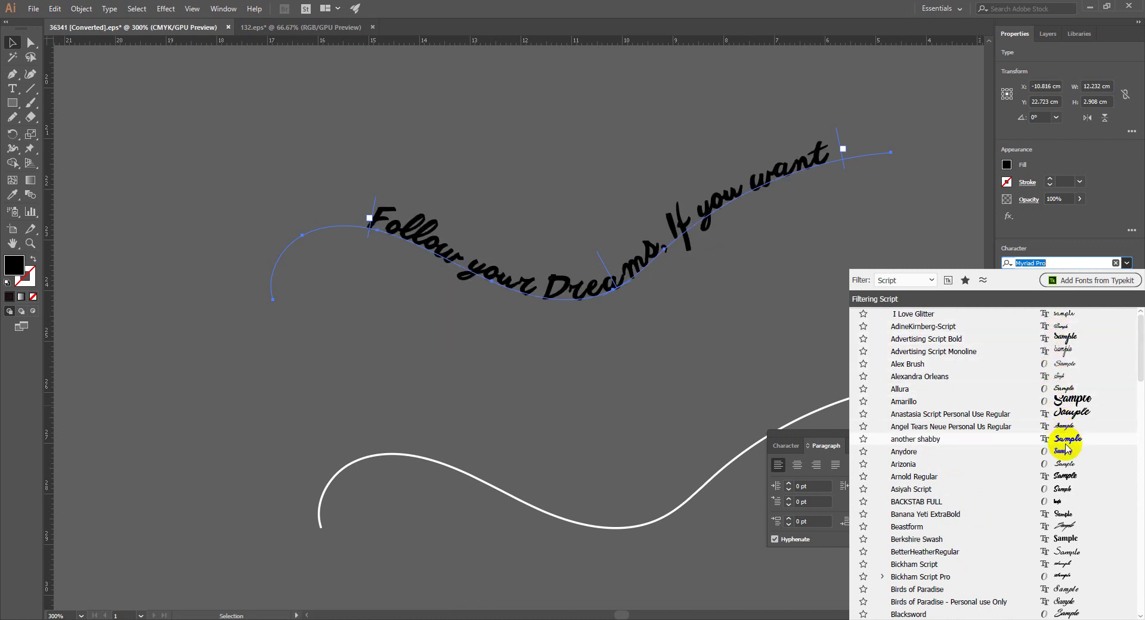
drag(1068, 448, 1021, 294)
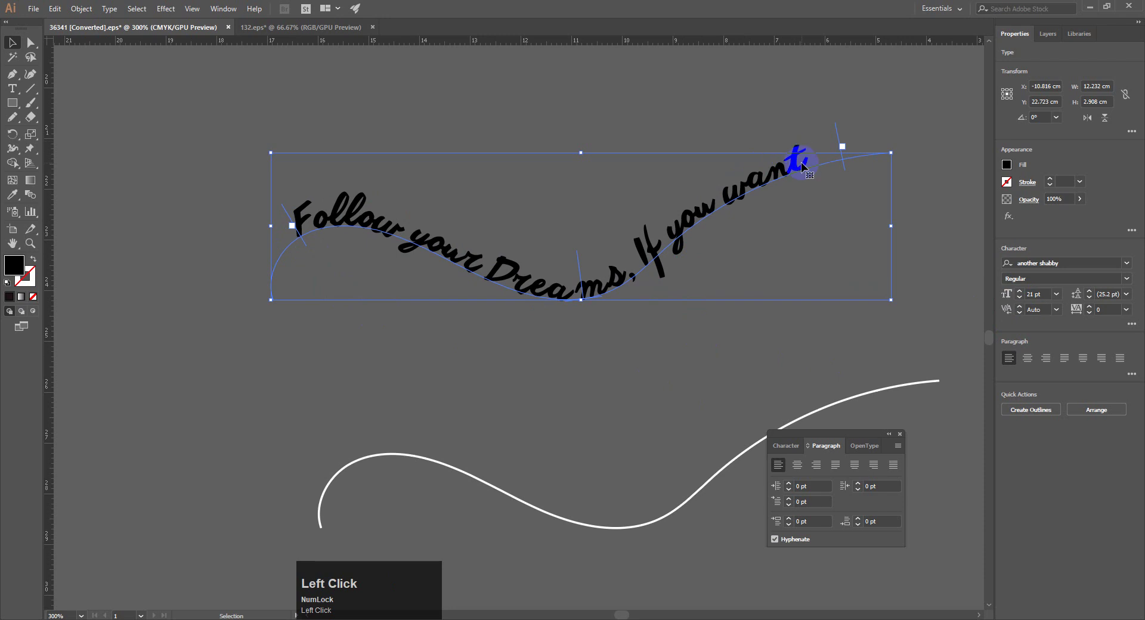
Fix the stray gap in 'want' and end the phrase with '!!', then deselect.
click(615, 402)
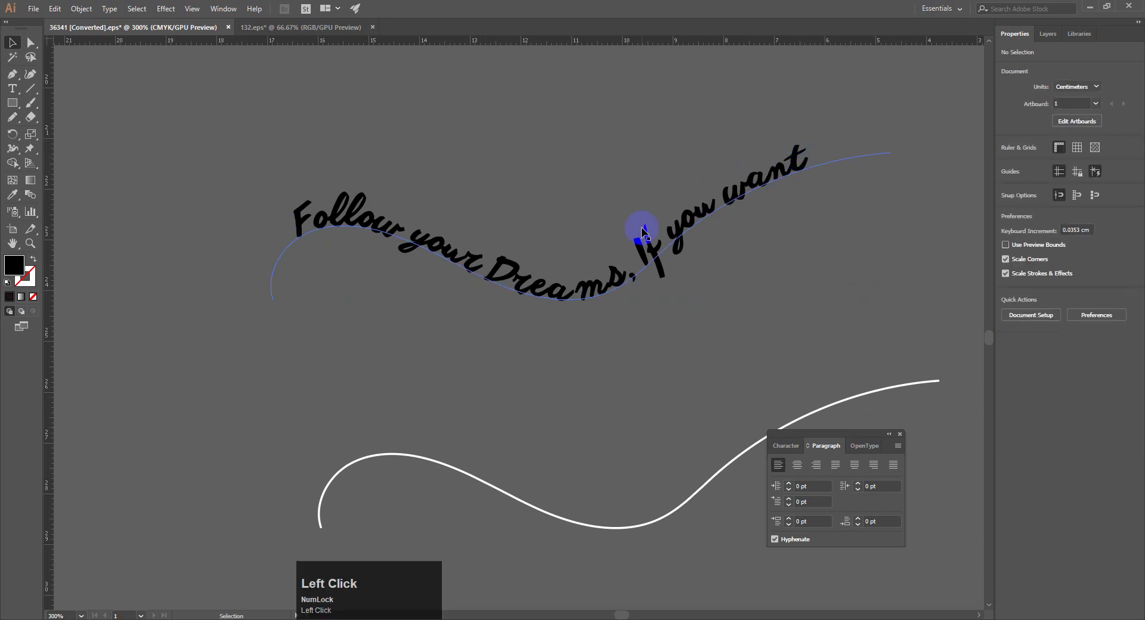
key(t)
click(792, 161)
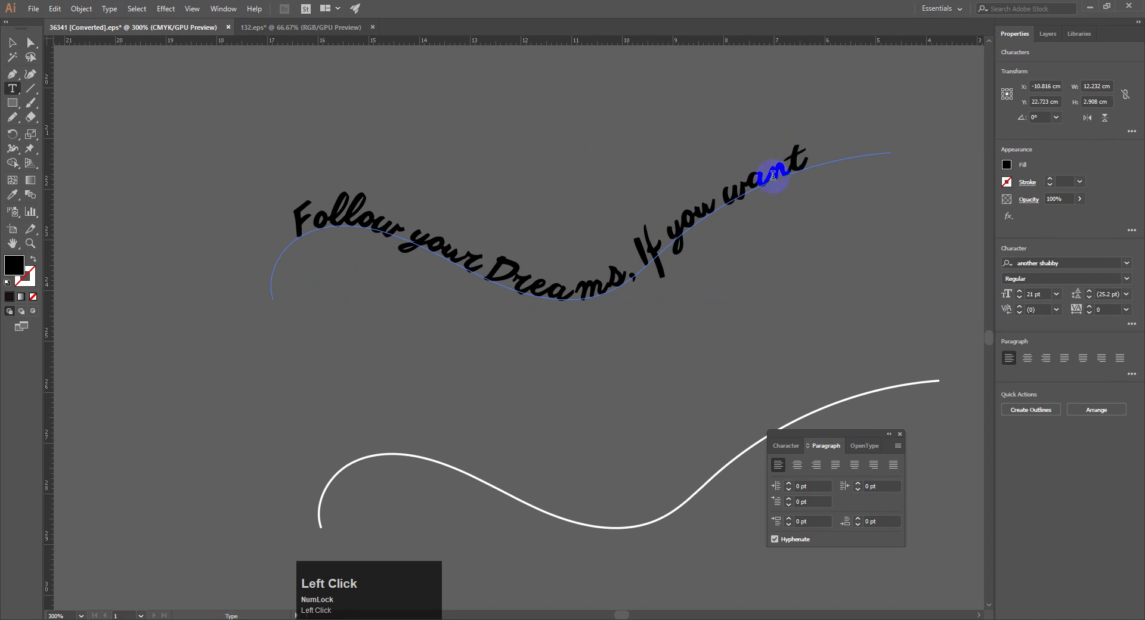
key(space)
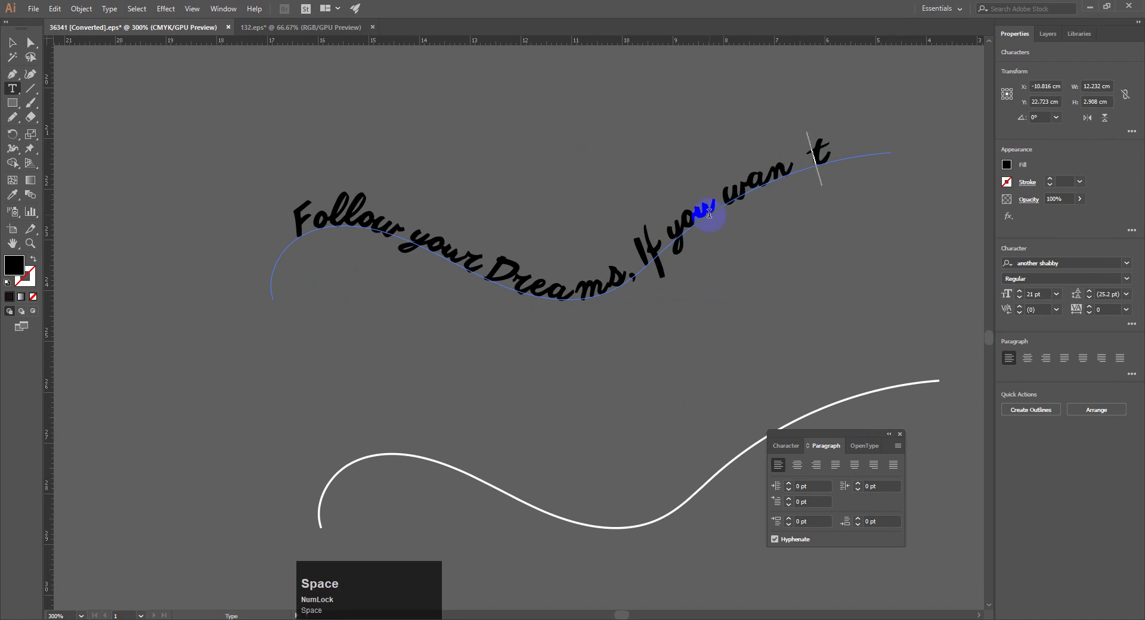
key(BackSpace)
key(Right)
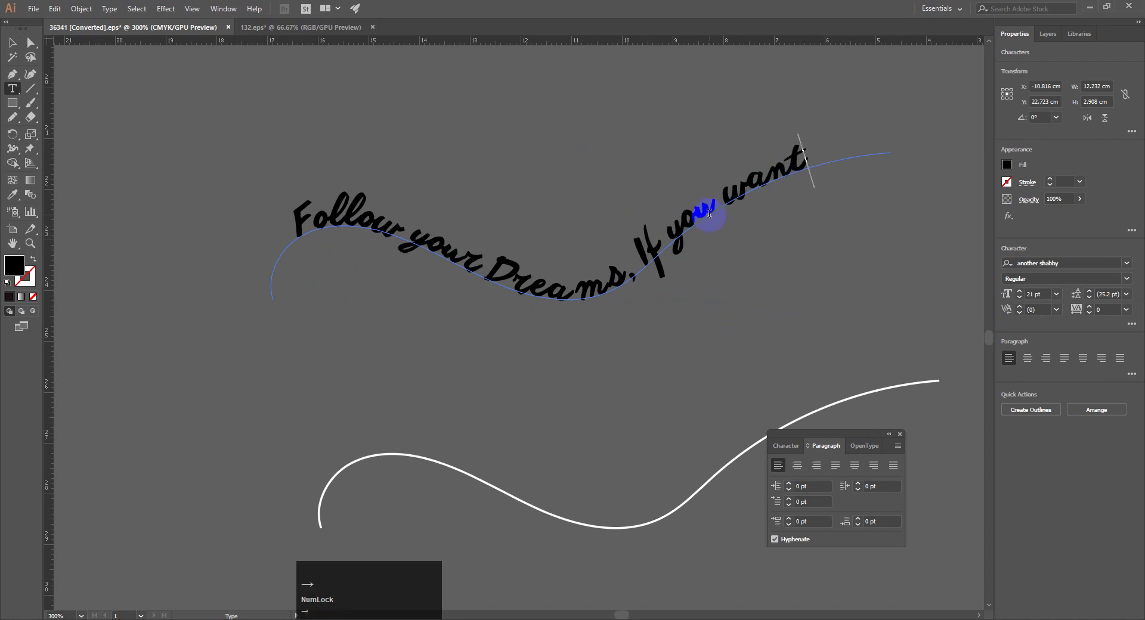
key(shift+1)
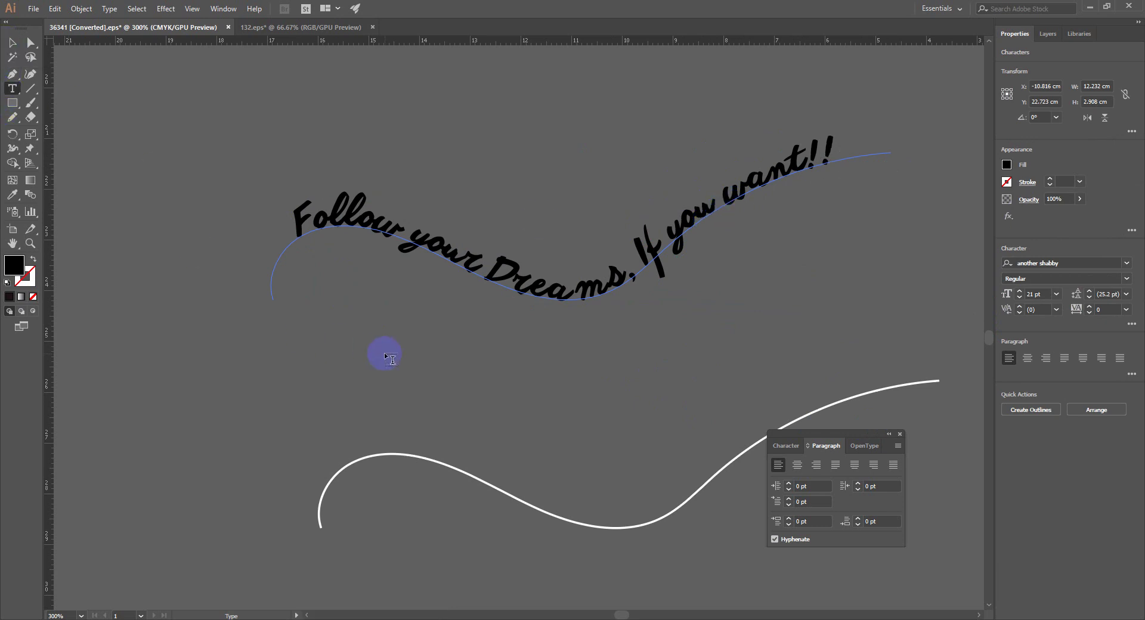
click(391, 357)
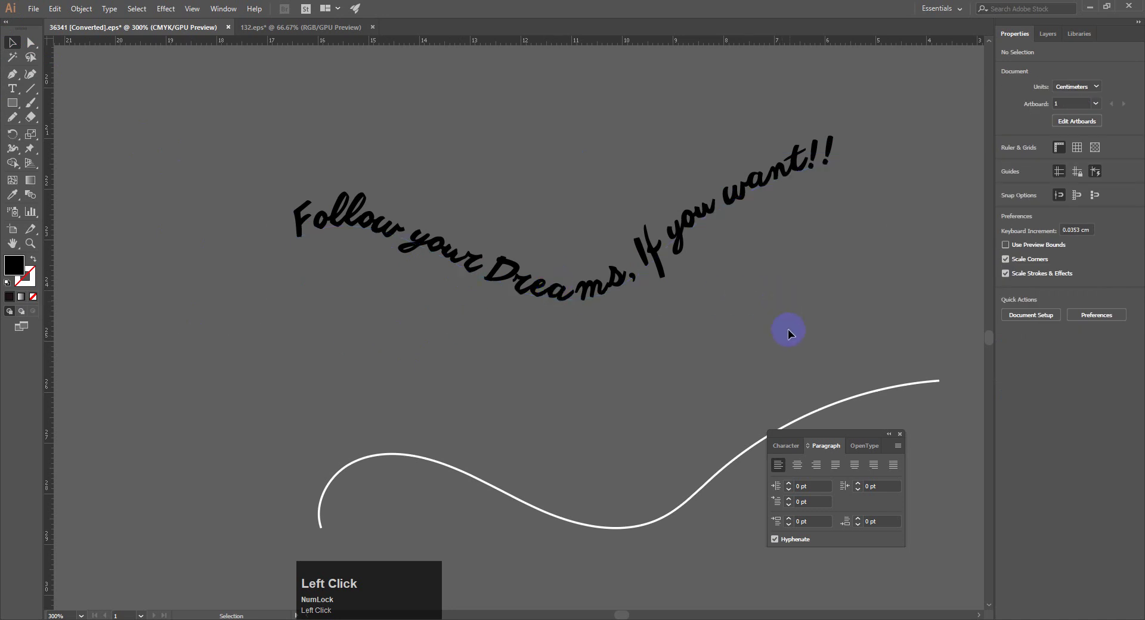
Move the white wave beneath the phrase, thicken its stroke and taper it into a swoosh.
drag(529, 438, 594, 495)
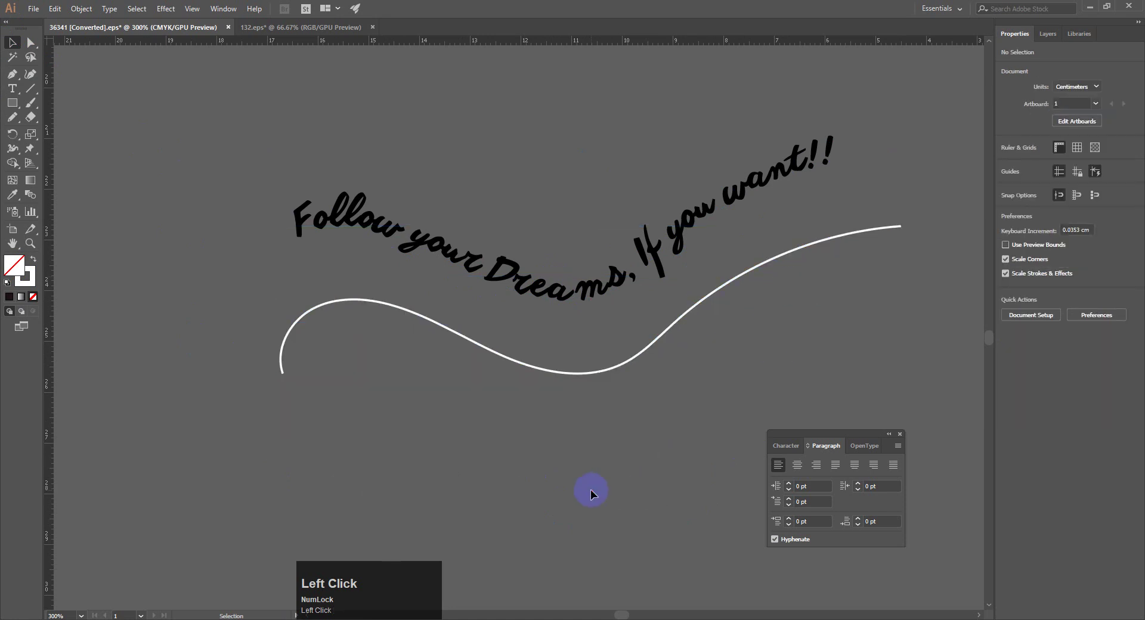
drag(610, 376, 816, 248)
drag(816, 247, 21, 49)
drag(21, 48, 657, 254)
Keep the phrase in front of the swoosh and preview other script fonts on it.
right_click(658, 254)
click(767, 422)
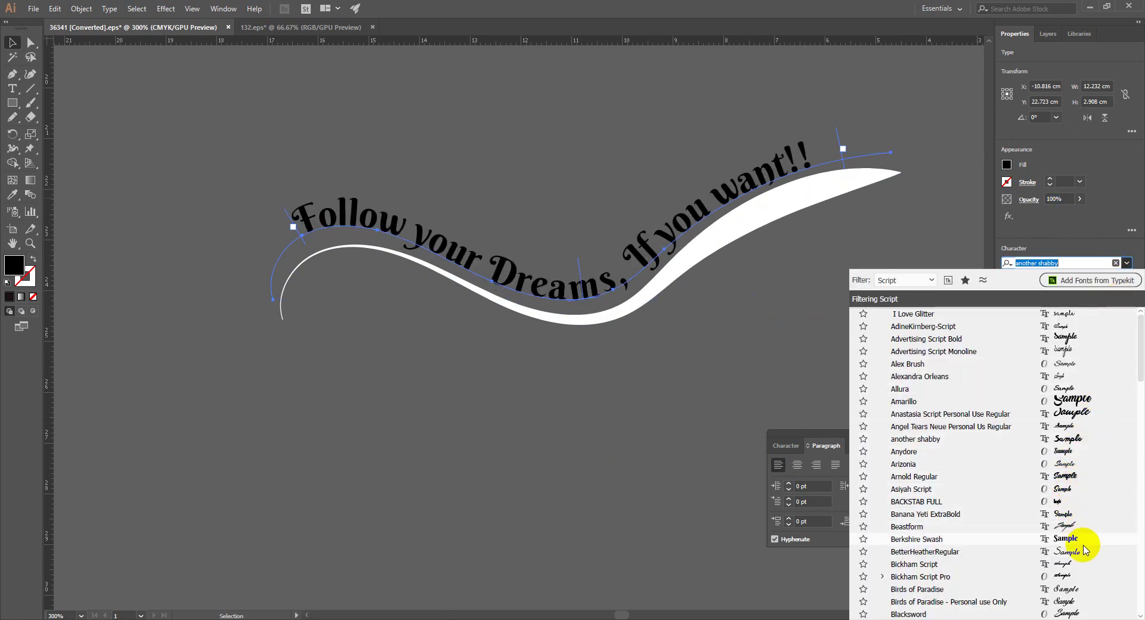
scroll(down, 3)
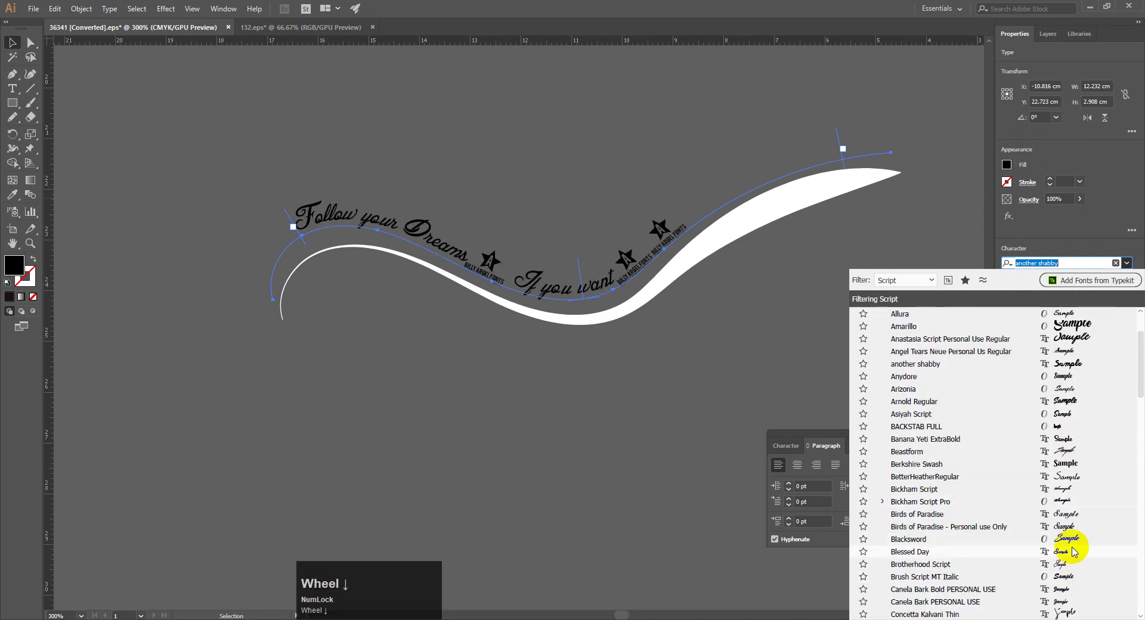
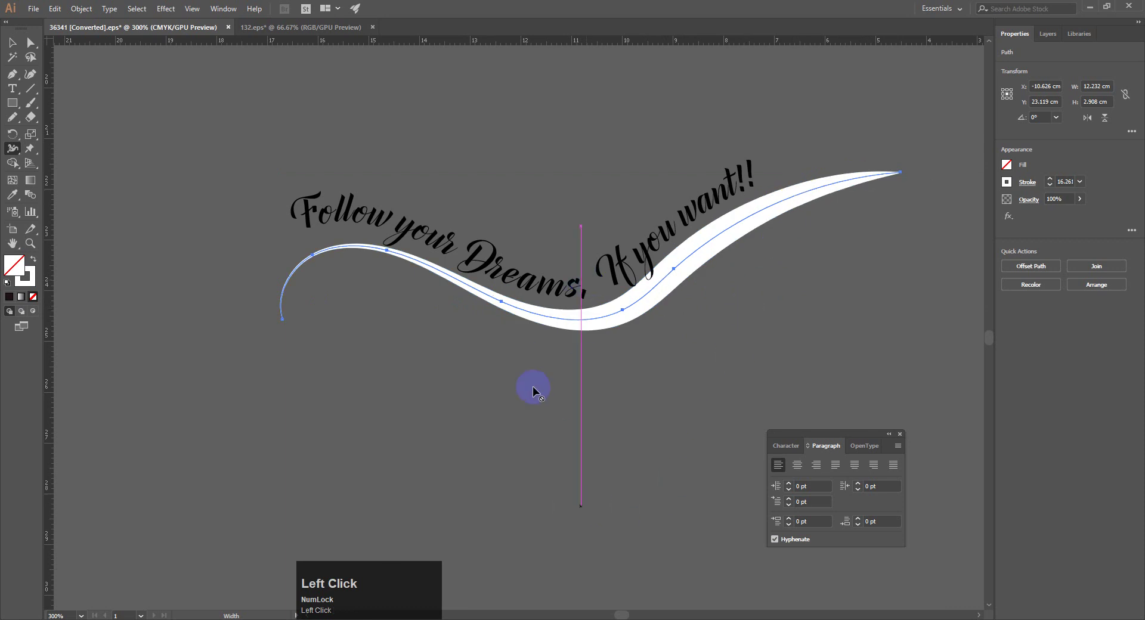
Deselect the wavy path text and zoom out to show both reference badges.
key(space)
click(616, 353)
key(space)
key(ctrl+-)
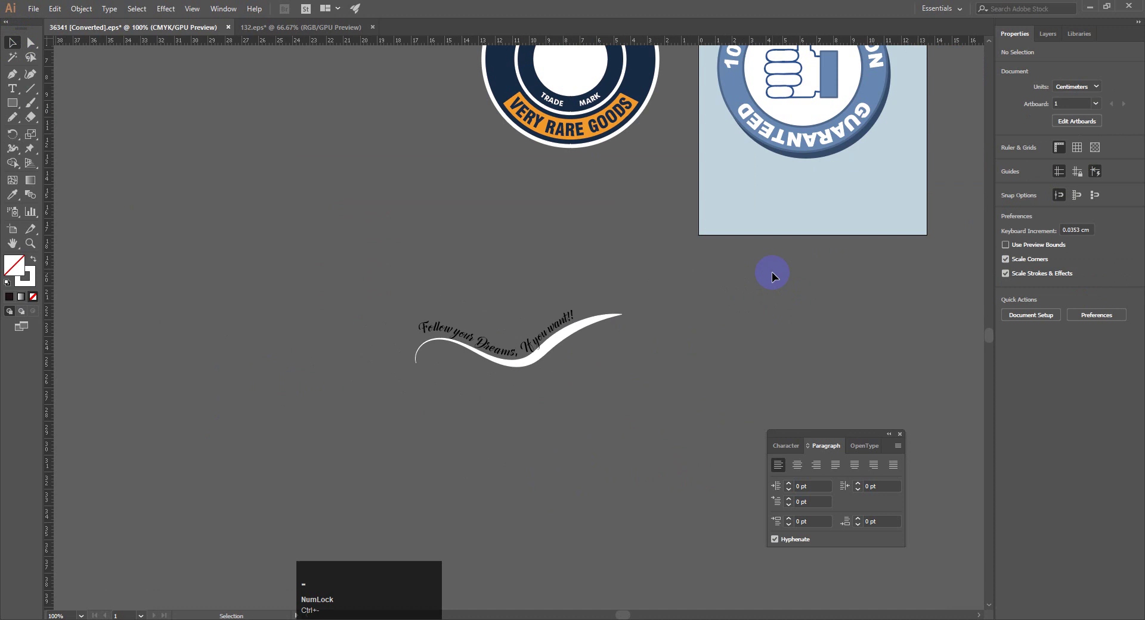
key(space)
click(409, 265)
key(space)
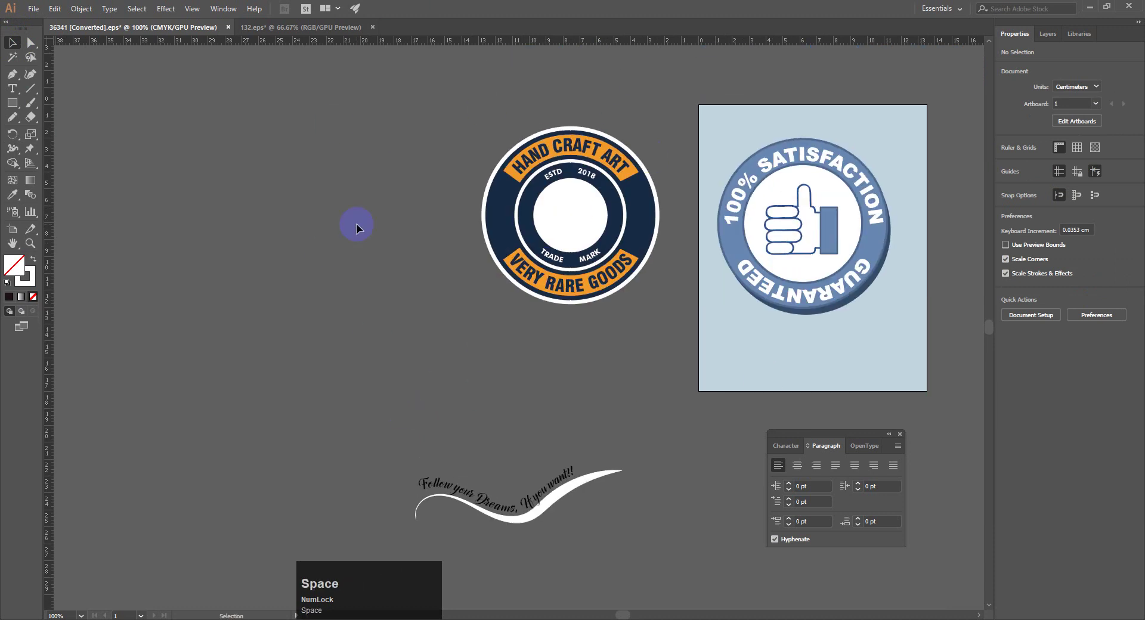
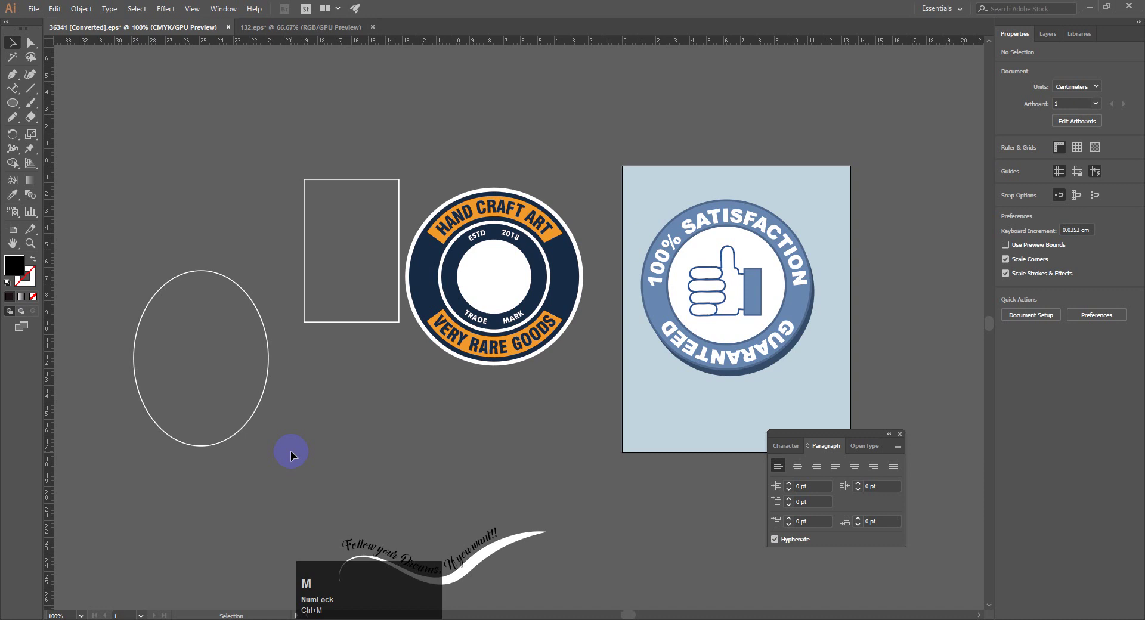
Draw a test circle beside the badges with the Ellipse tool, then clear it and zoom back in.
key(ctrl+=)
key(space)
click(187, 352)
key(space)
drag(179, 89, 433, 468)
key(Delete)
key(space)
click(526, 375)
key(space)
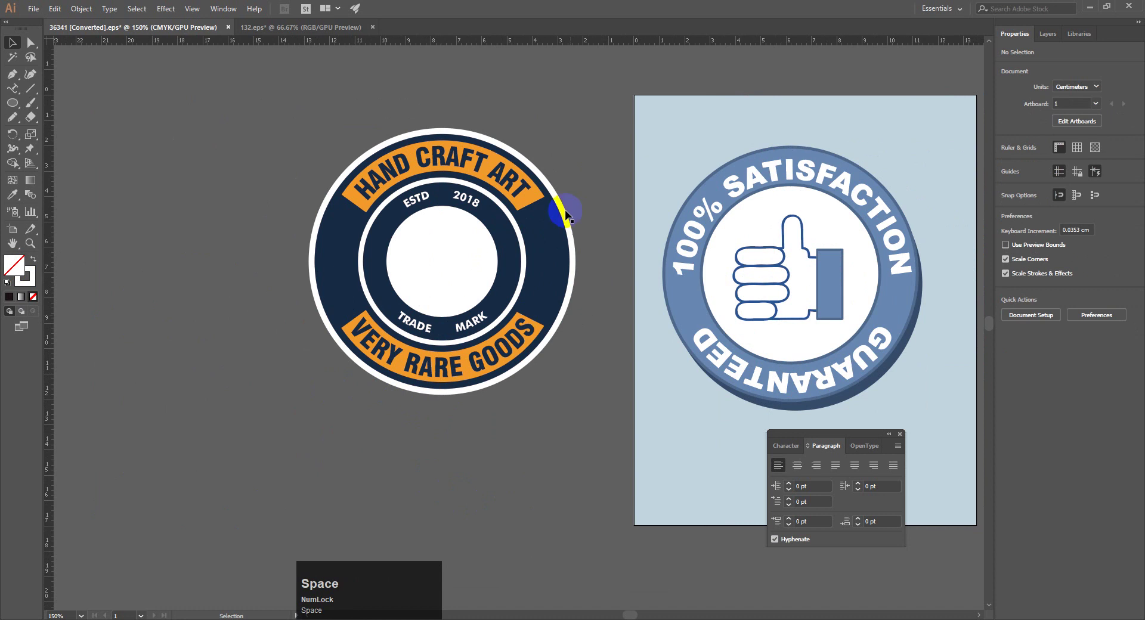
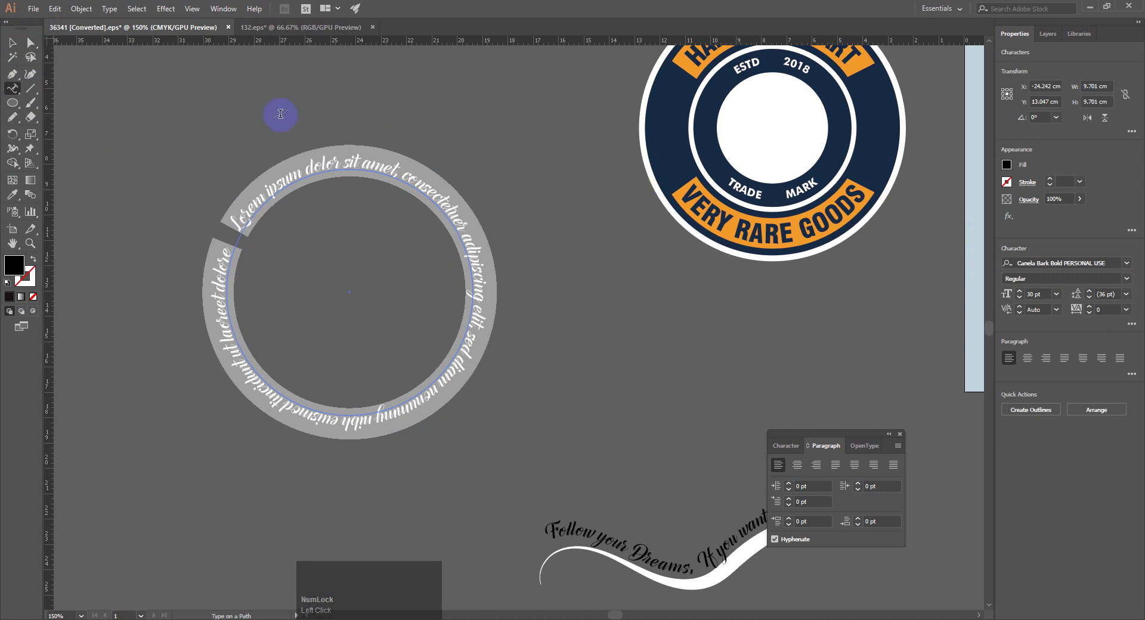
Select the circle's placeholder path text and slide it around the outline.
click(10, 44)
key(space)
click(548, 207)
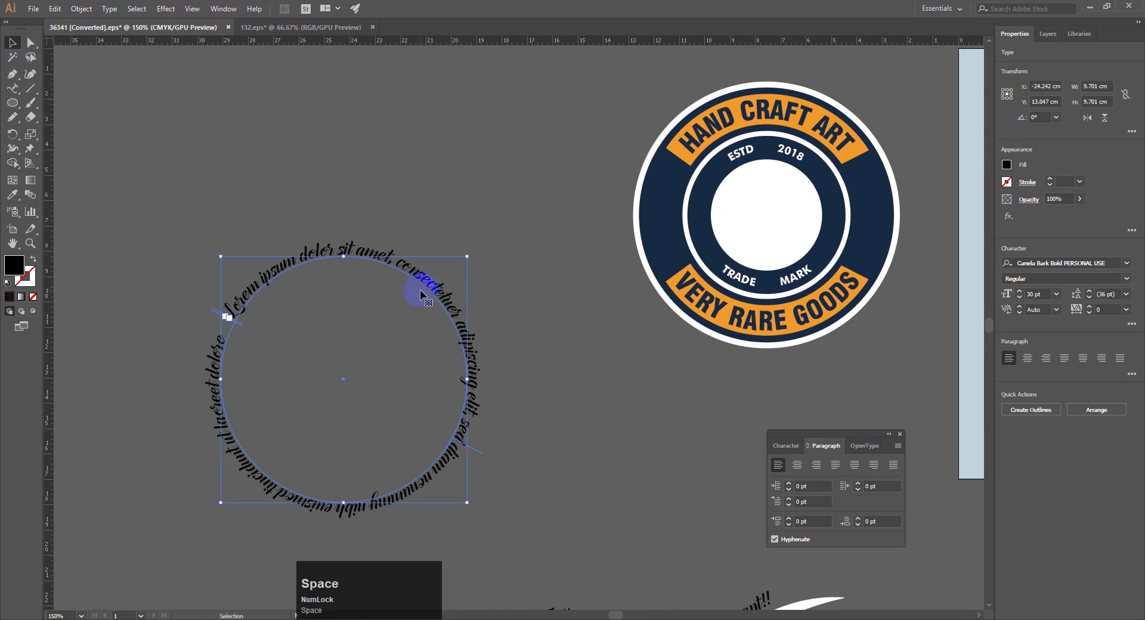
drag(427, 288, 279, 218)
drag(279, 218, 379, 412)
drag(379, 411, 548, 329)
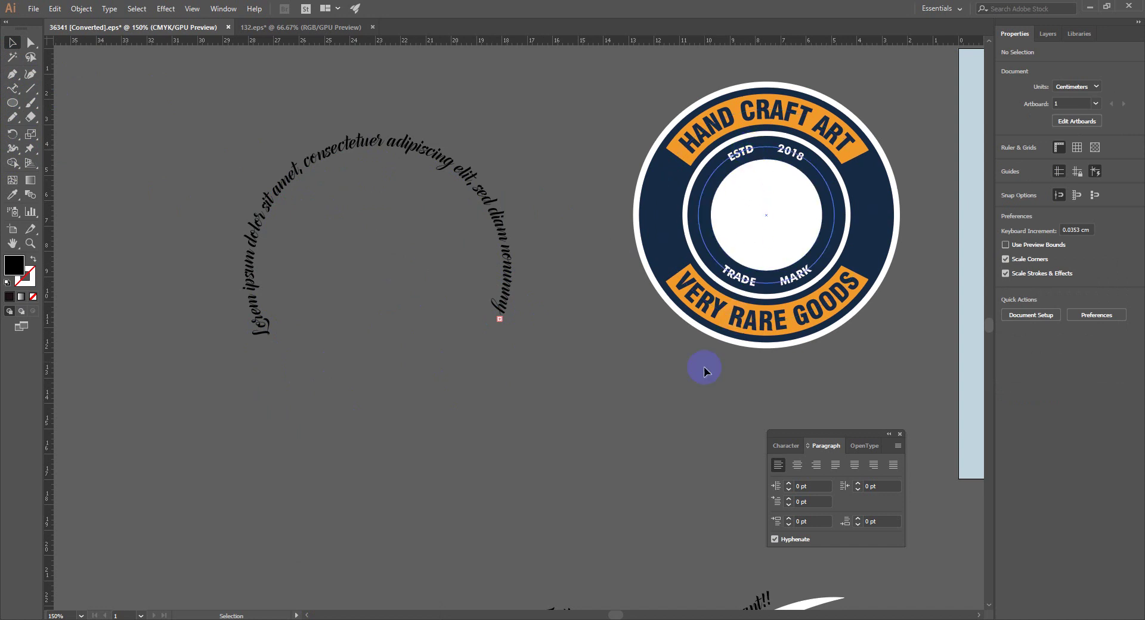
Undo the slide, duplicate the circle and strip the placeholder text, leaving two plain outlines.
key(ctrl+z)
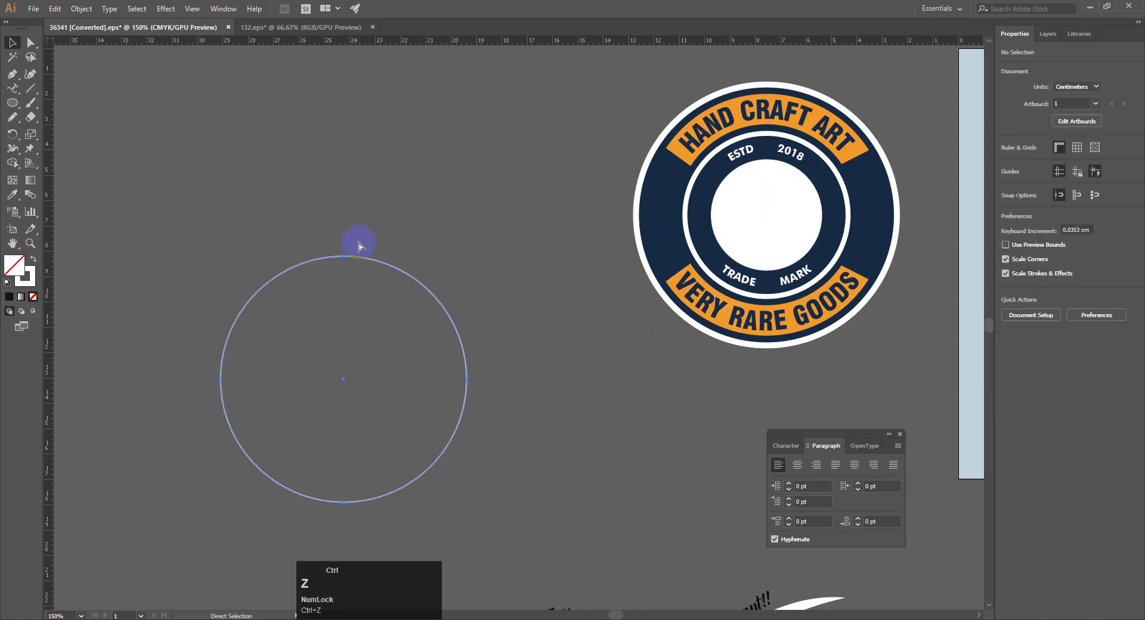
key(ctrl+c)
key(ctrl+v)
drag(449, 226, 519, 382)
key(space)
click(484, 391)
key(space)
click(428, 350)
key(space)
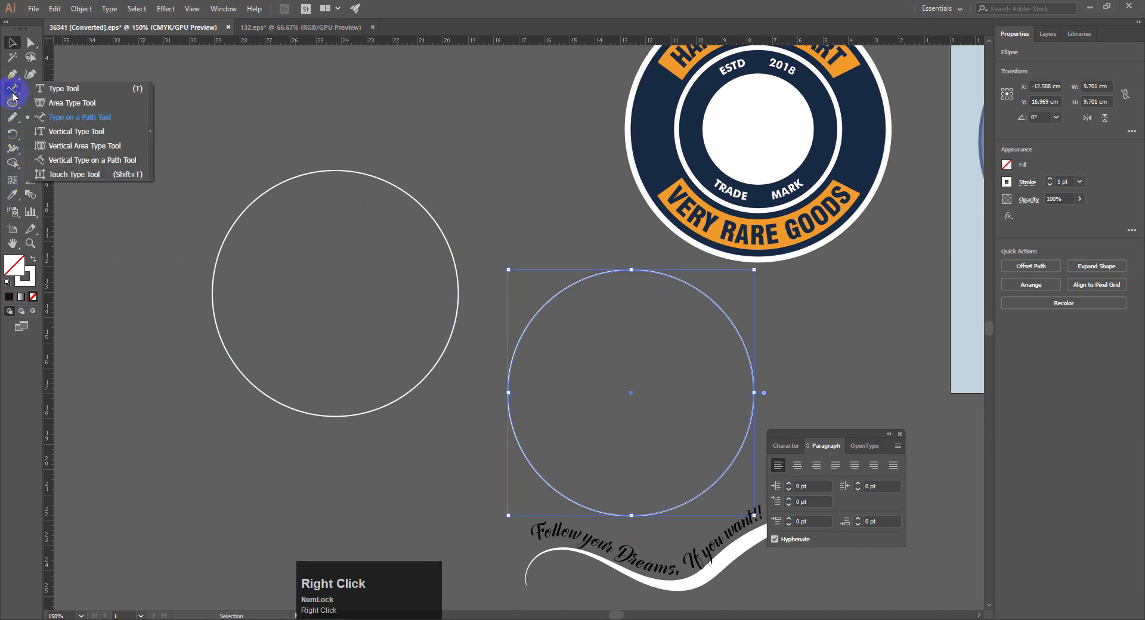
Replace the left circle's placeholder path text with 'HAnd Craft Art'.
click(75, 121)
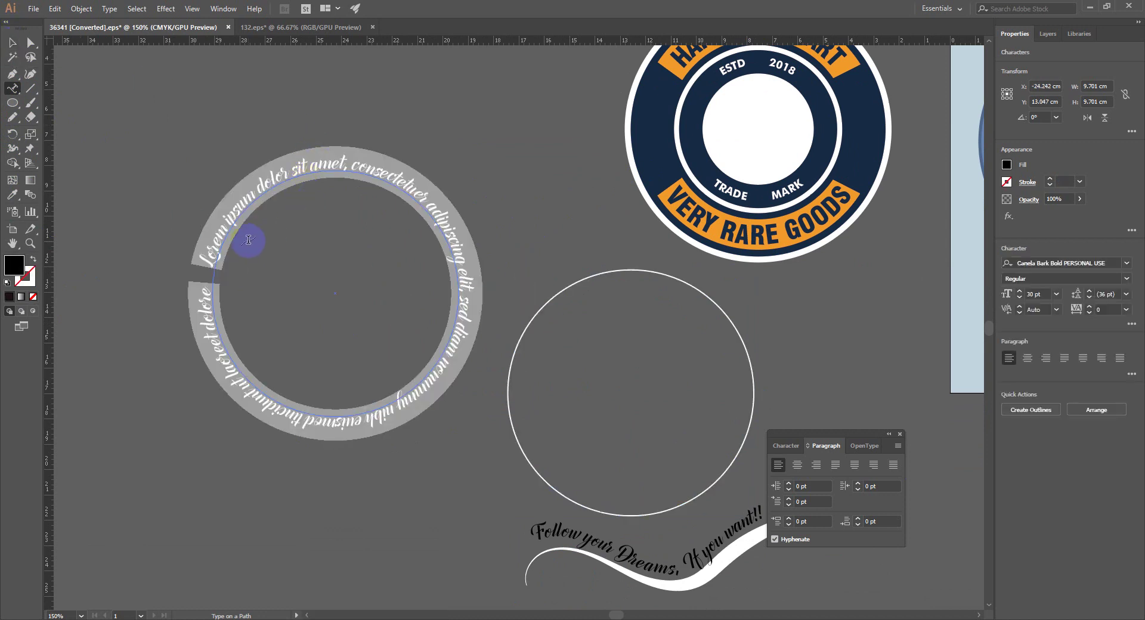
scroll(up, 3)
key(shift+h)
key(shift+a)
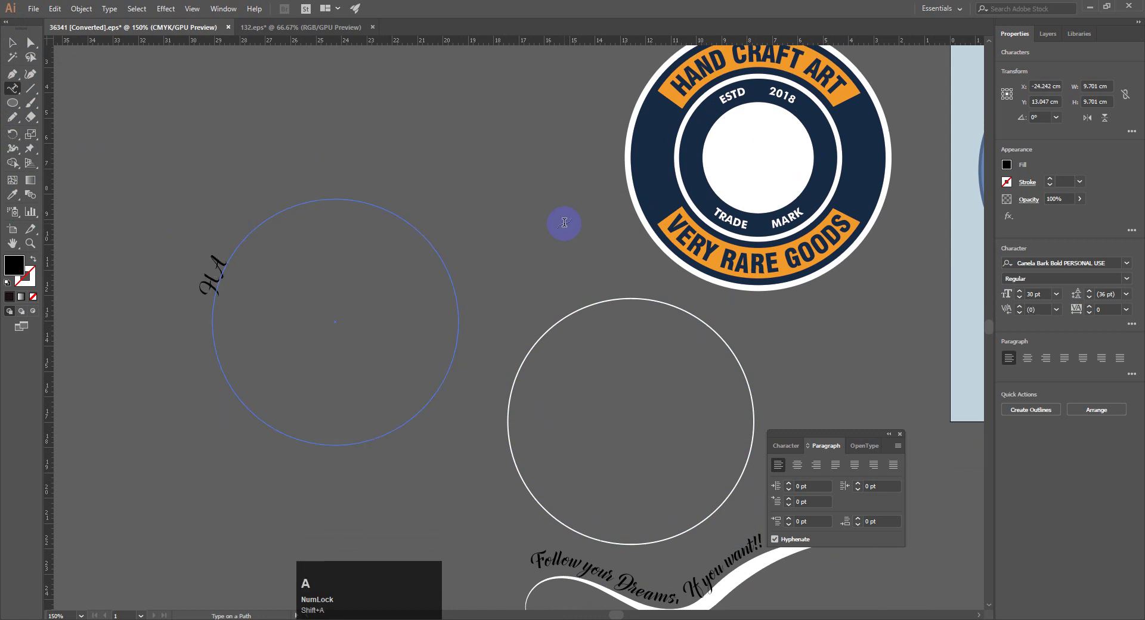
text(nd)
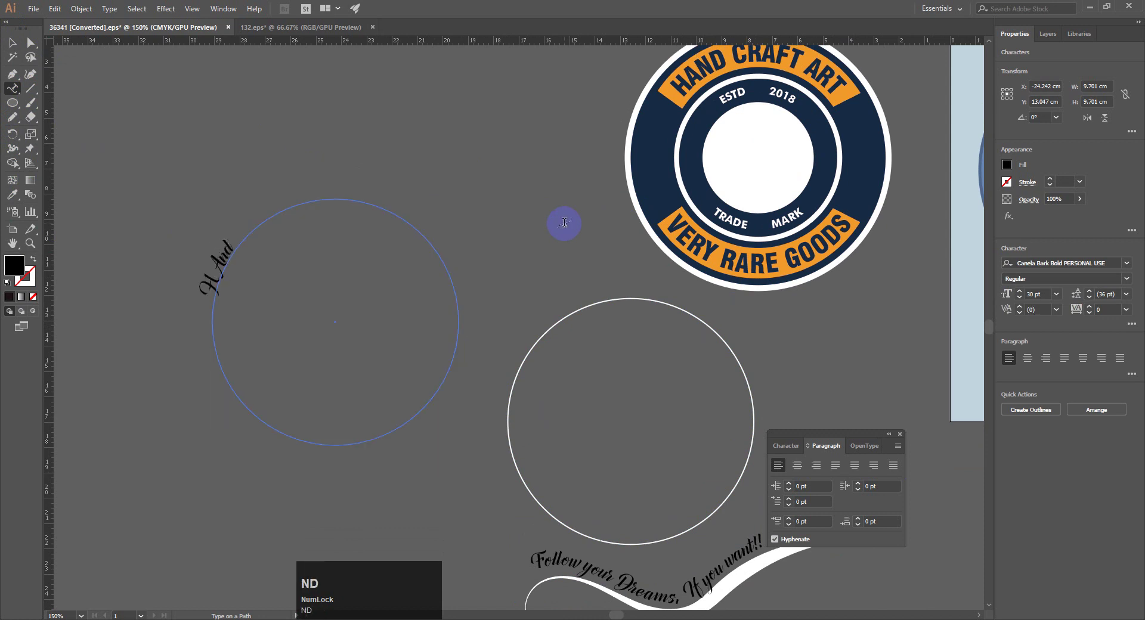
key(space)
key(shift+c)
key(r)
text(ra)
text(t)
key(space)
key(shift+a)
text(rt)
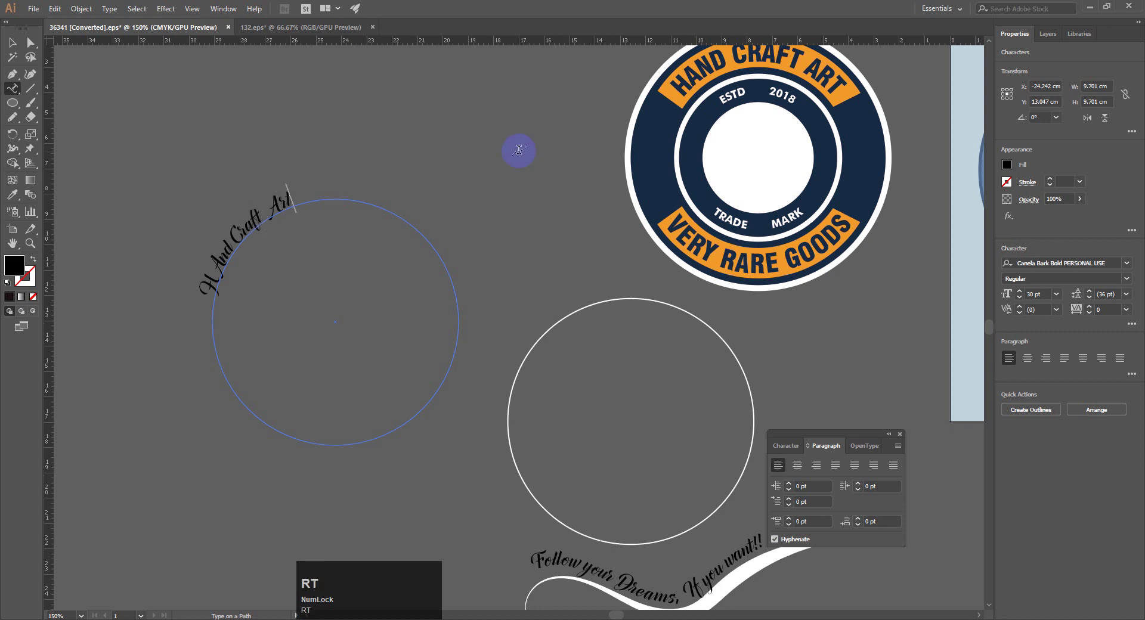
Centre 'HAnd Craft Art' on top of the circle and set it in Artifika Medium at 30 pt.
drag(16, 48, 1130, 266)
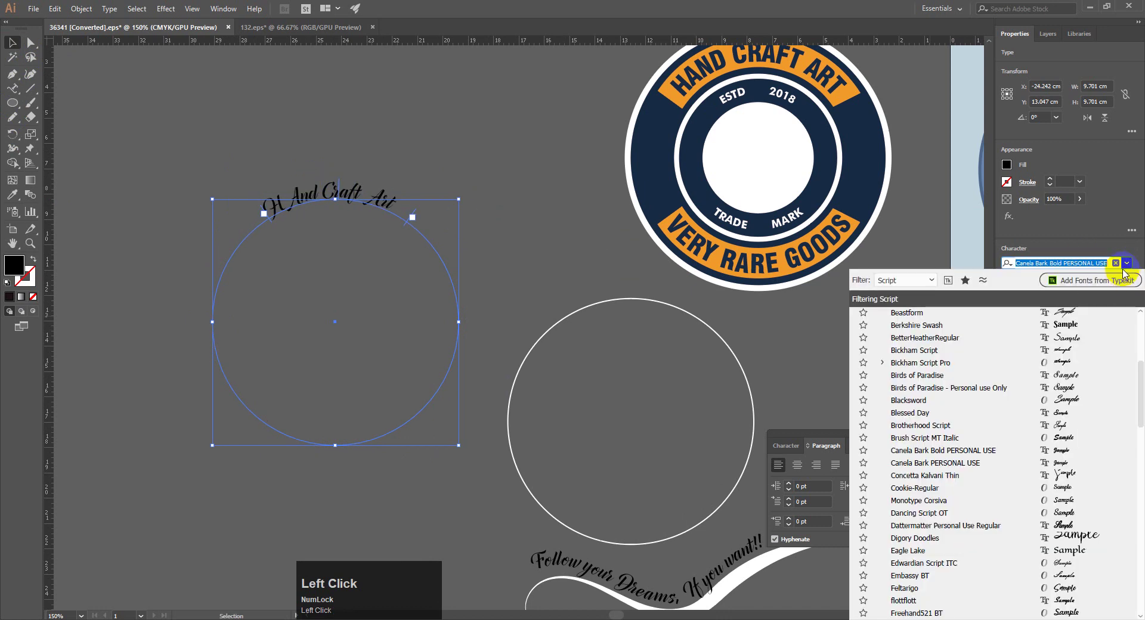
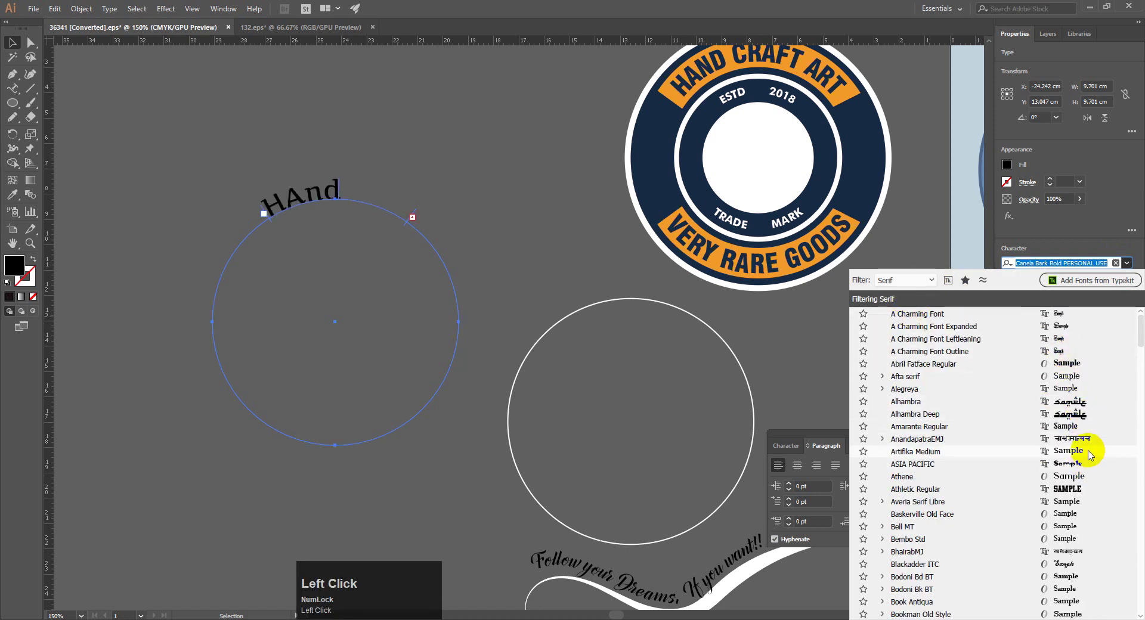
drag(1091, 455, 508, 228)
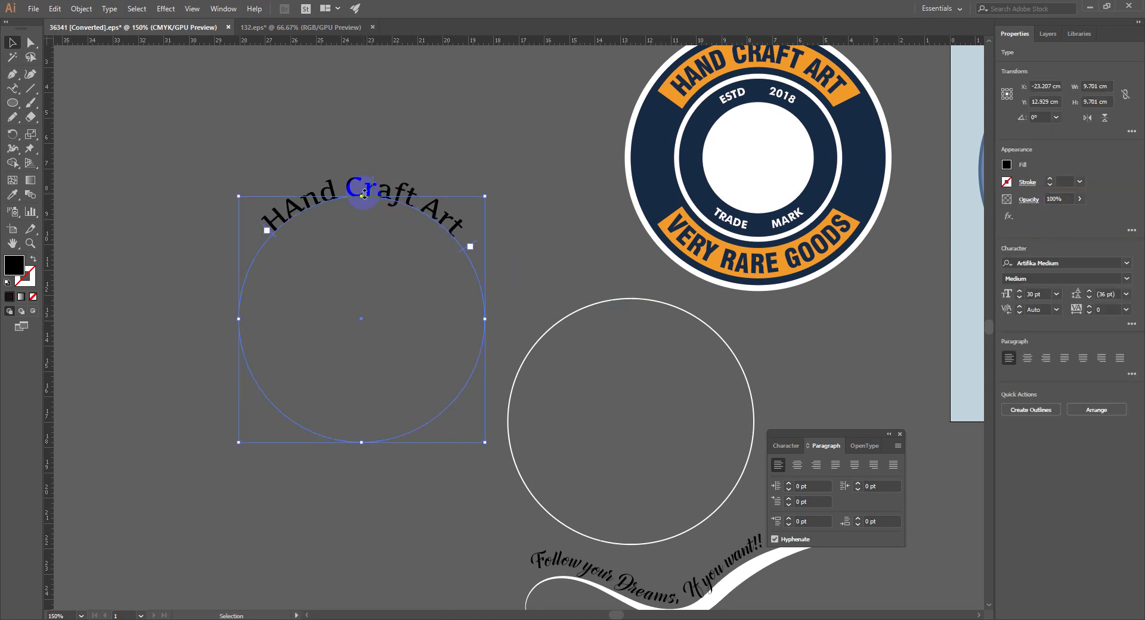
click(417, 146)
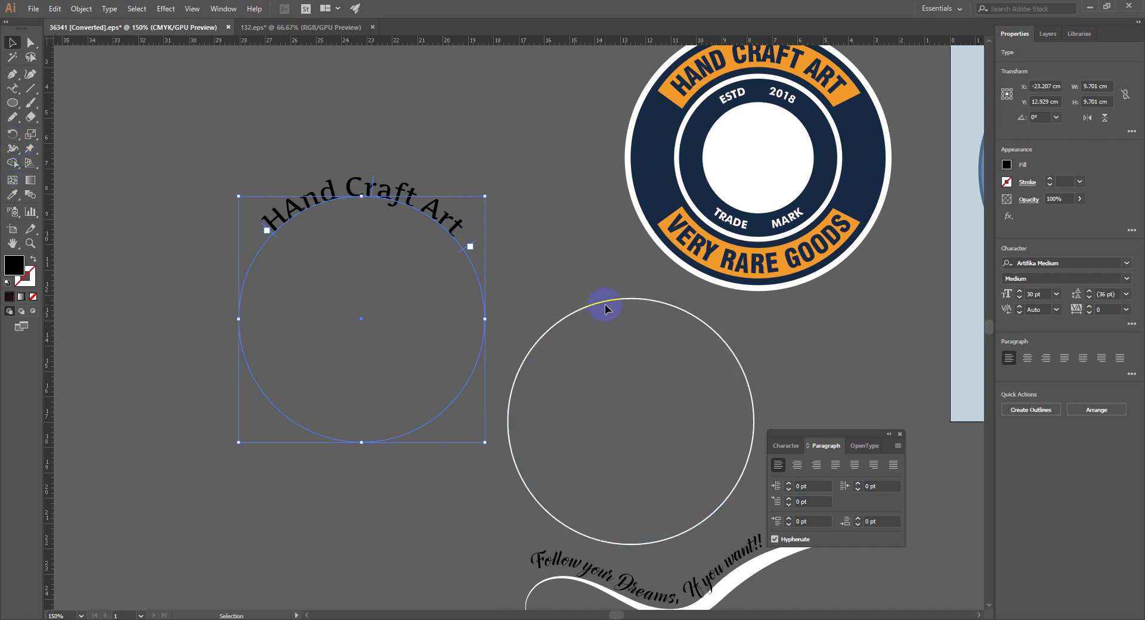
click(363, 142)
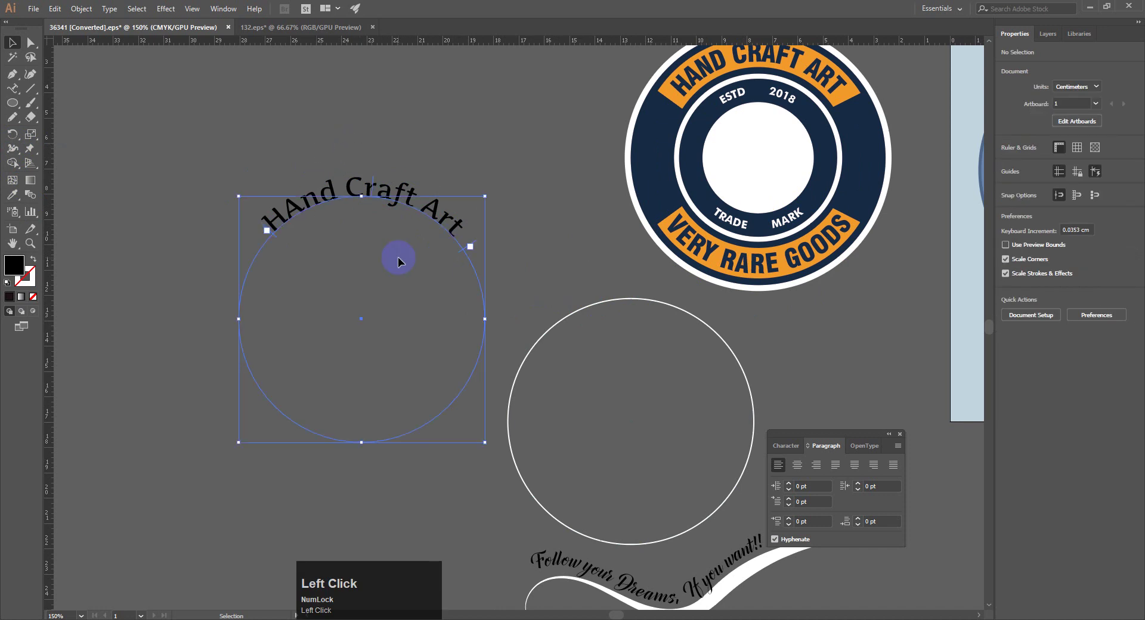
Duplicate the arched title and move the spare circle outline aside for the lower text.
key(ctrl+c)
key(ctrl+v)
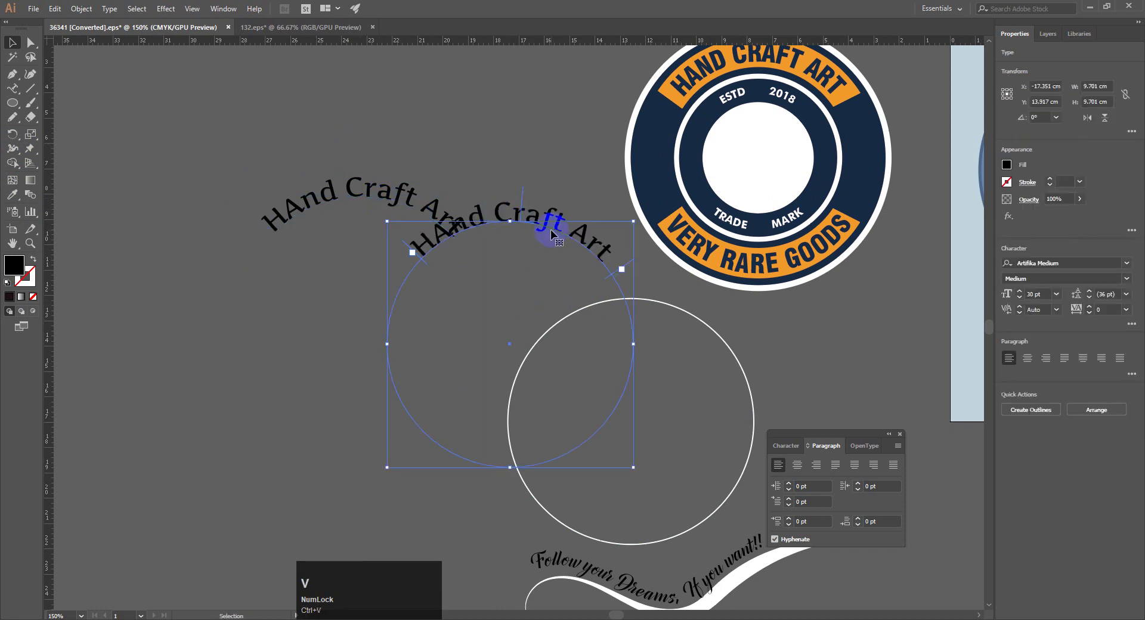
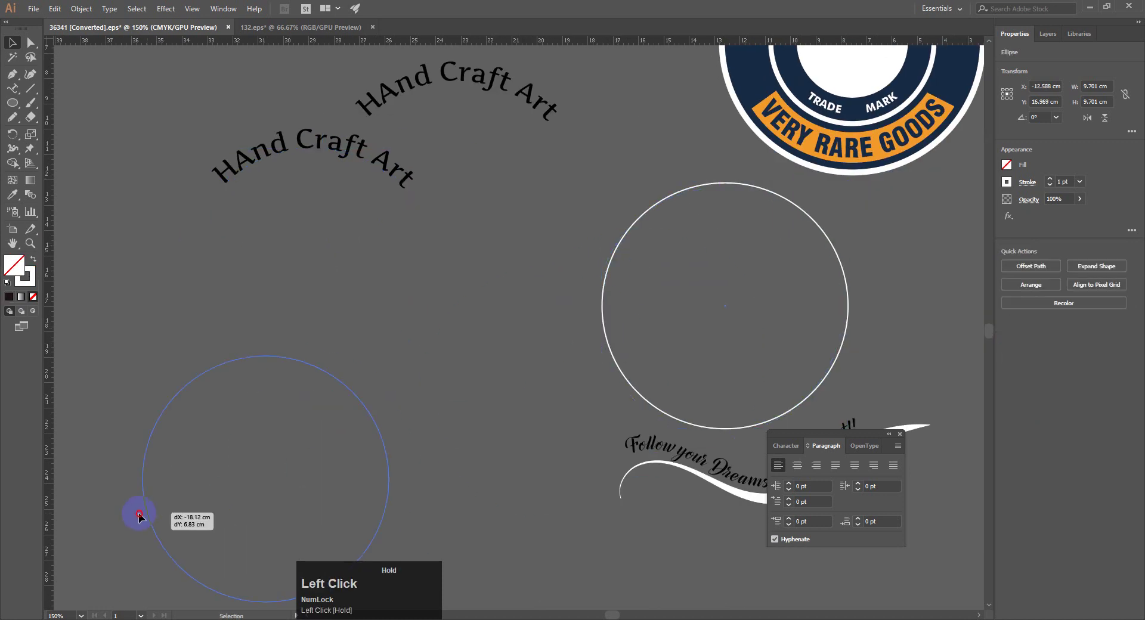
key(space)
click(139, 514)
key(space)
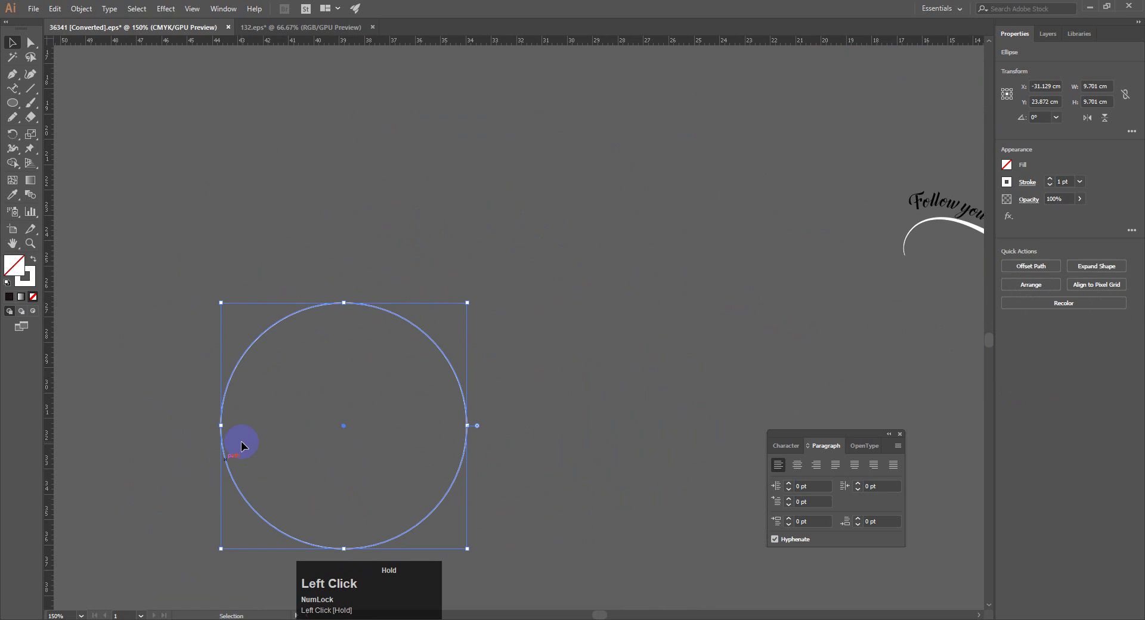
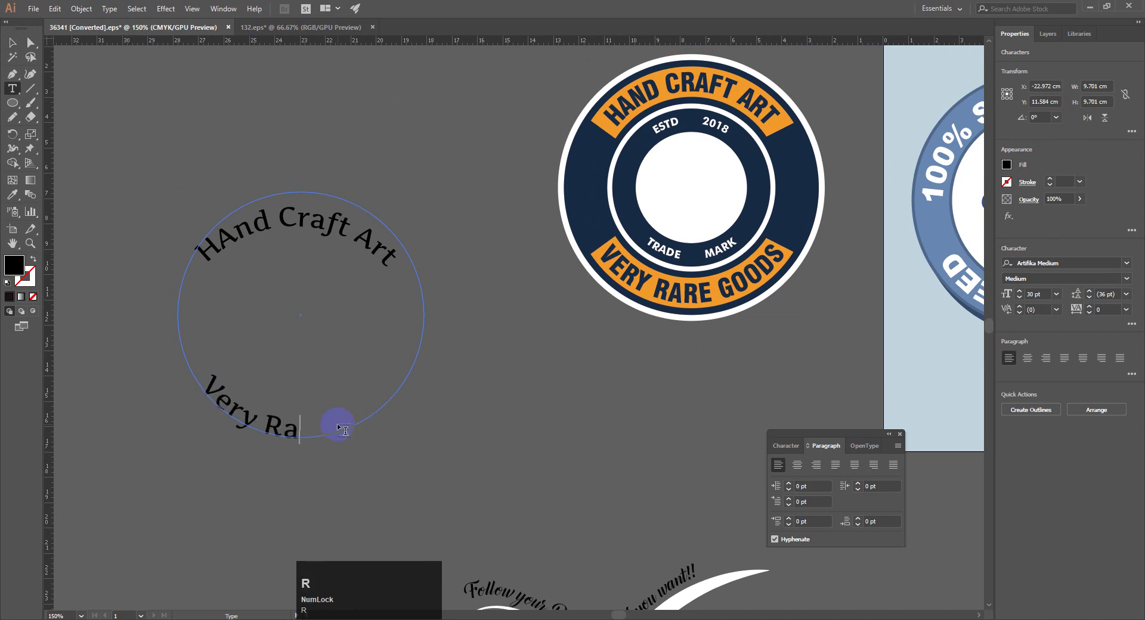
Finish the copy as 'Very Rare Goods' and slide it to the circle's bottom.
text(re)
key(space)
key(shift+g)
text(oods)
click(337, 420)
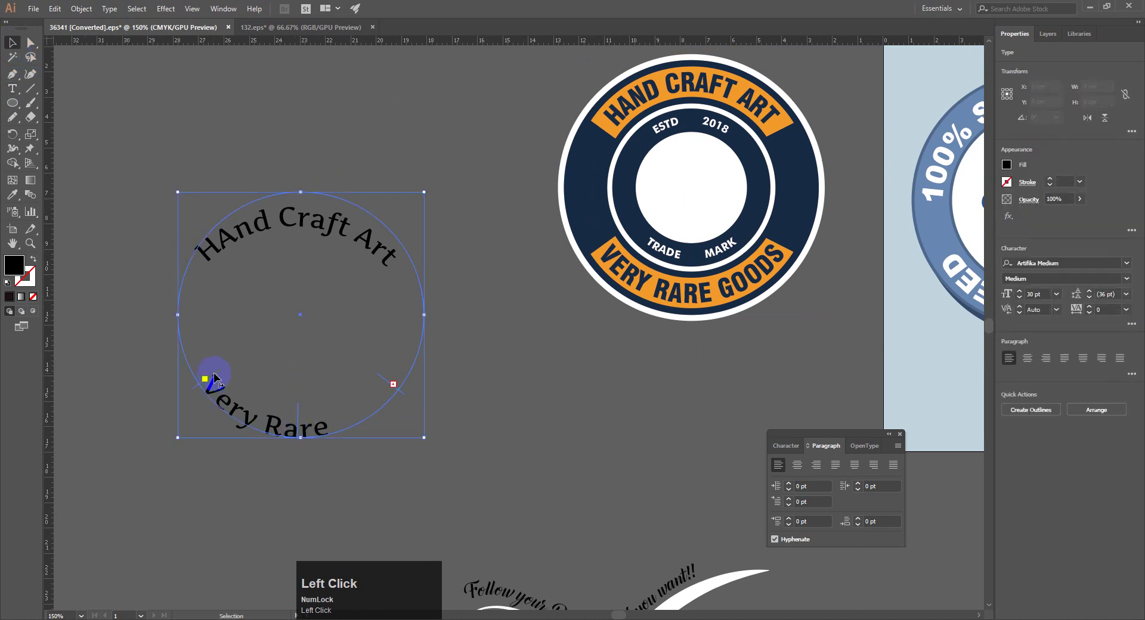
drag(198, 387, 488, 469)
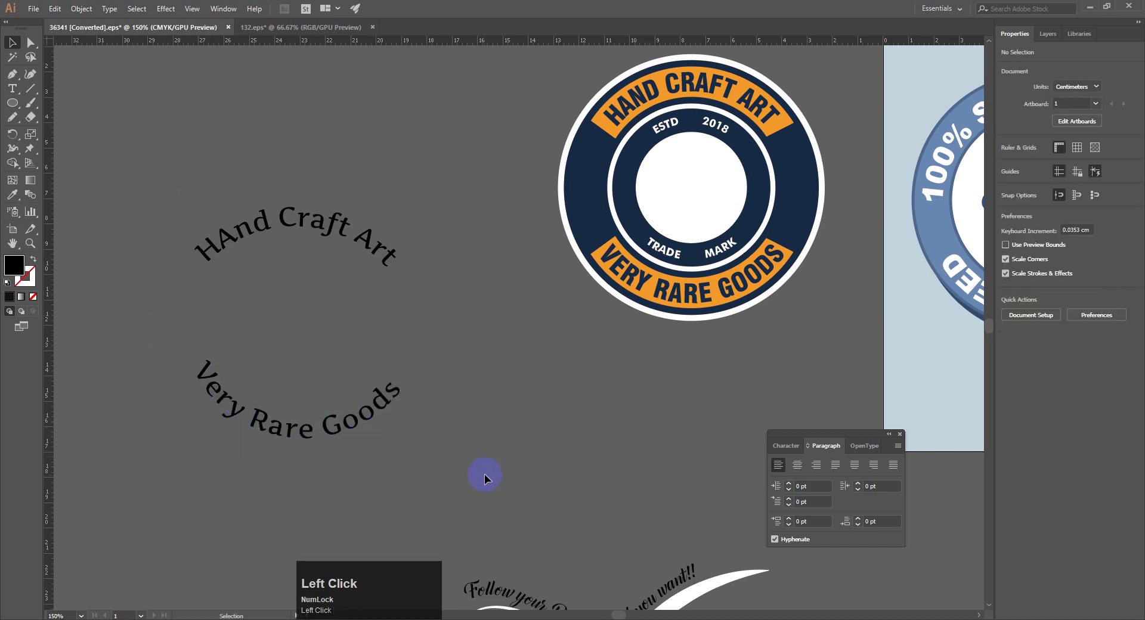
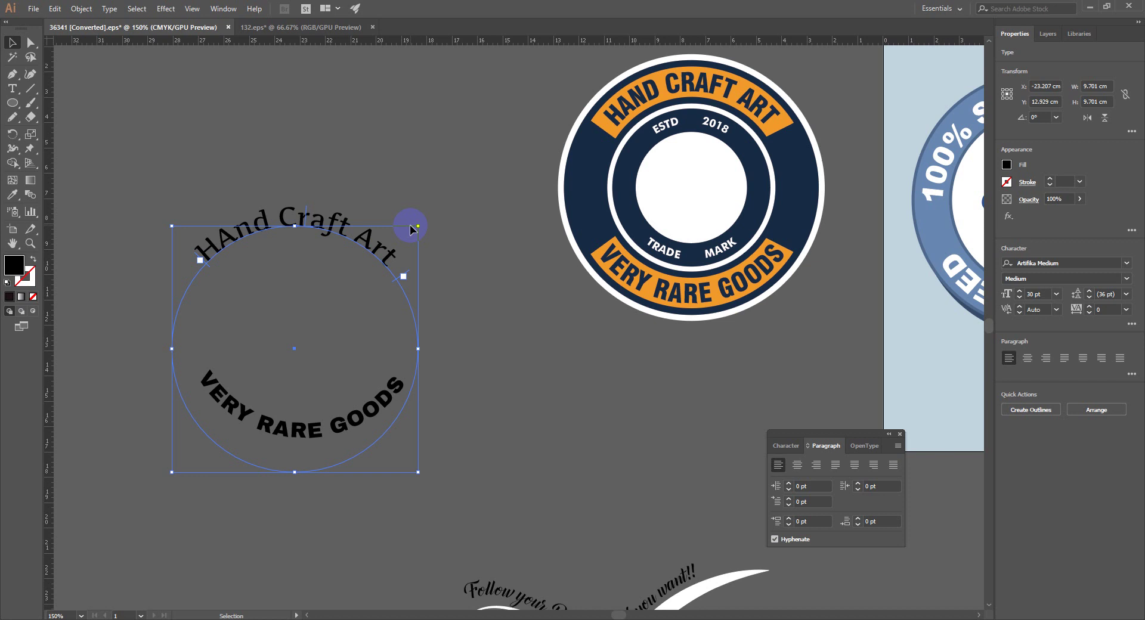
Select the bottom 'VERY RARE GOODS' path text and head to its Type on a Path options.
click(578, 450)
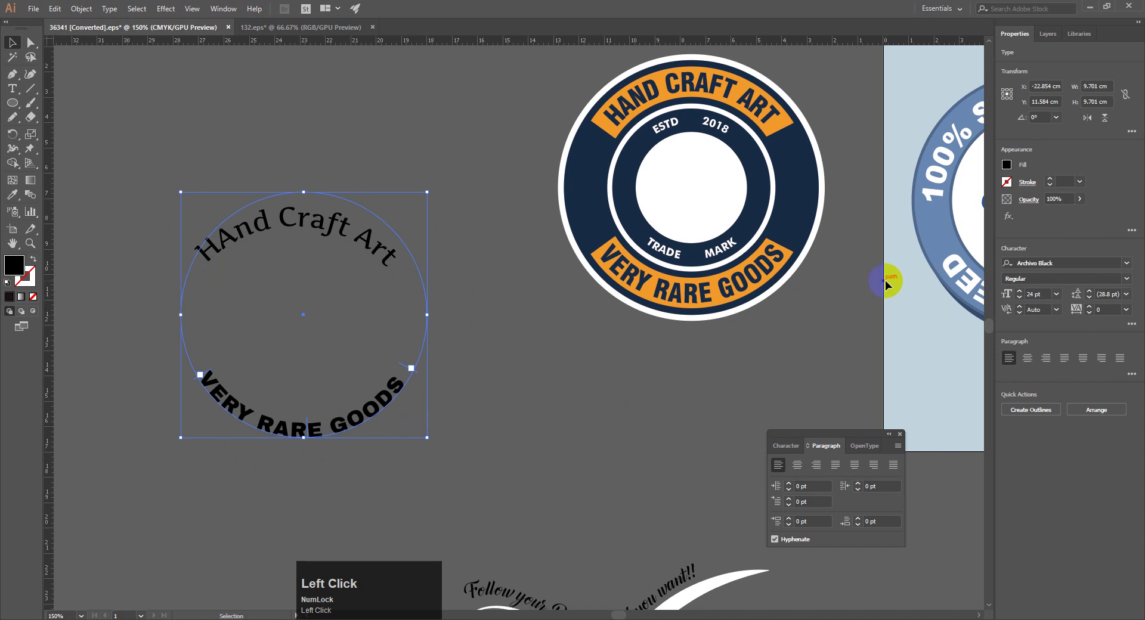
click(117, 10)
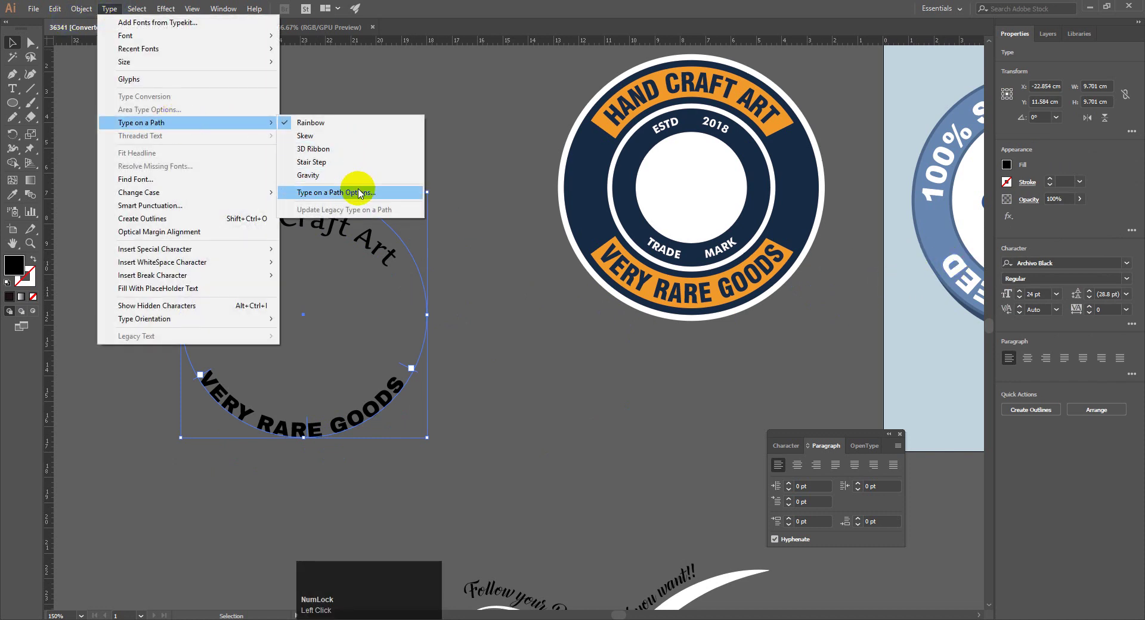
Flip the bottom 'VERY RARE GOODS' path text and change its Align to Path setting in Type on a Path Options.
click(366, 198)
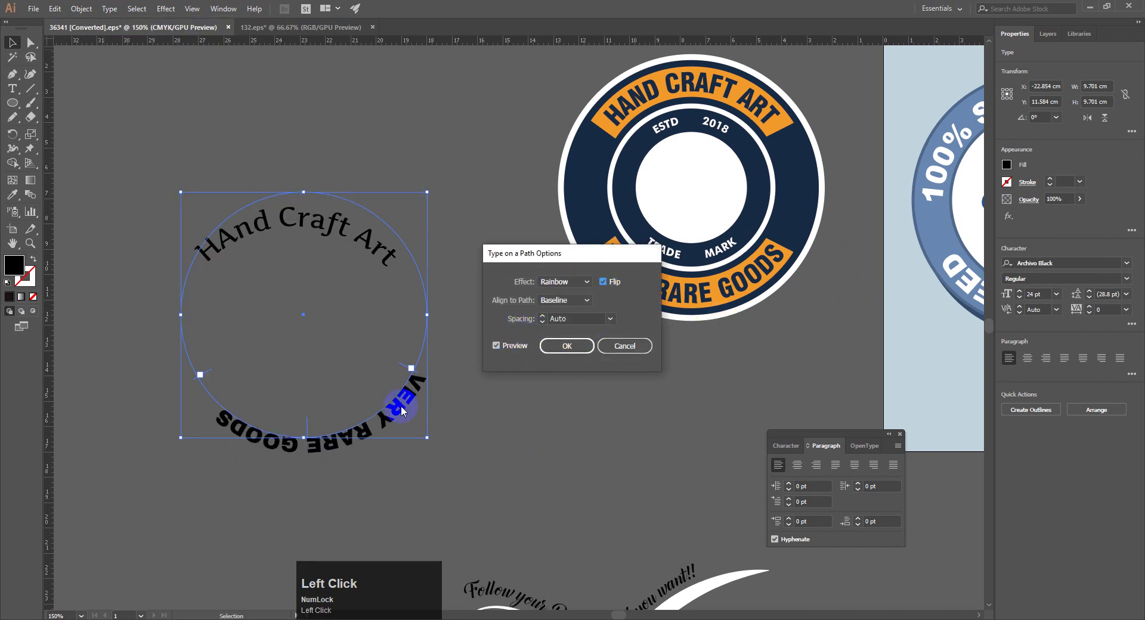
drag(395, 414, 587, 292)
click(588, 307)
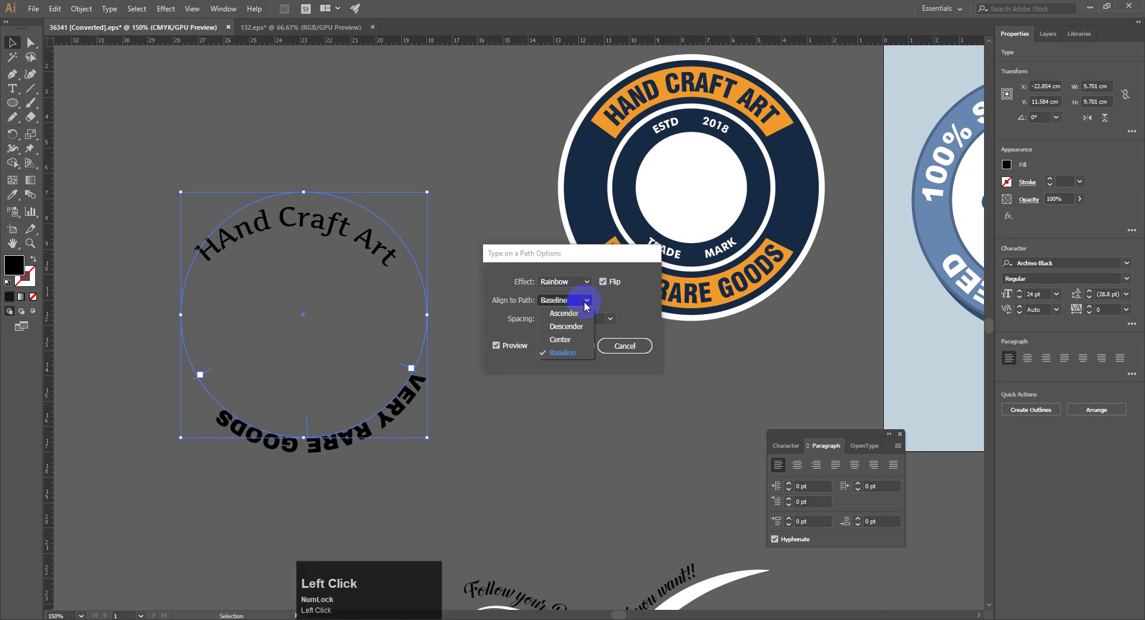
click(584, 333)
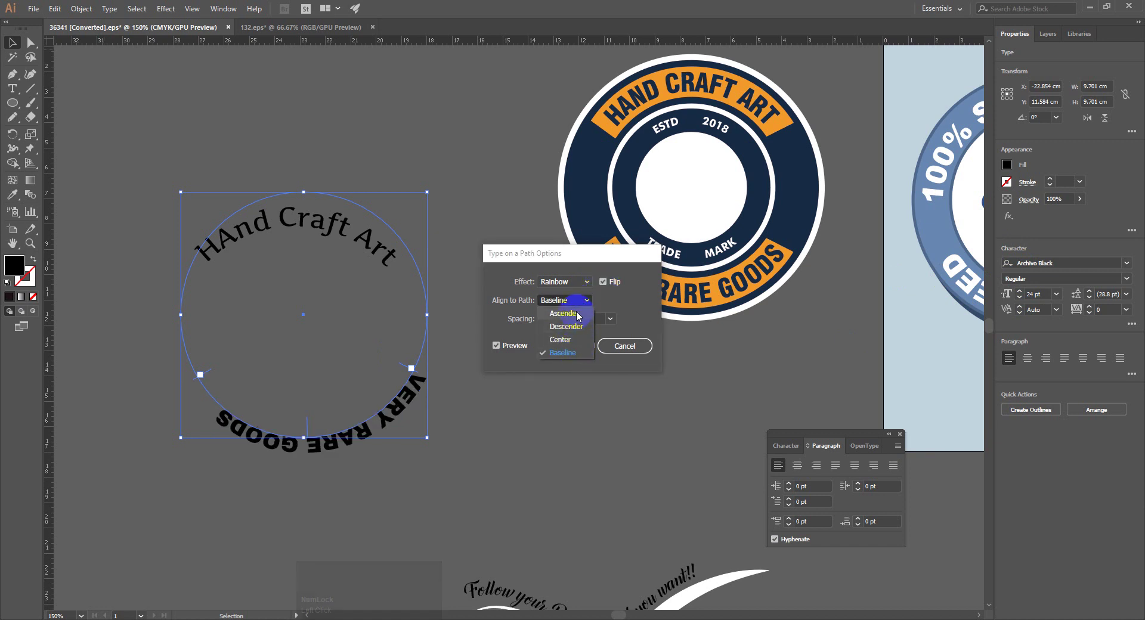
click(584, 320)
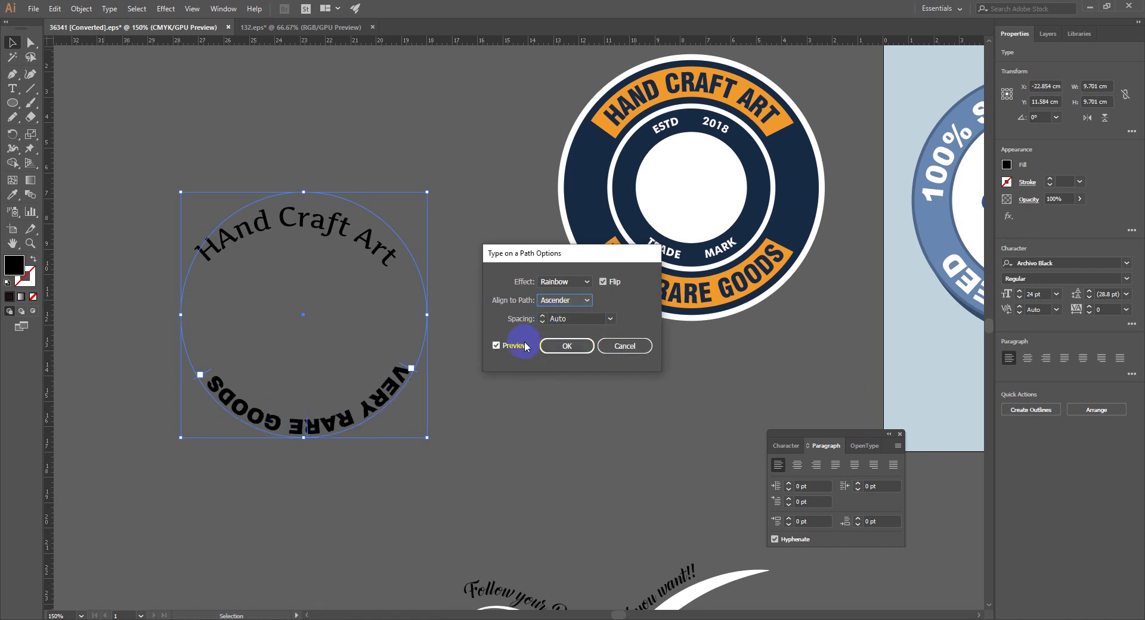
click(611, 322)
scroll(down, 3)
drag(630, 314, 567, 355)
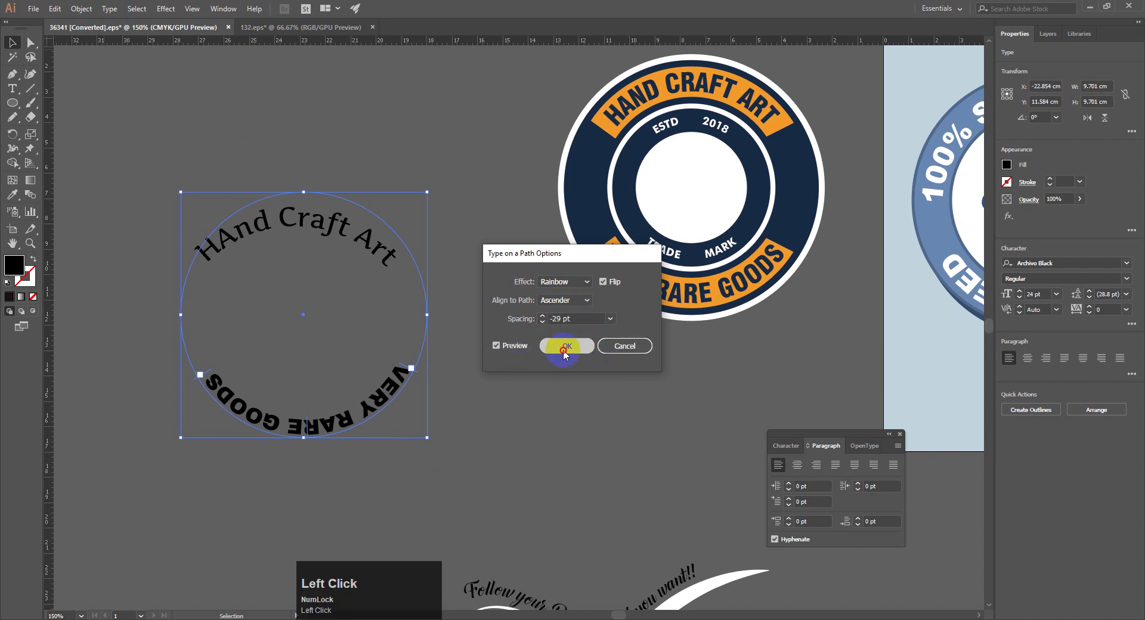
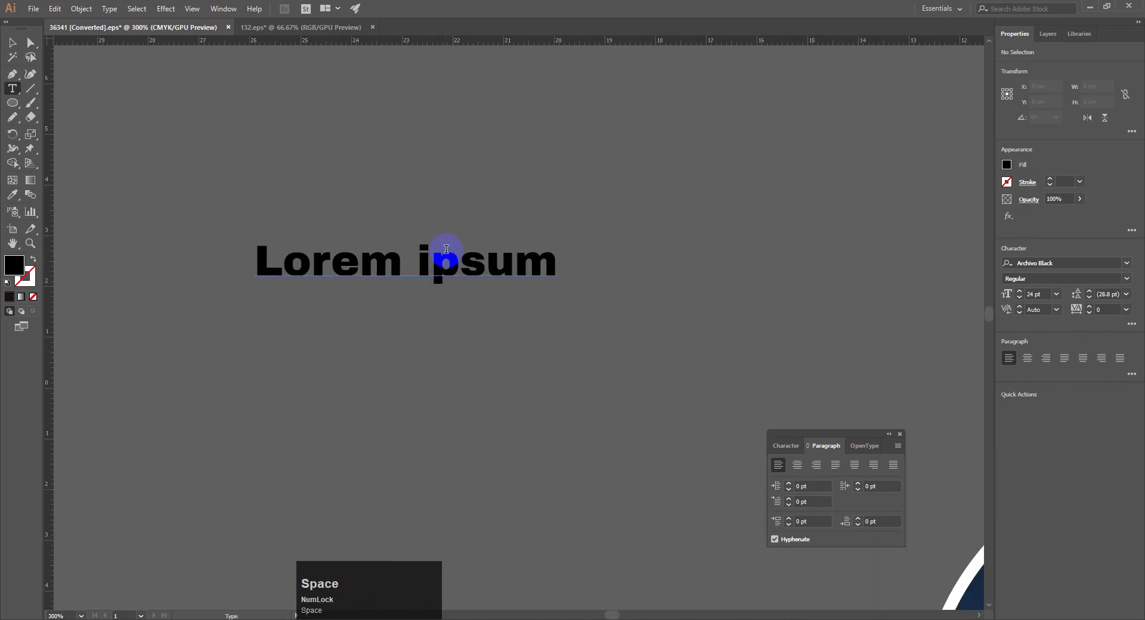
Select both path texts with the Selection tool and centre-align them into one circle.
click(20, 47)
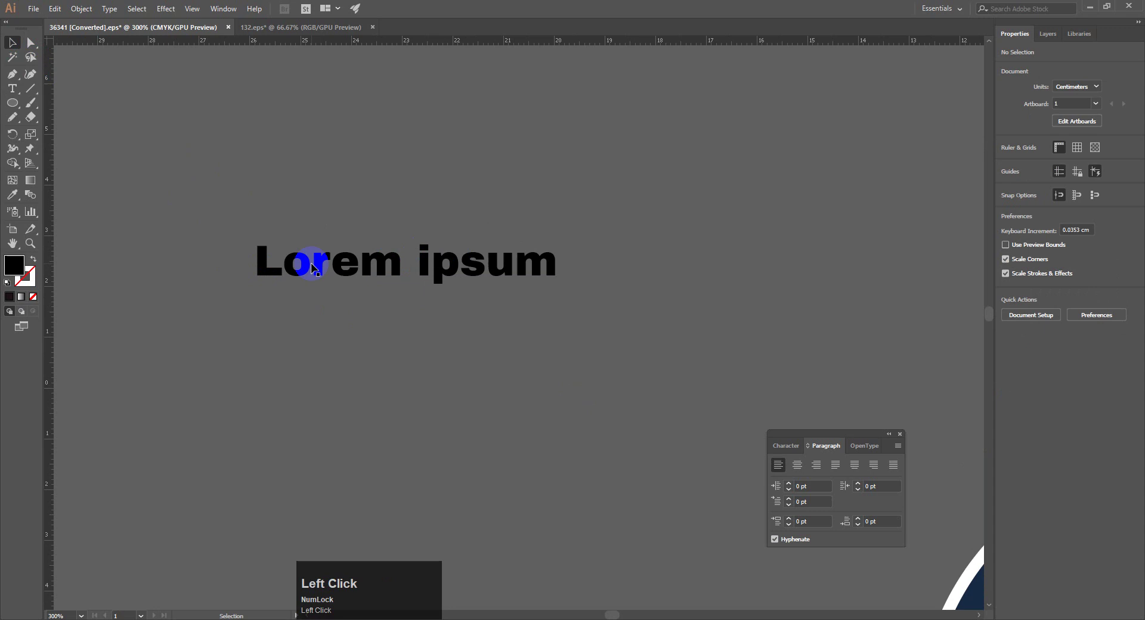
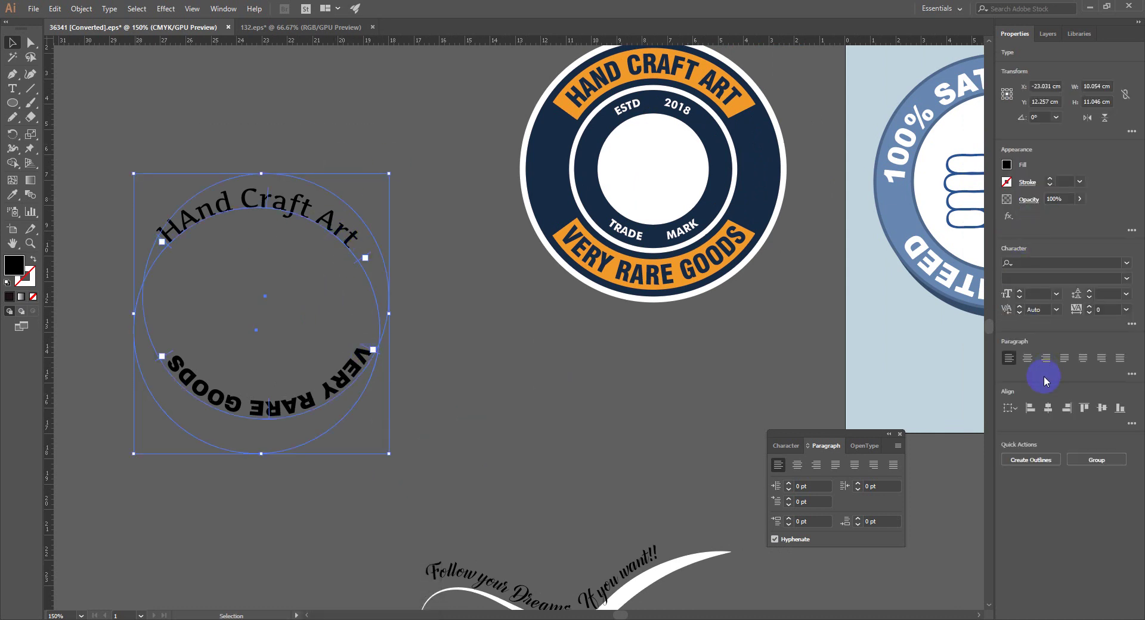
click(1054, 415)
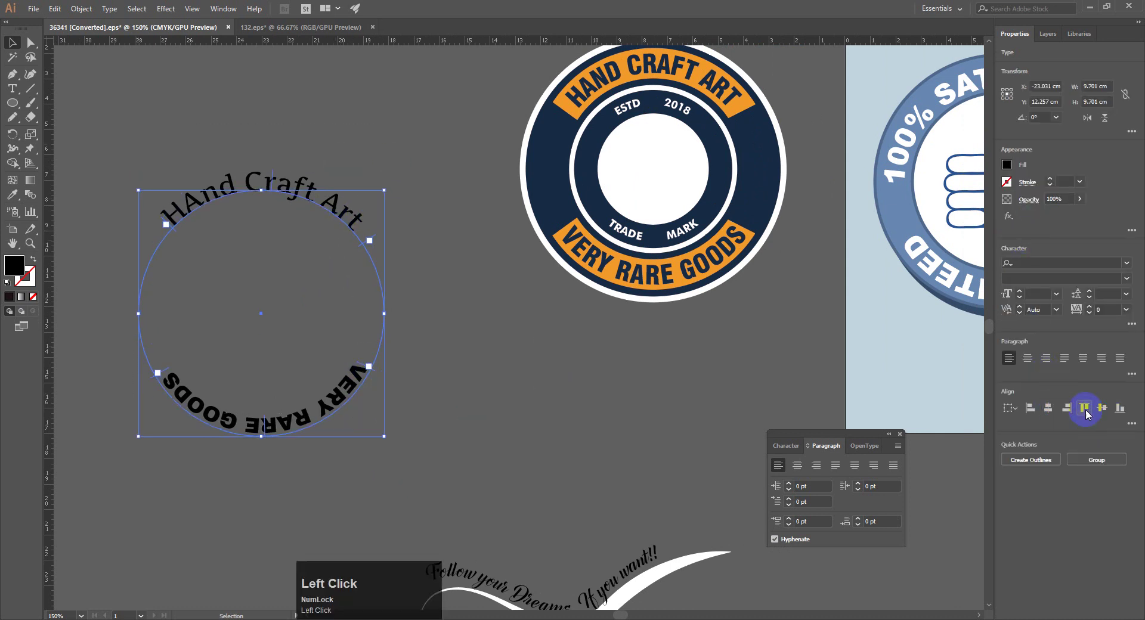
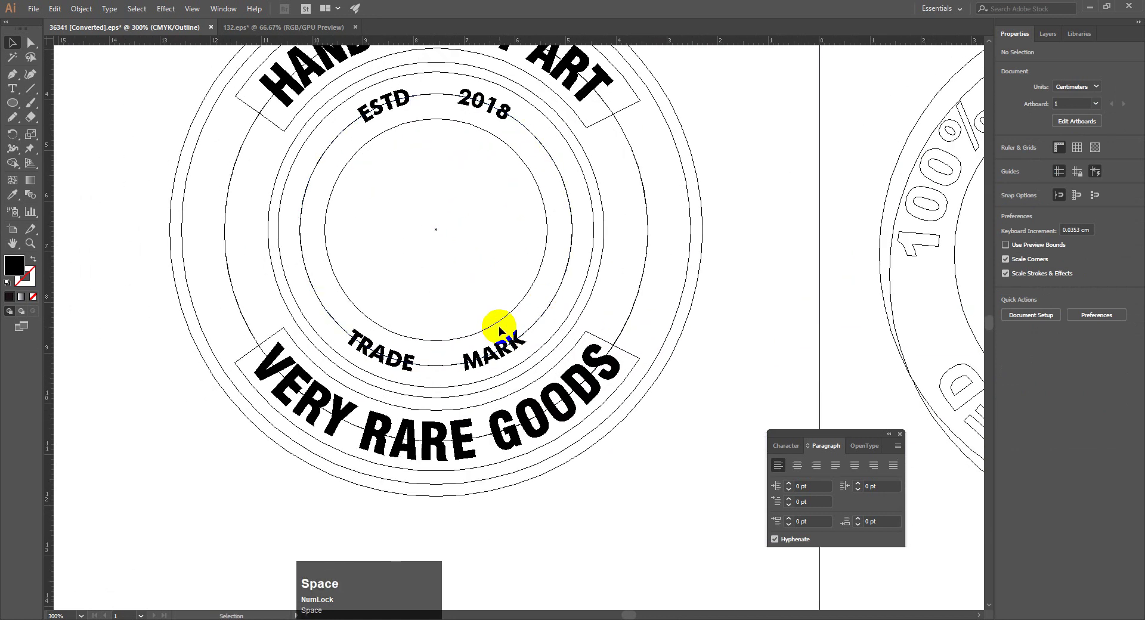
Toggle Outline view with Ctrl+Y and zoom out to study both reference badges as bare outlines.
key(ctrl+y)
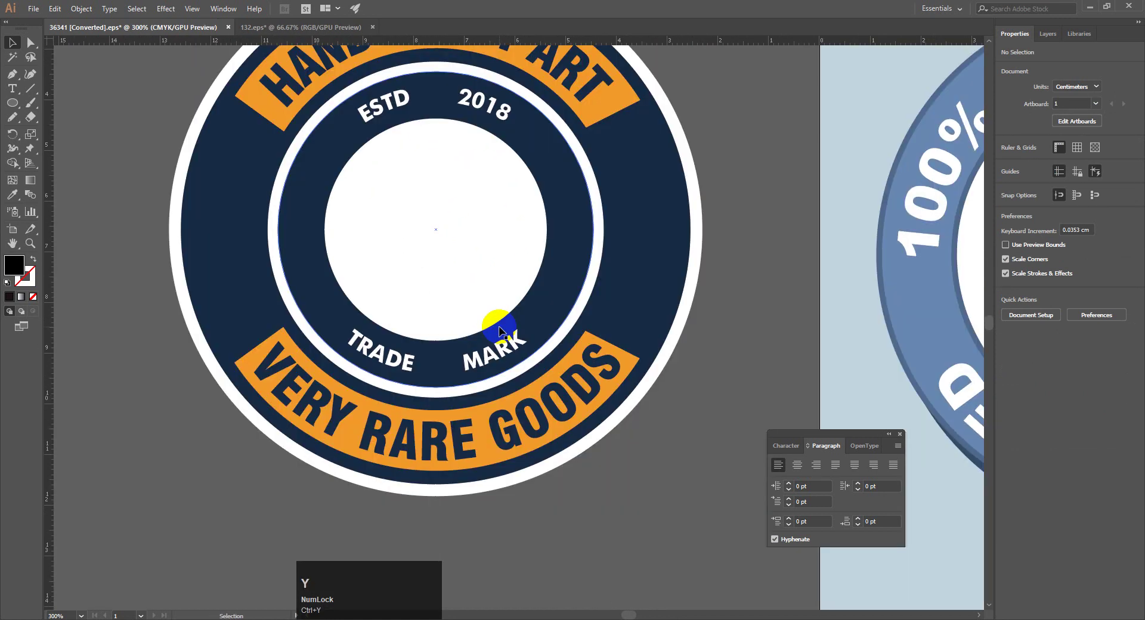
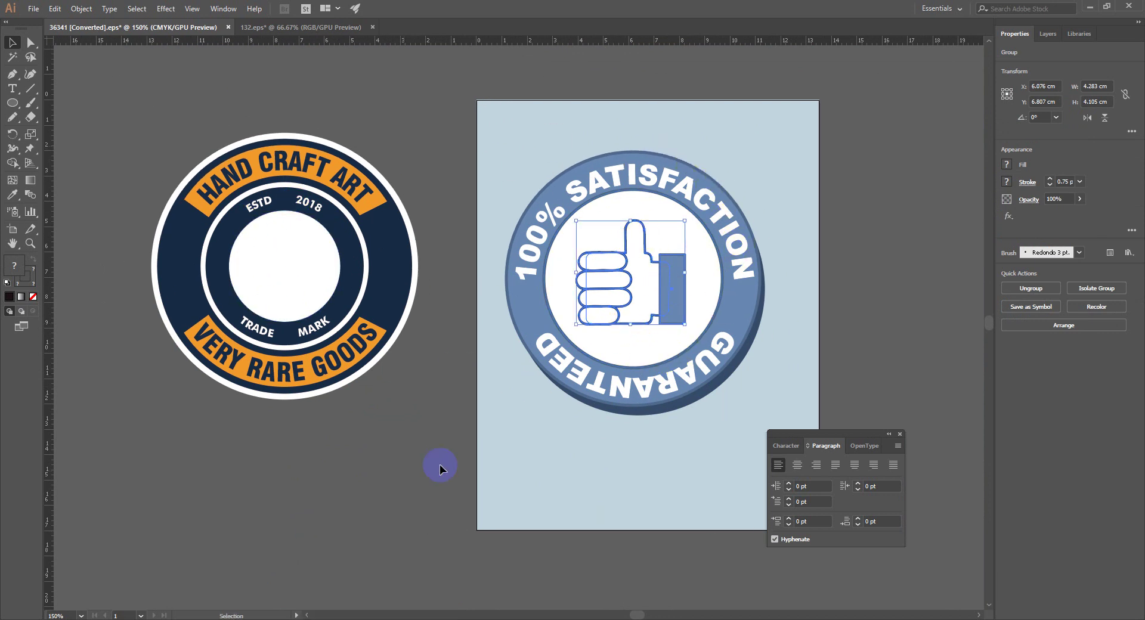
click(233, 493)
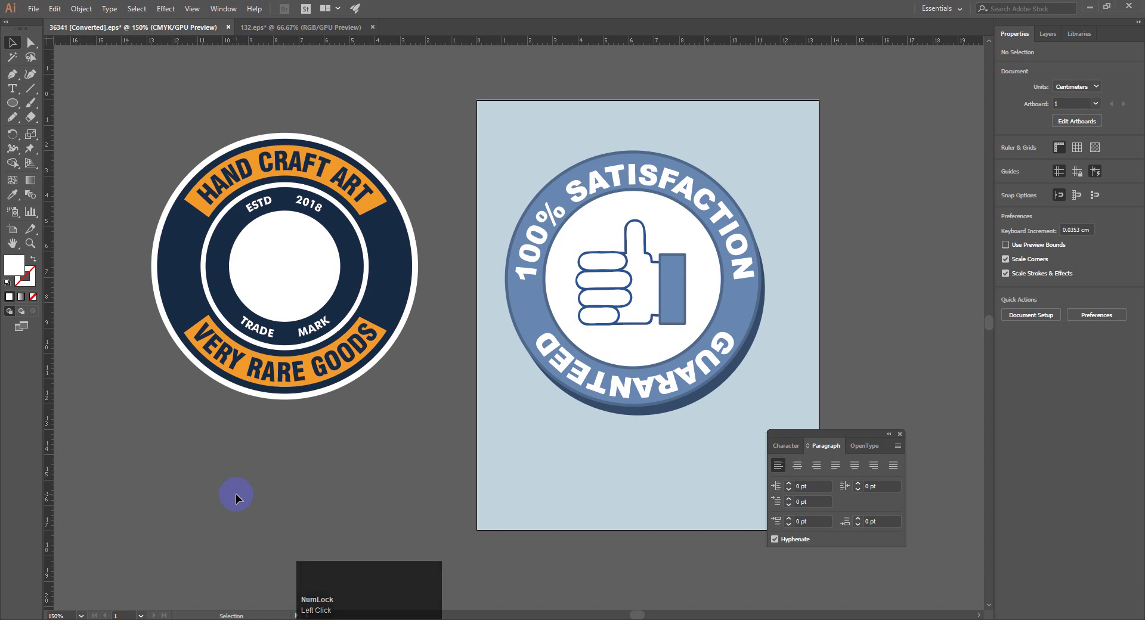
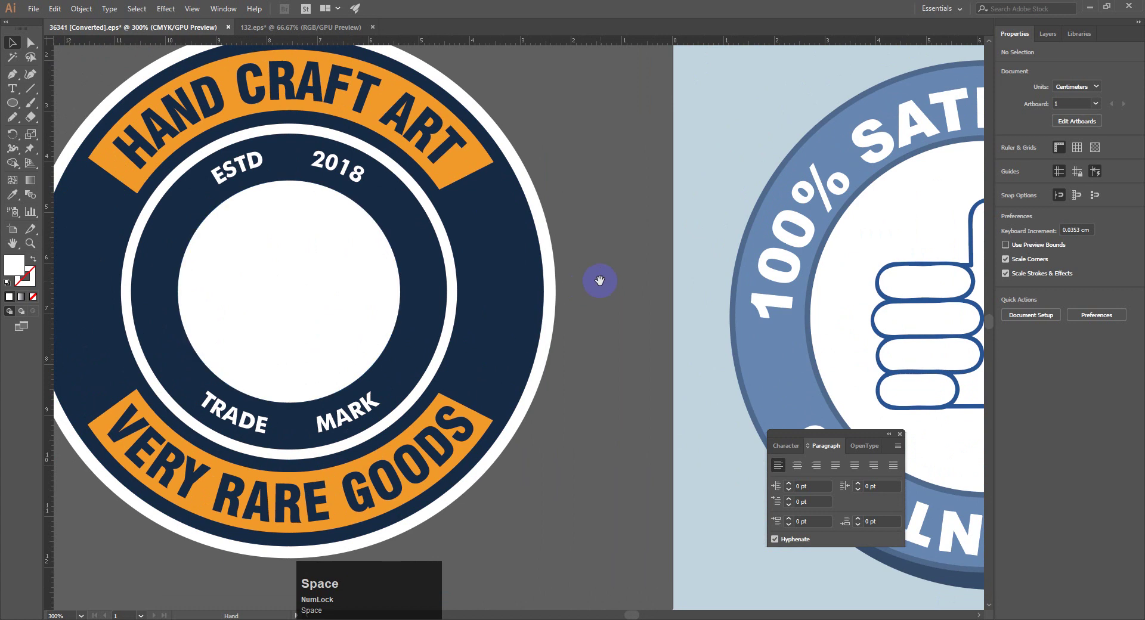
key(ctrl+-)
key(ctrl+y)
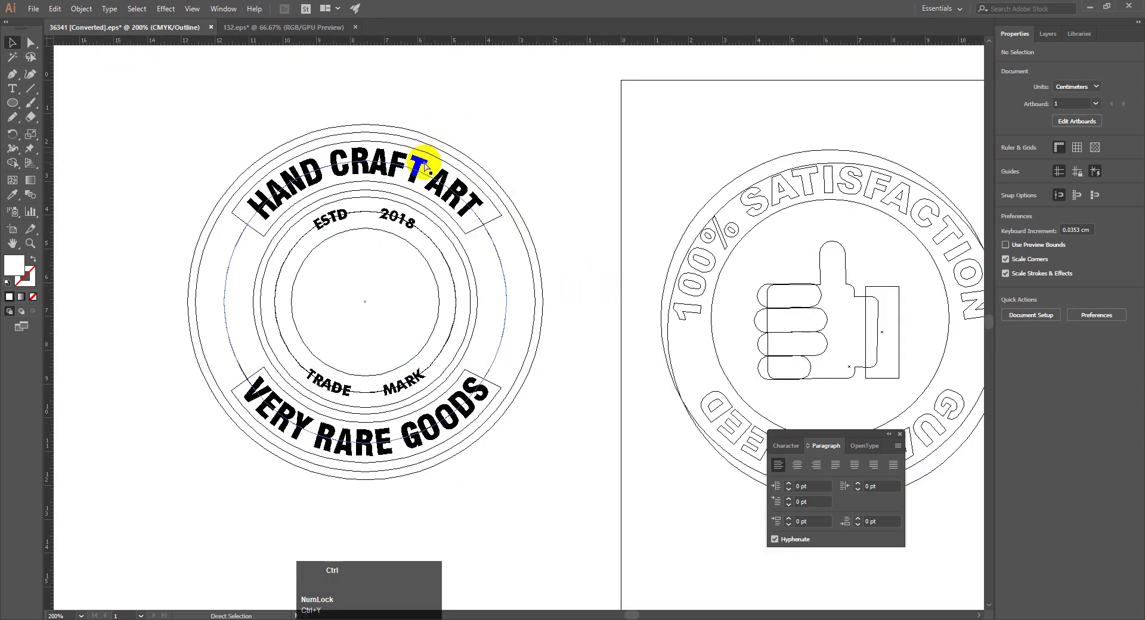
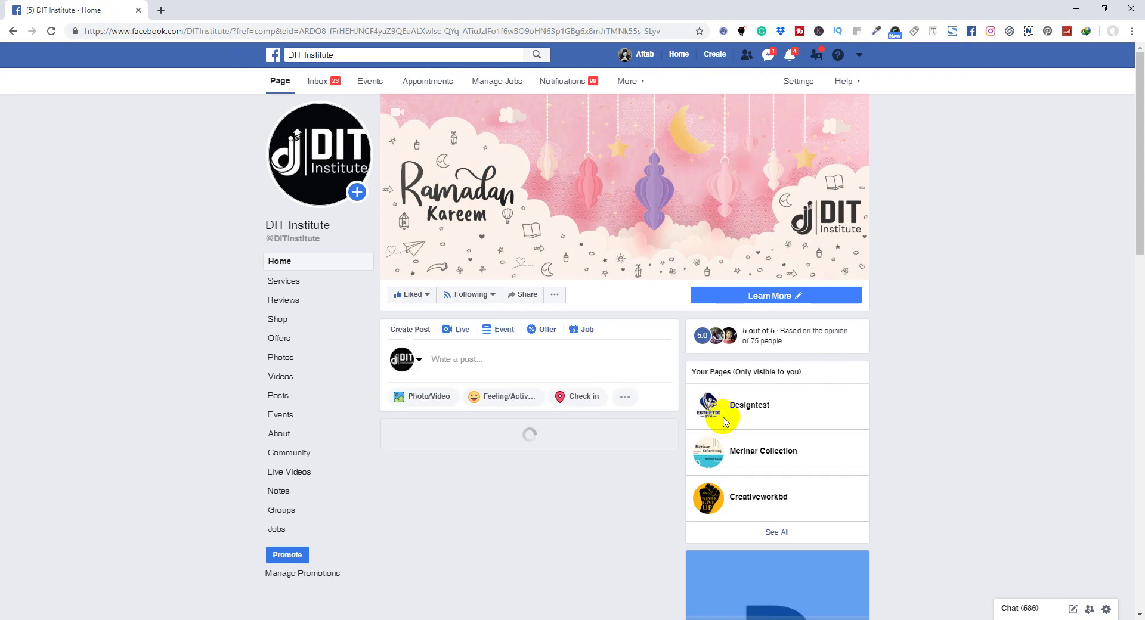
Scroll down the DIT Institute Facebook page and back up to the cover image.
scroll(down, 3)
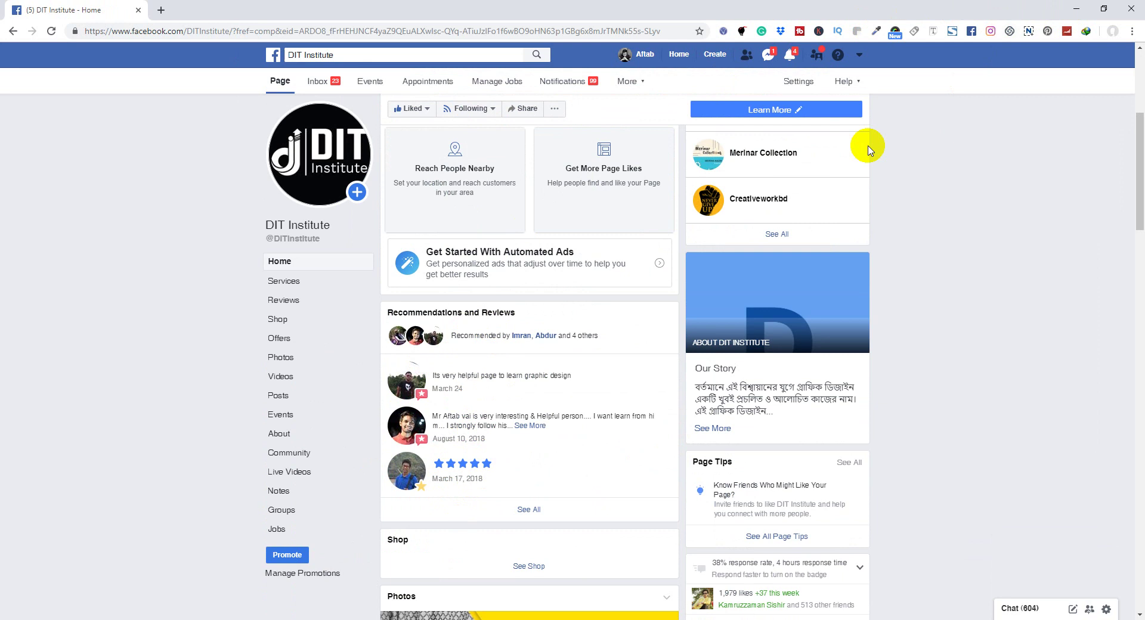
scroll(up, 3)
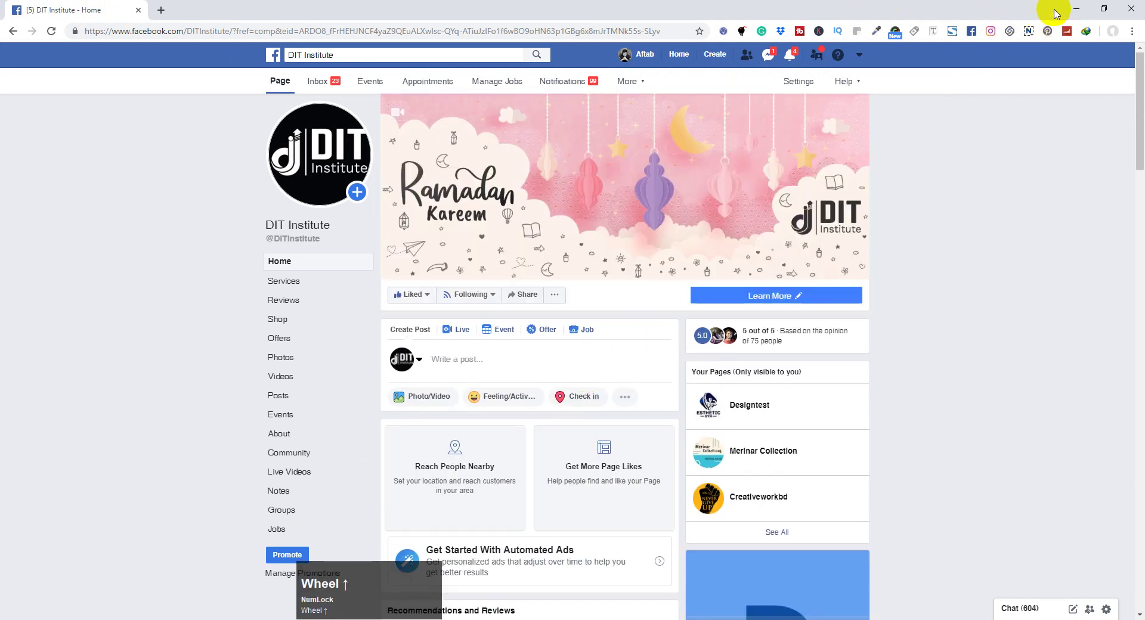
click(1077, 9)
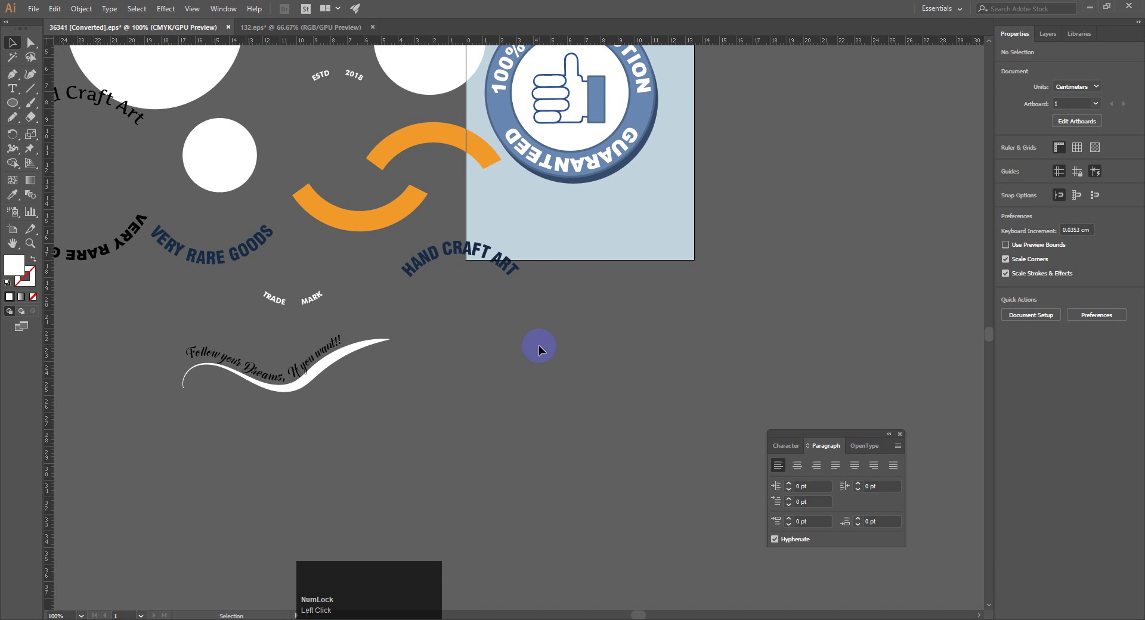
key(ctrl+m)
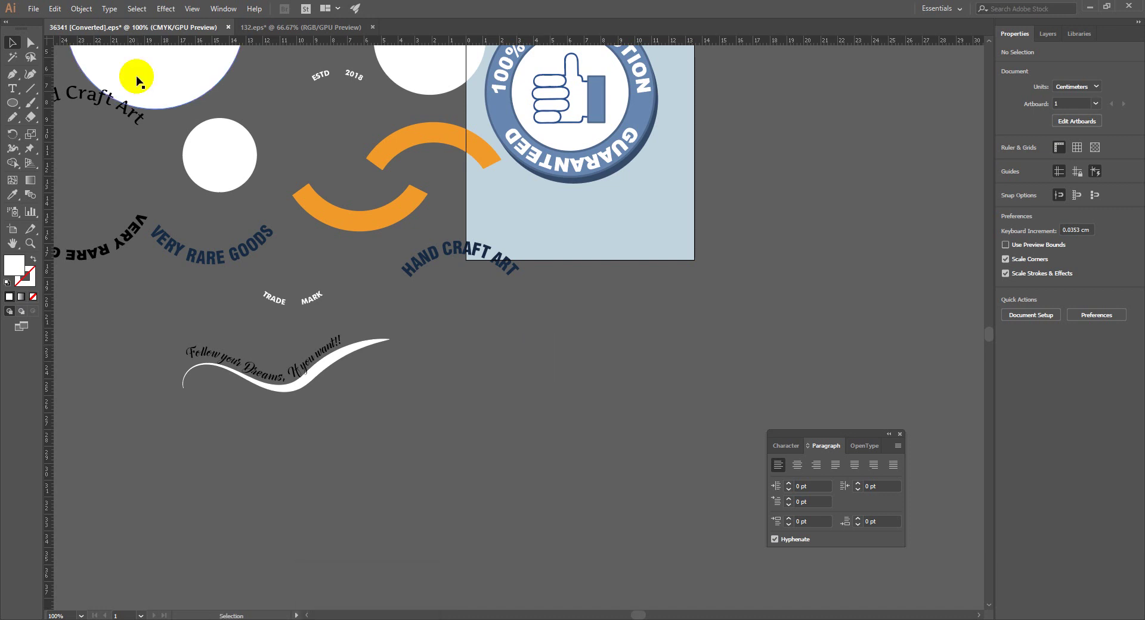